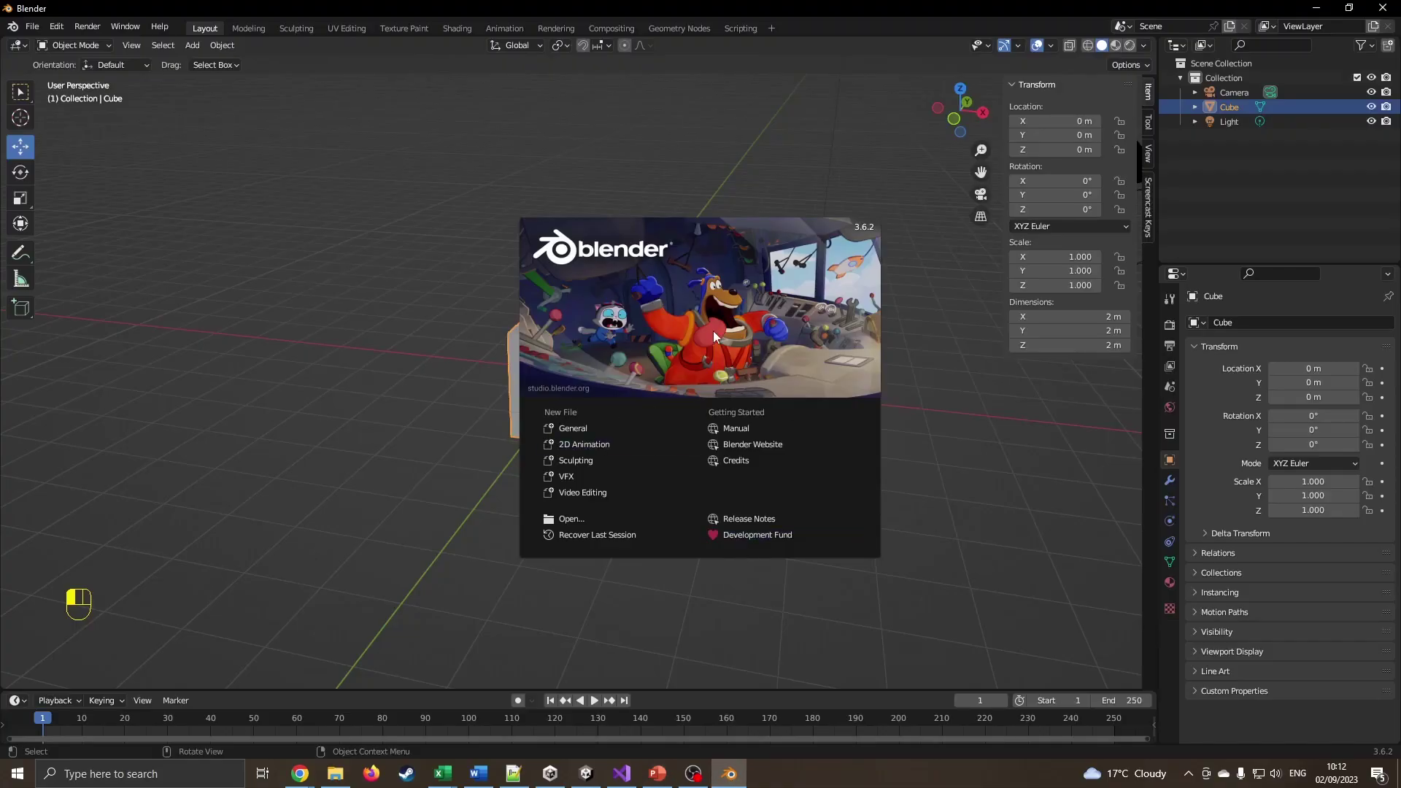
Dismiss the welcome splash and view the default cube from the front (numpad 1)
left_click_drag(614, 402, 612, 429)
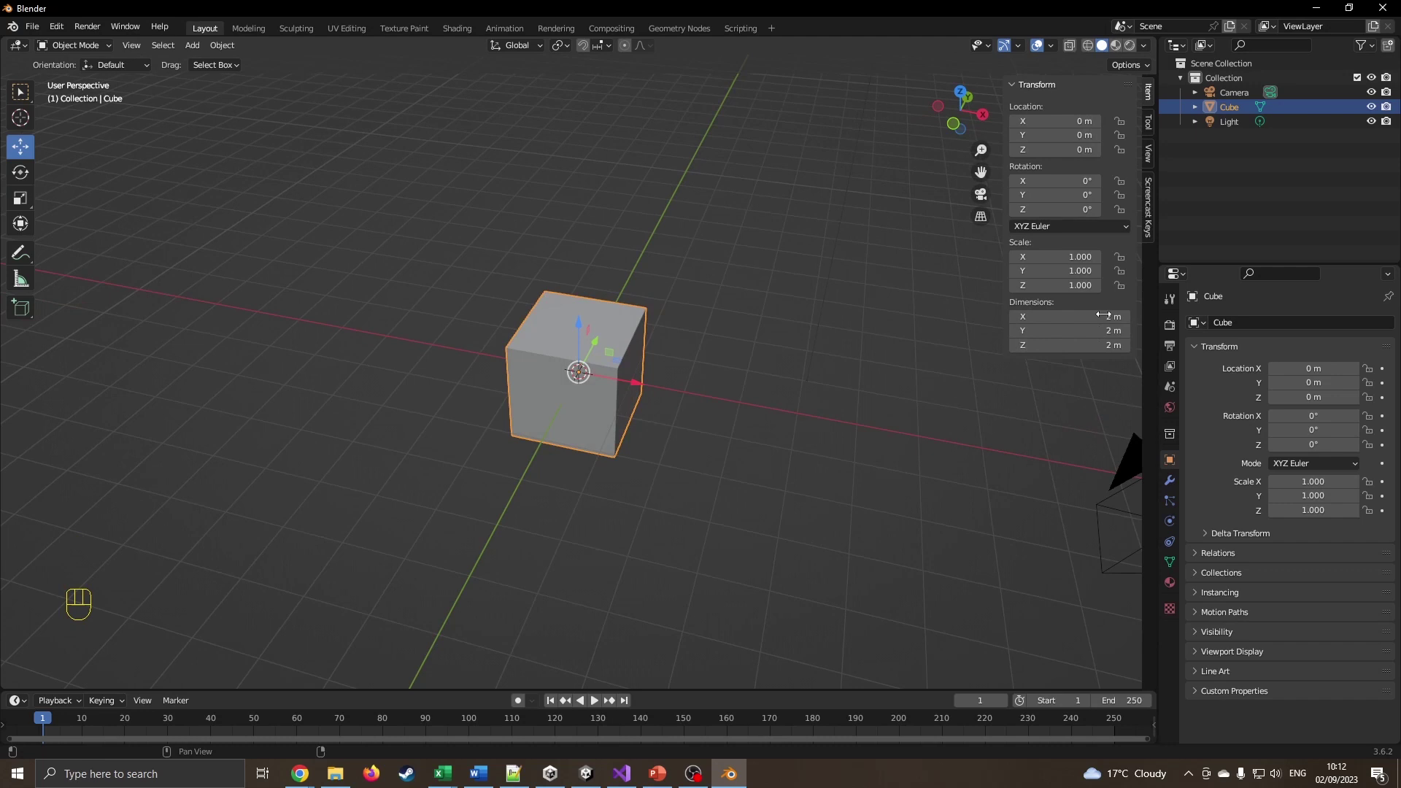
scroll("down", 3)
scroll("up", 3)
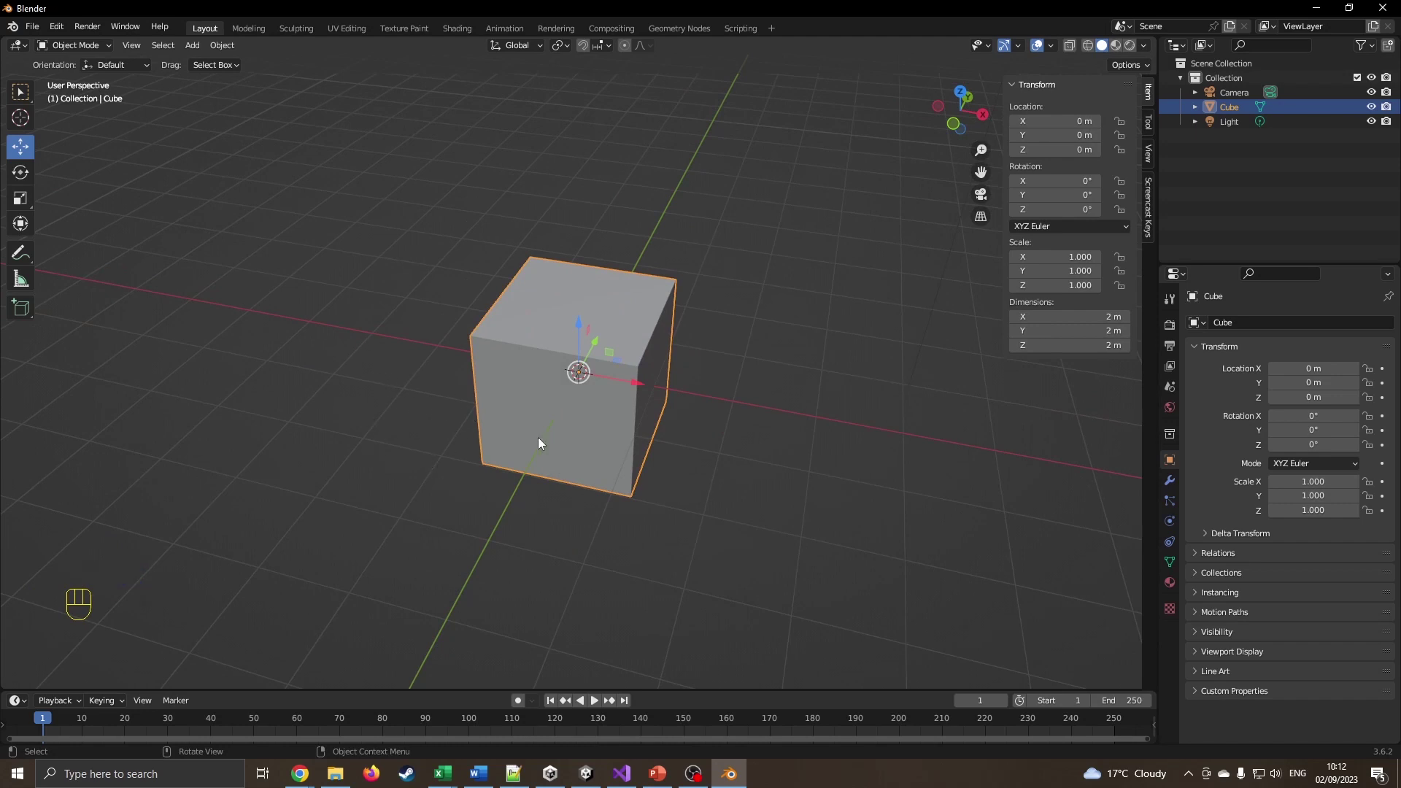
key("KP_1")
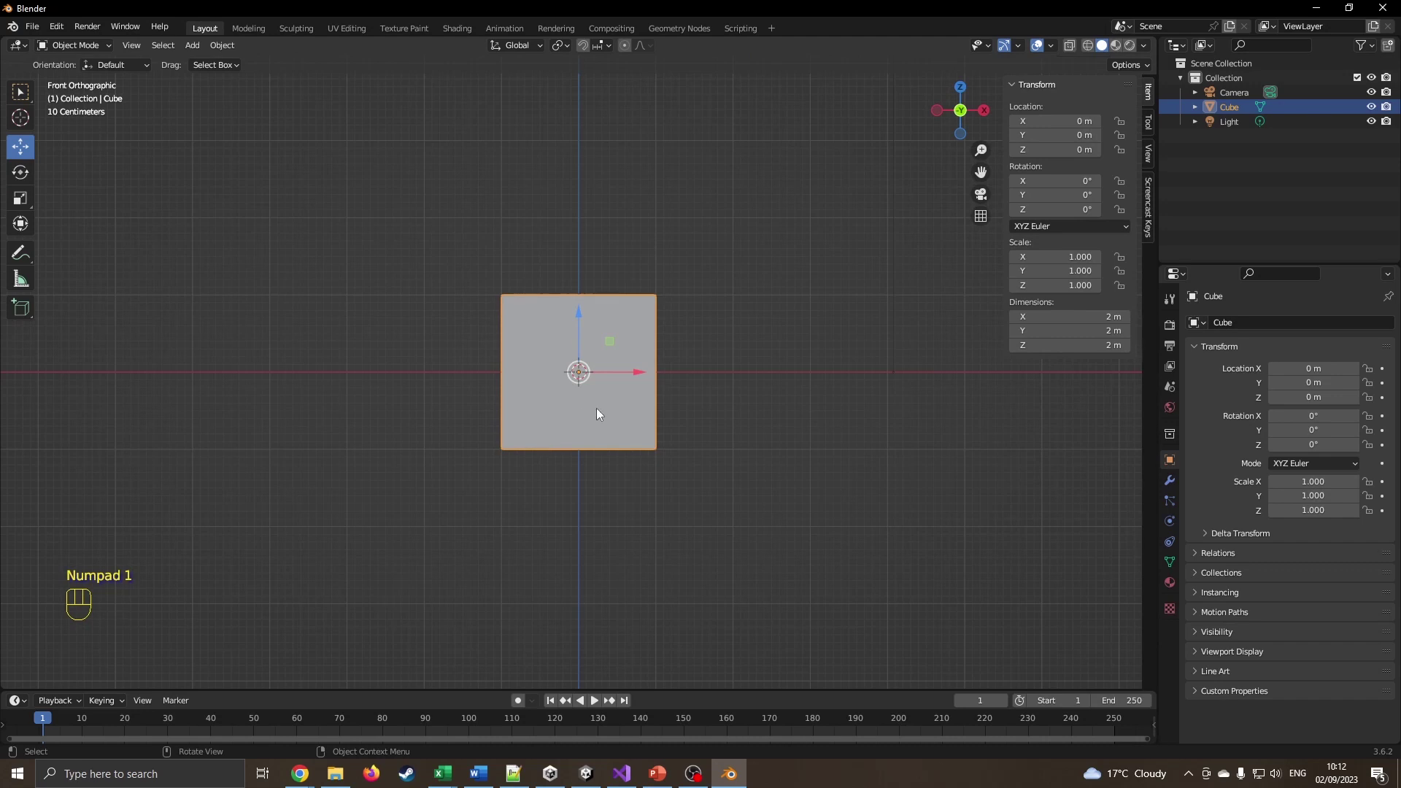
Orbit, zoom and pan around the default cube to inspect the scene
left_click_drag(644, 403, 561, 459)
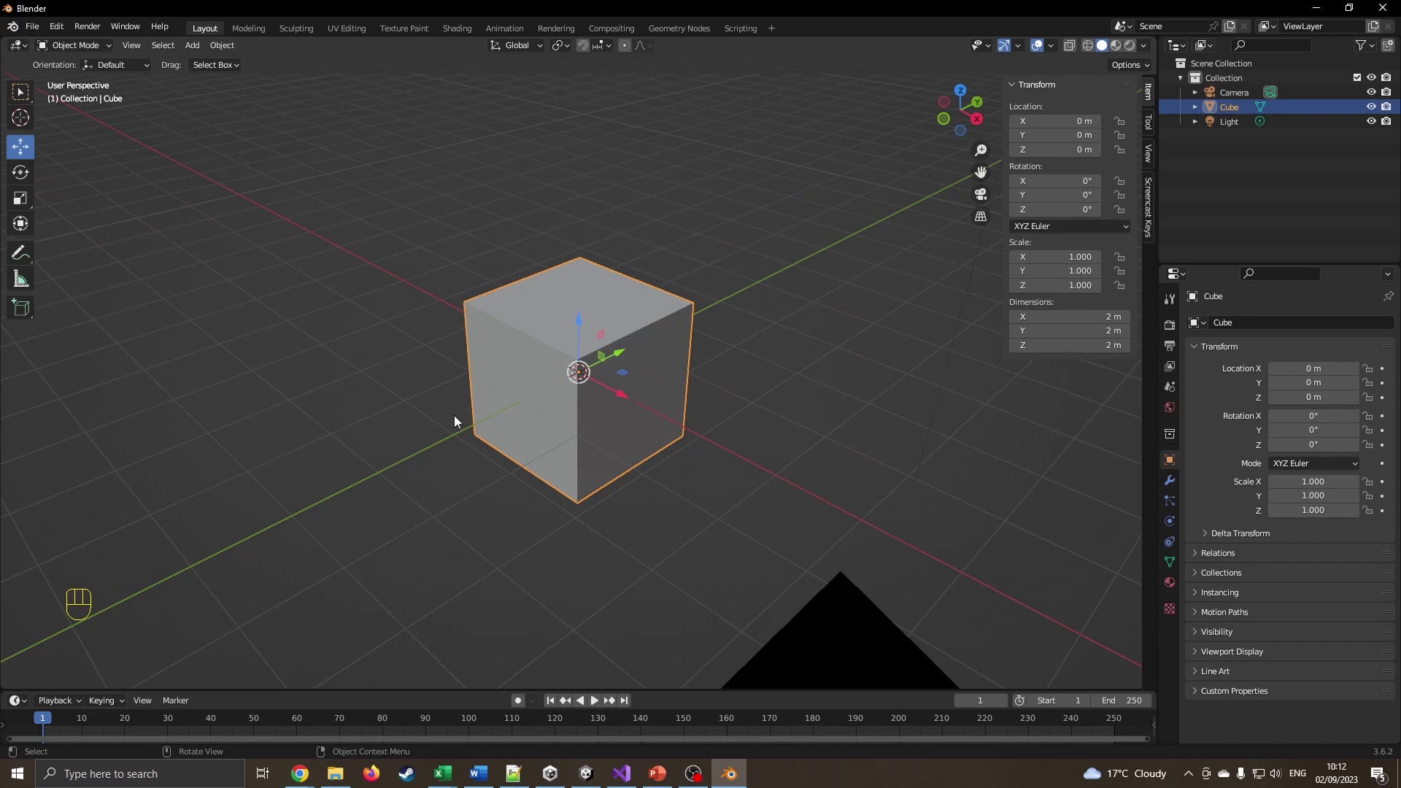
left_click_drag(451, 416, 584, 434)
scroll("up", 3)
scroll("down", 3)
scroll("up", 3)
scroll("down", 3)
scroll("up", 3)
scroll("down", 3)
scroll("up", 3)
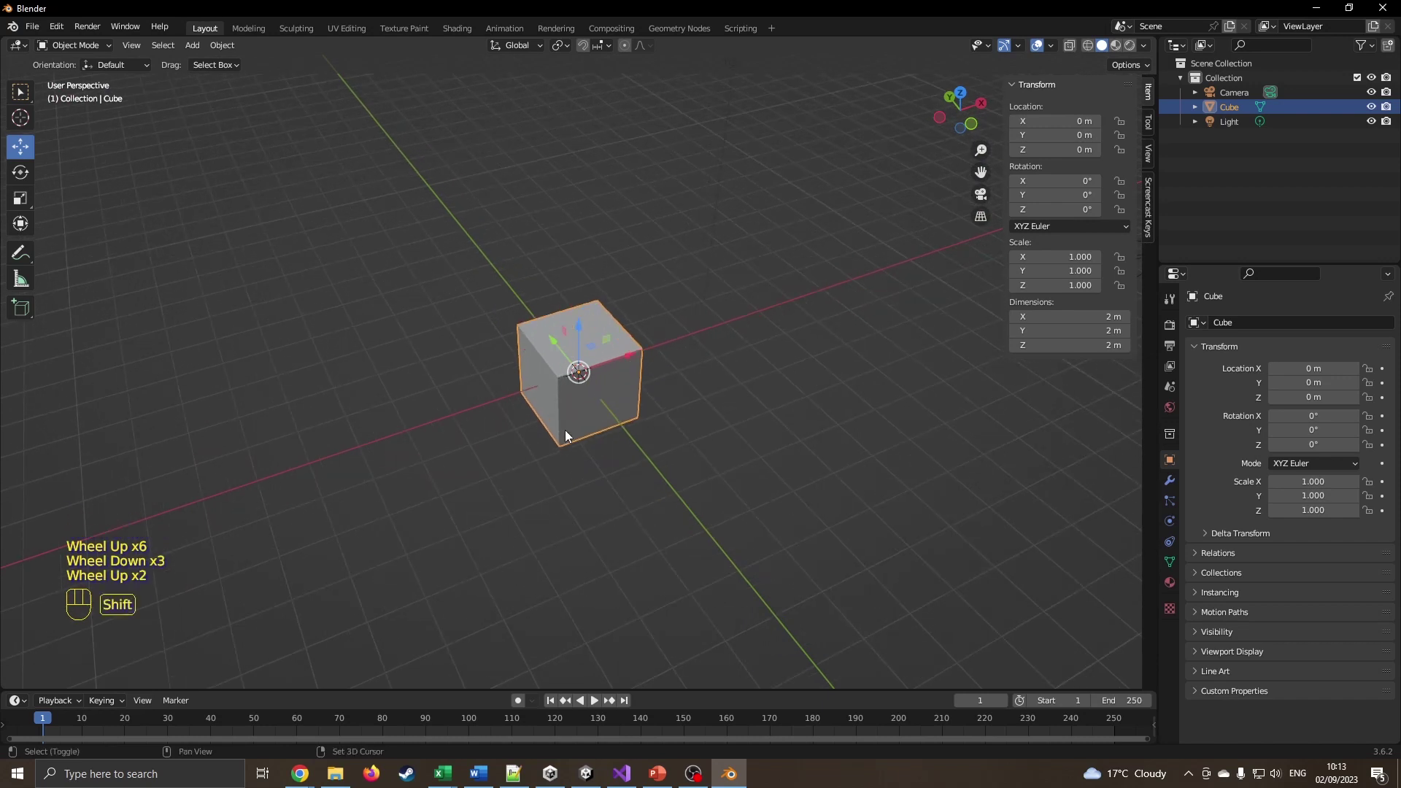
left_click_drag(569, 437, 546, 459)
left_click_drag(542, 457, 571, 449)
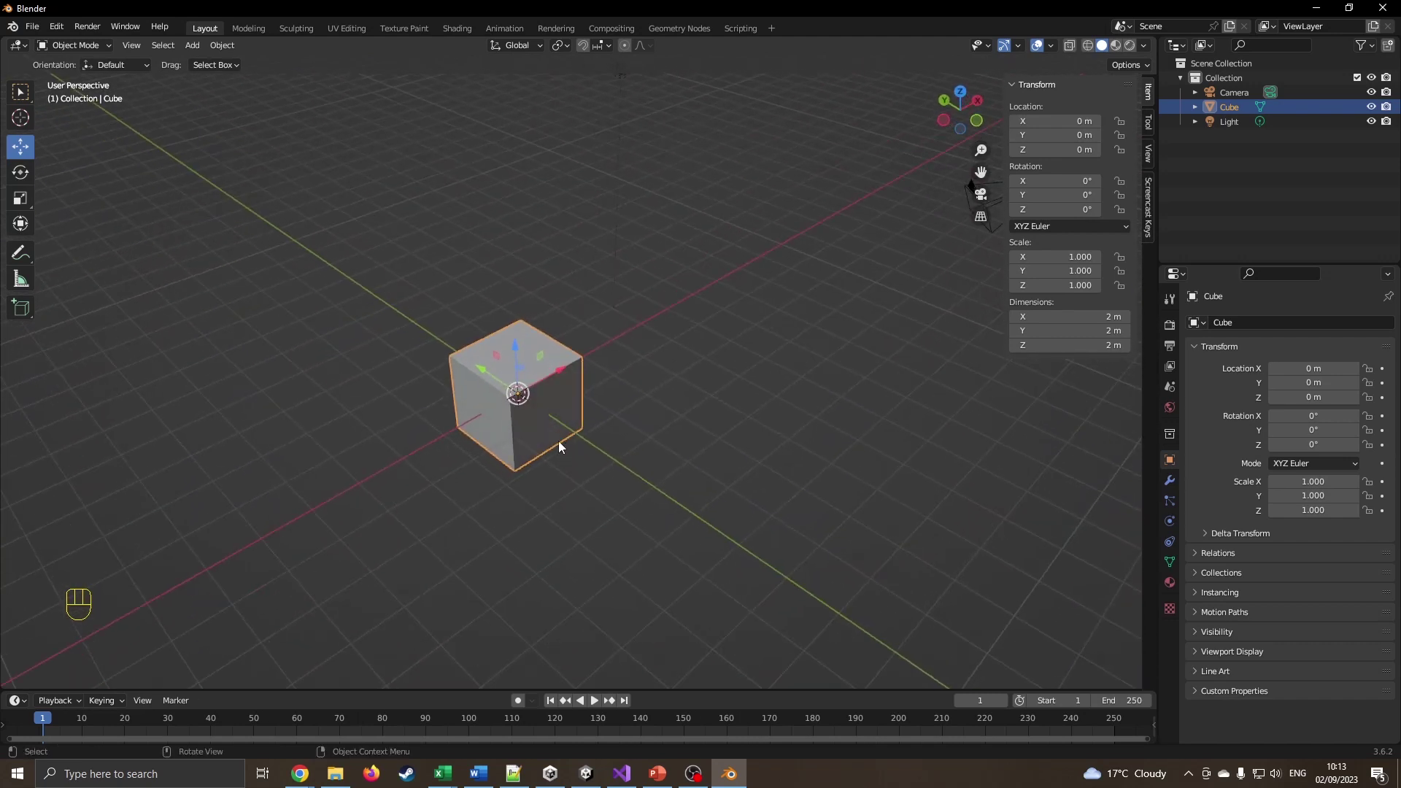
Continue orbiting the cube, then return to front orthographic view
left_click_drag(538, 440, 623, 439)
left_click_drag(574, 410, 666, 404)
scroll("up", 3)
scroll("down", 3)
left_click_drag(677, 391, 610, 398)
left_click_drag(611, 395, 493, 375)
left_click_drag(492, 373, 572, 383)
left_click_drag(516, 396, 665, 391)
scroll("down", 3)
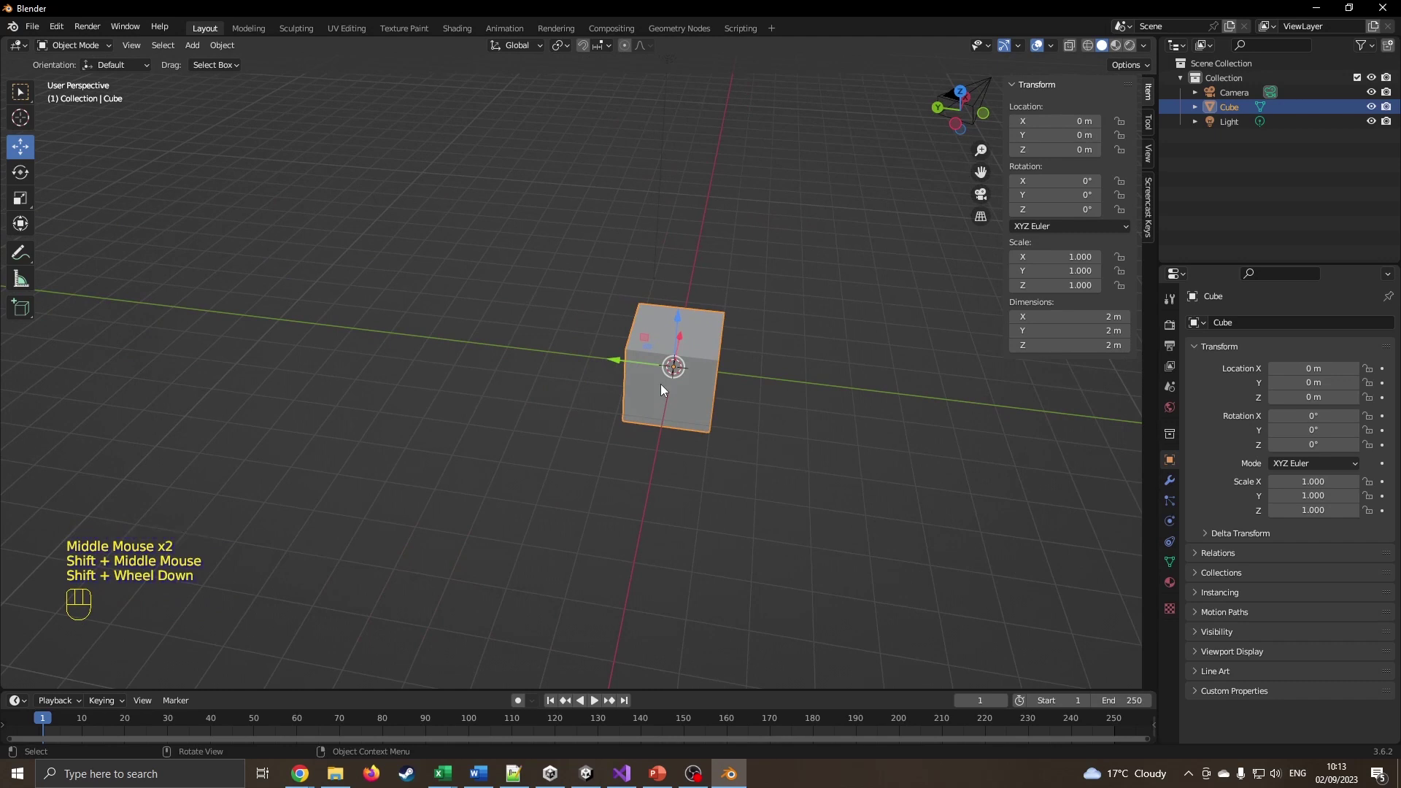
key("KP_1")
Duplicate the cube with Shift+D and drop the copy roughly above the original
scroll("up", 3)
left_click_drag(591, 394, 630, 409)
key("KP_1")
left_click_drag(665, 342, 699, 128)
left_click_drag(703, 297, 585, 401)
left_click_drag(468, 362, 568, 389)
Constrain the move to Z and stack the two cubes about 0.72 m apart vertically
key("KP_1")
left_click_drag(423, 367, 510, 406)
key("KP_1")
scroll("down", 3)
left_click_drag(201, 54, 335, 79)
left_click_drag(570, 388, 571, 352)
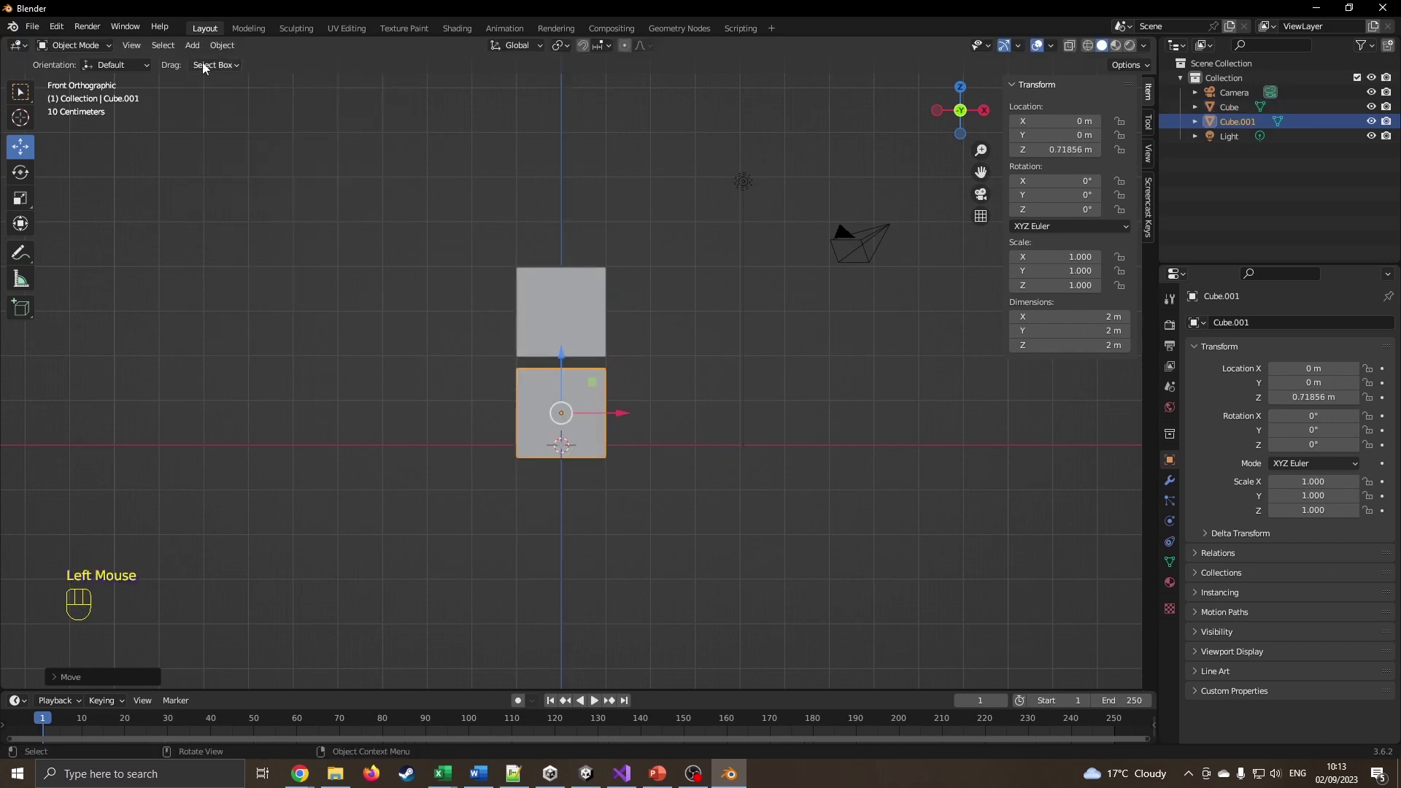
left_click_drag(197, 56, 395, 355)
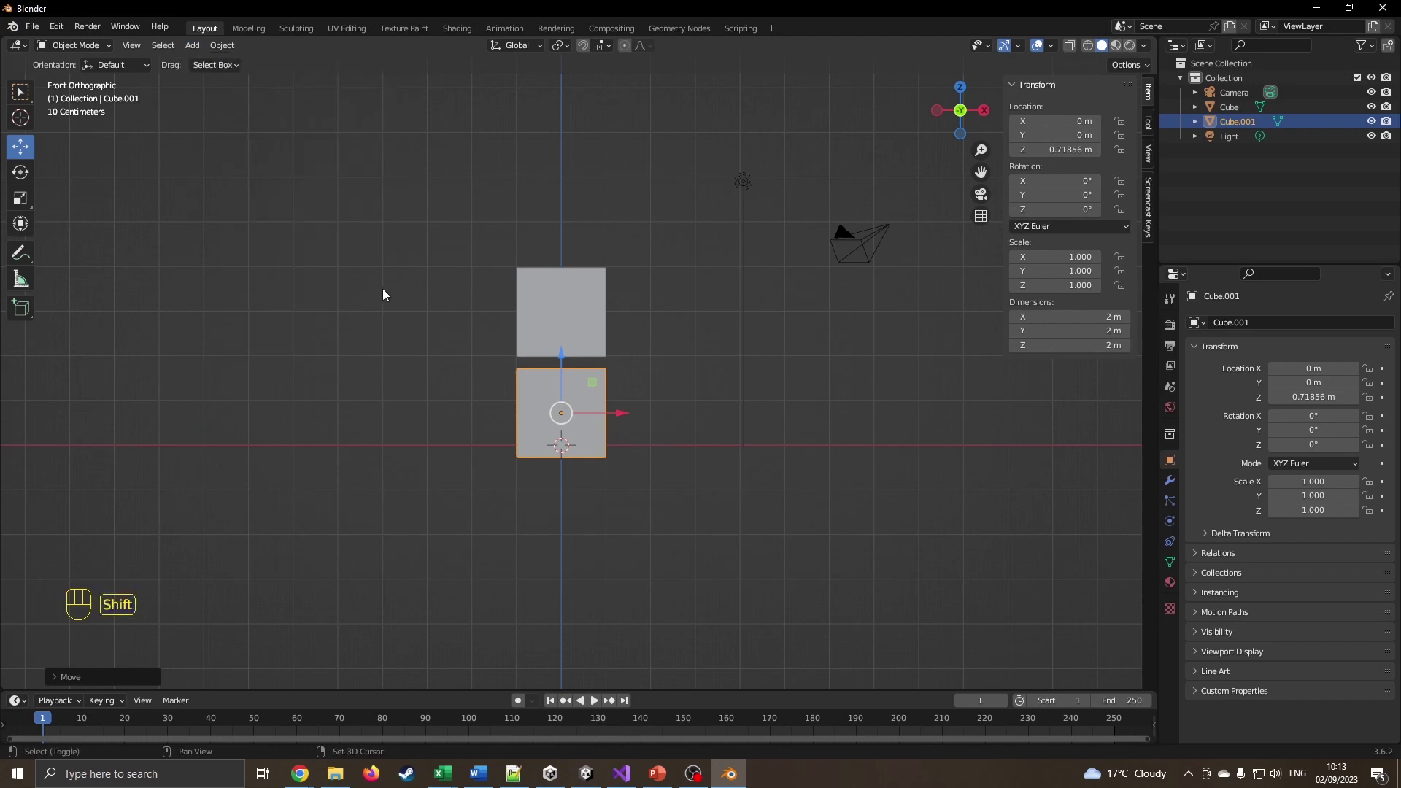
Check the stack from front and side, then widen the lower cube along X with the Scale tool
key("shift+a")
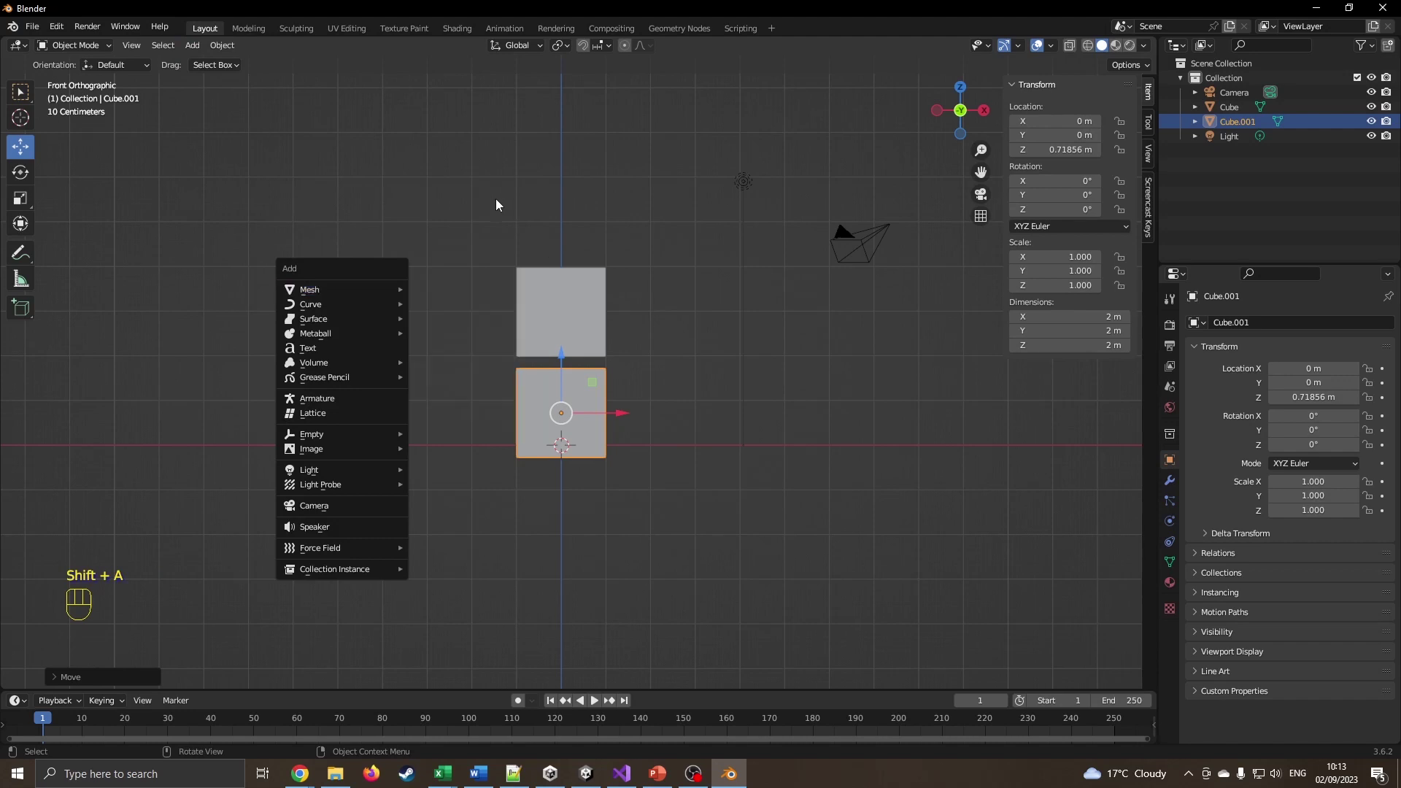
left_click_drag(497, 200, 576, 222)
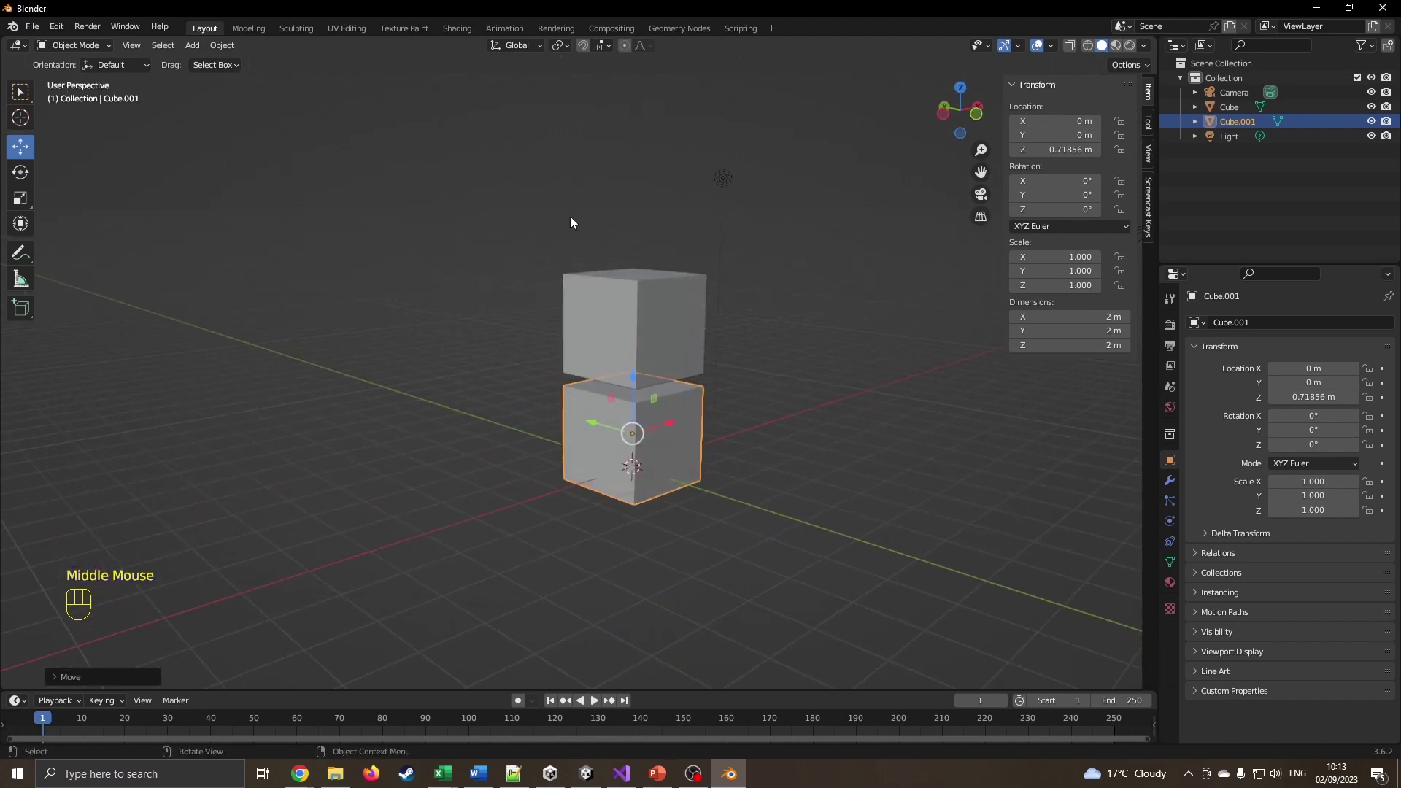
key("KP_3")
key("KP_1")
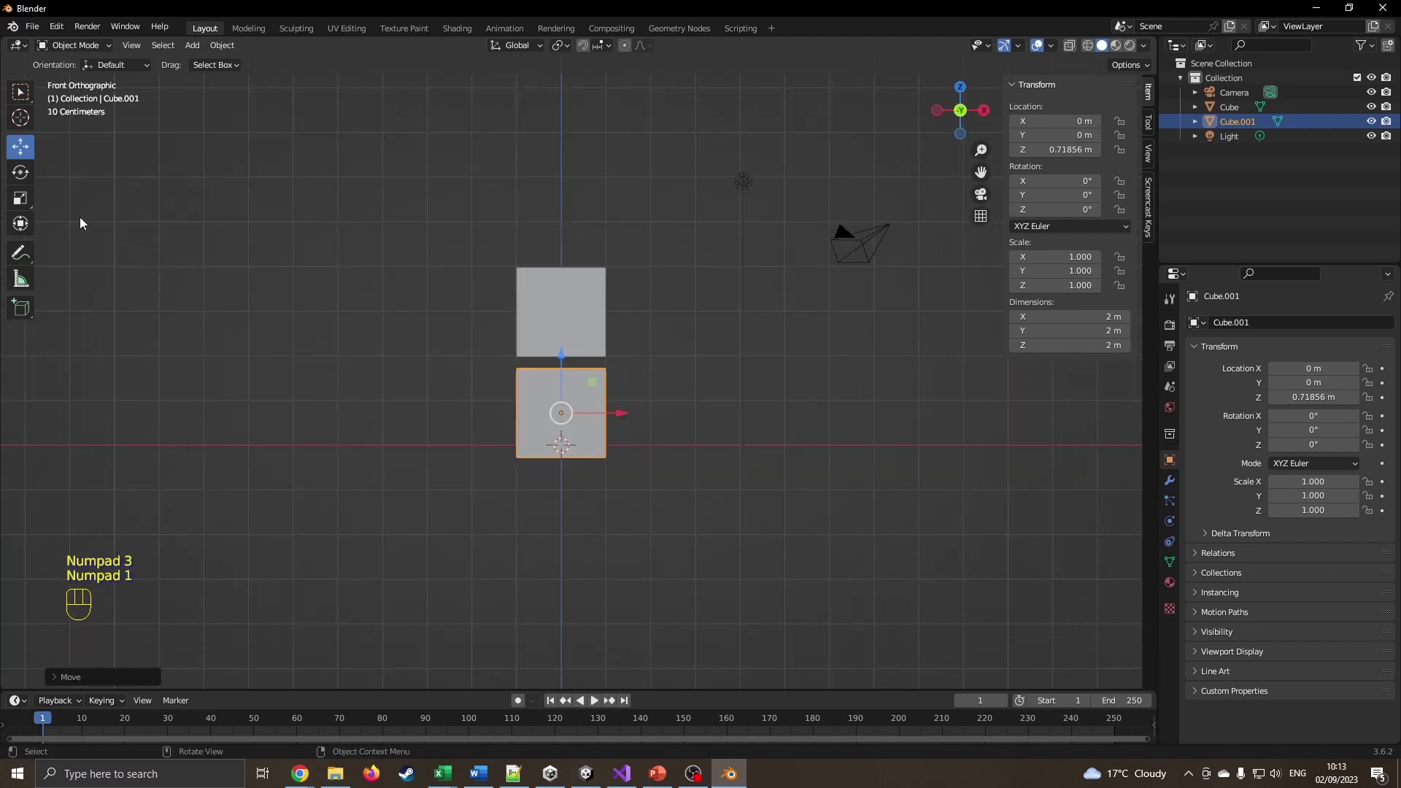
left_click(24, 205)
scroll("down", 3)
left_click(627, 410)
left_click_drag(629, 409, 631, 405)
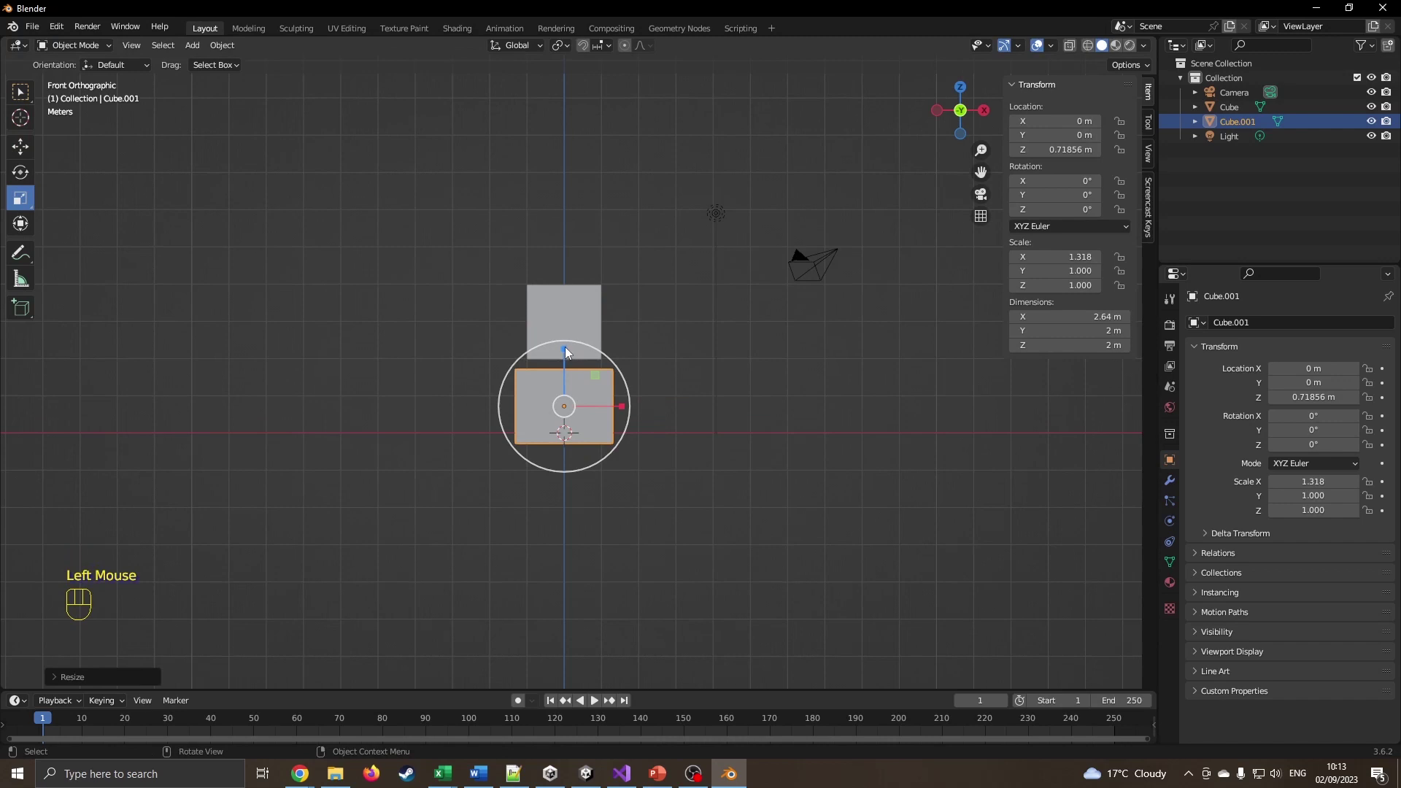
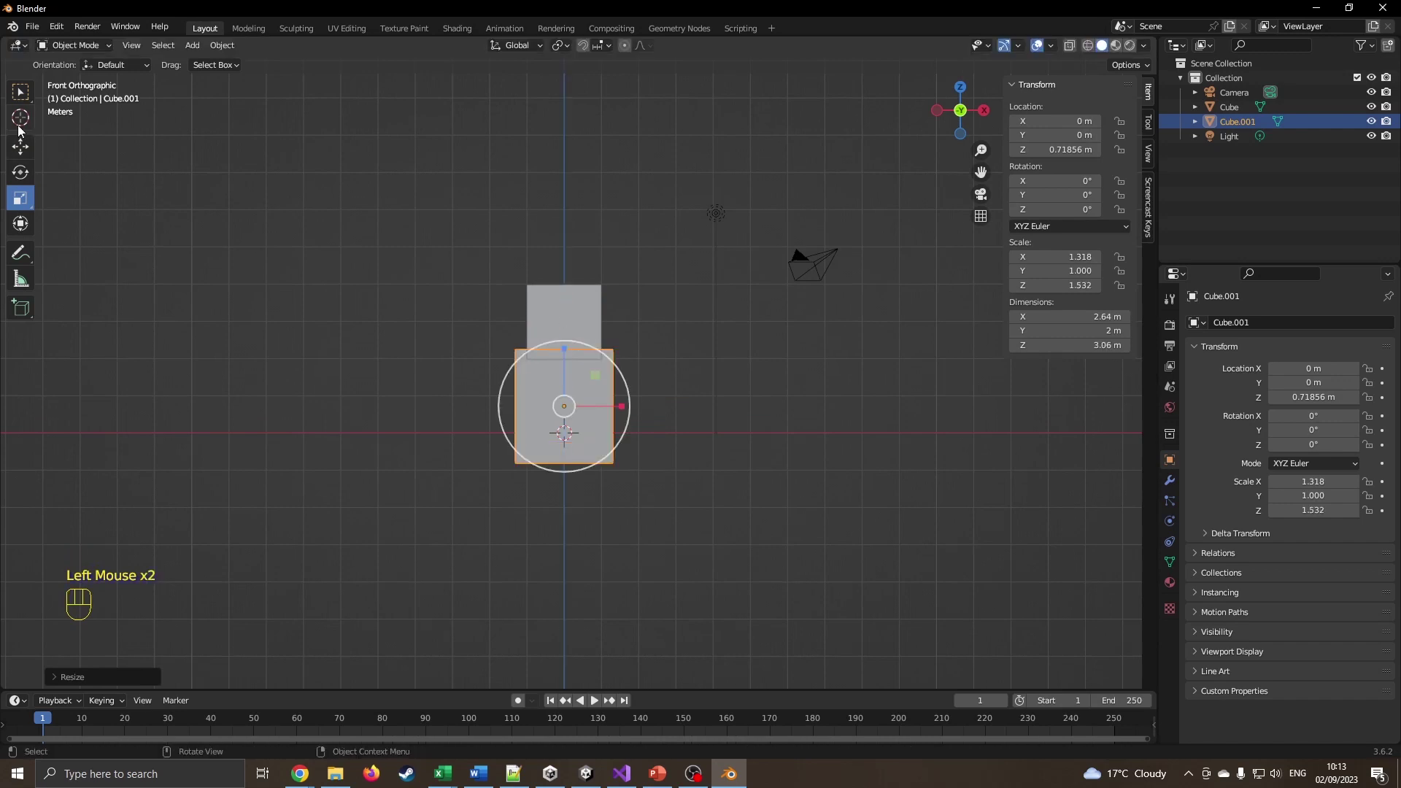
Lower the body block on Z to about 0.29 m beneath the head cube
left_click(22, 146)
left_click_drag(571, 351, 552, 366)
left_click_drag(441, 327, 571, 348)
left_click(24, 204)
In right view, thicken the body block along Y to about 1.286, then return to front view
key("KP_3")
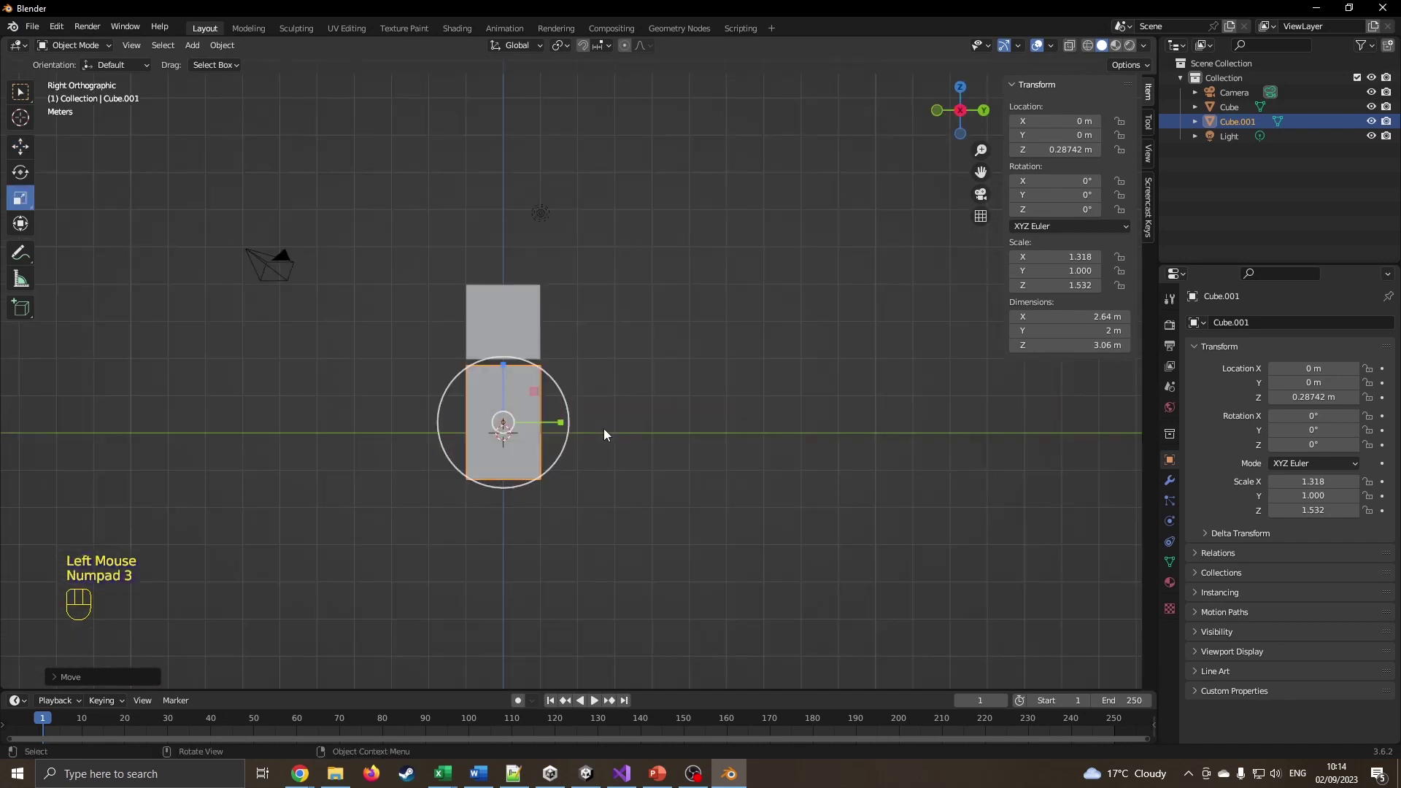
left_click(565, 428)
left_click_drag(568, 427, 539, 406)
left_click_drag(435, 327, 558, 358)
key("KP_1")
scroll("down", 3)
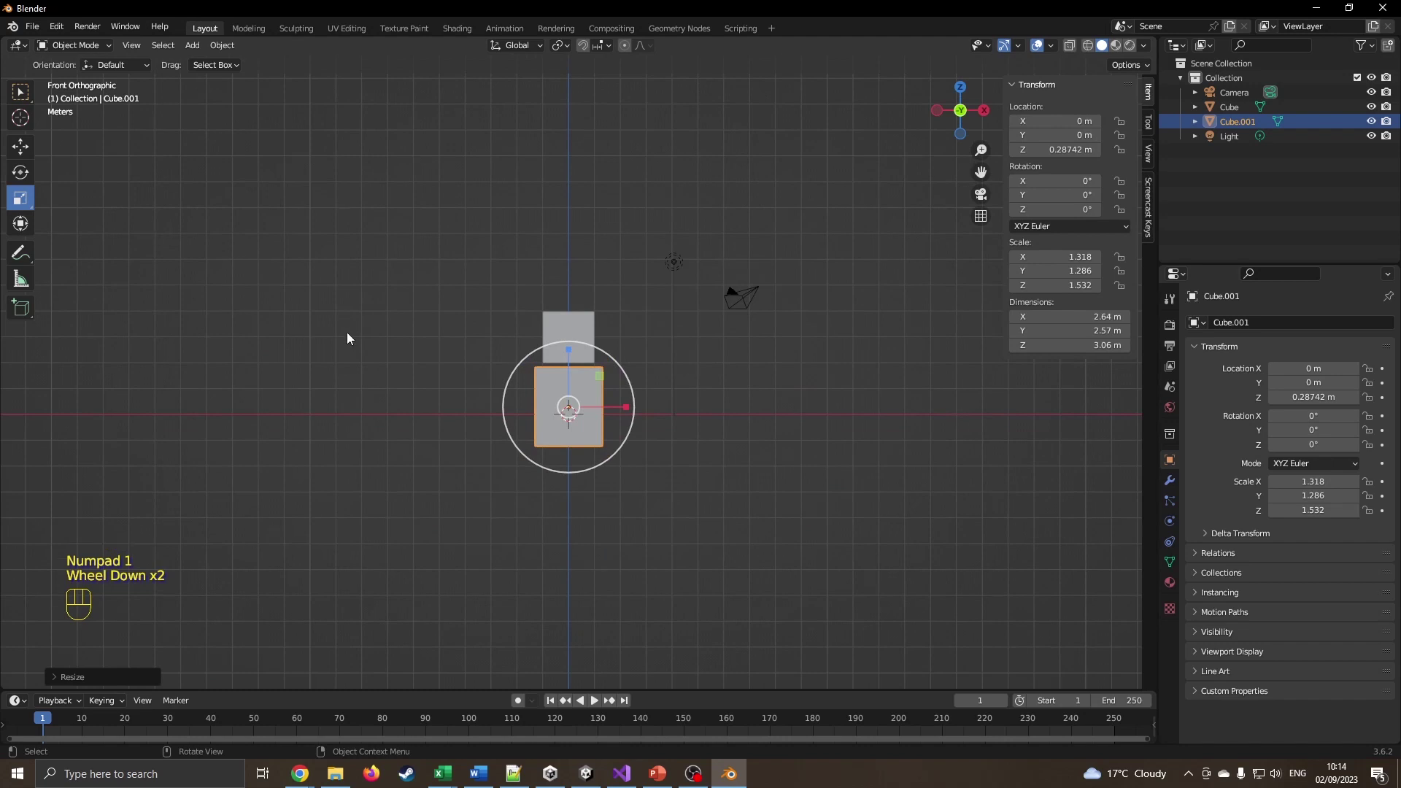
Add a new Mesh > Cube and move it to the left of the body block
key("shift+a")
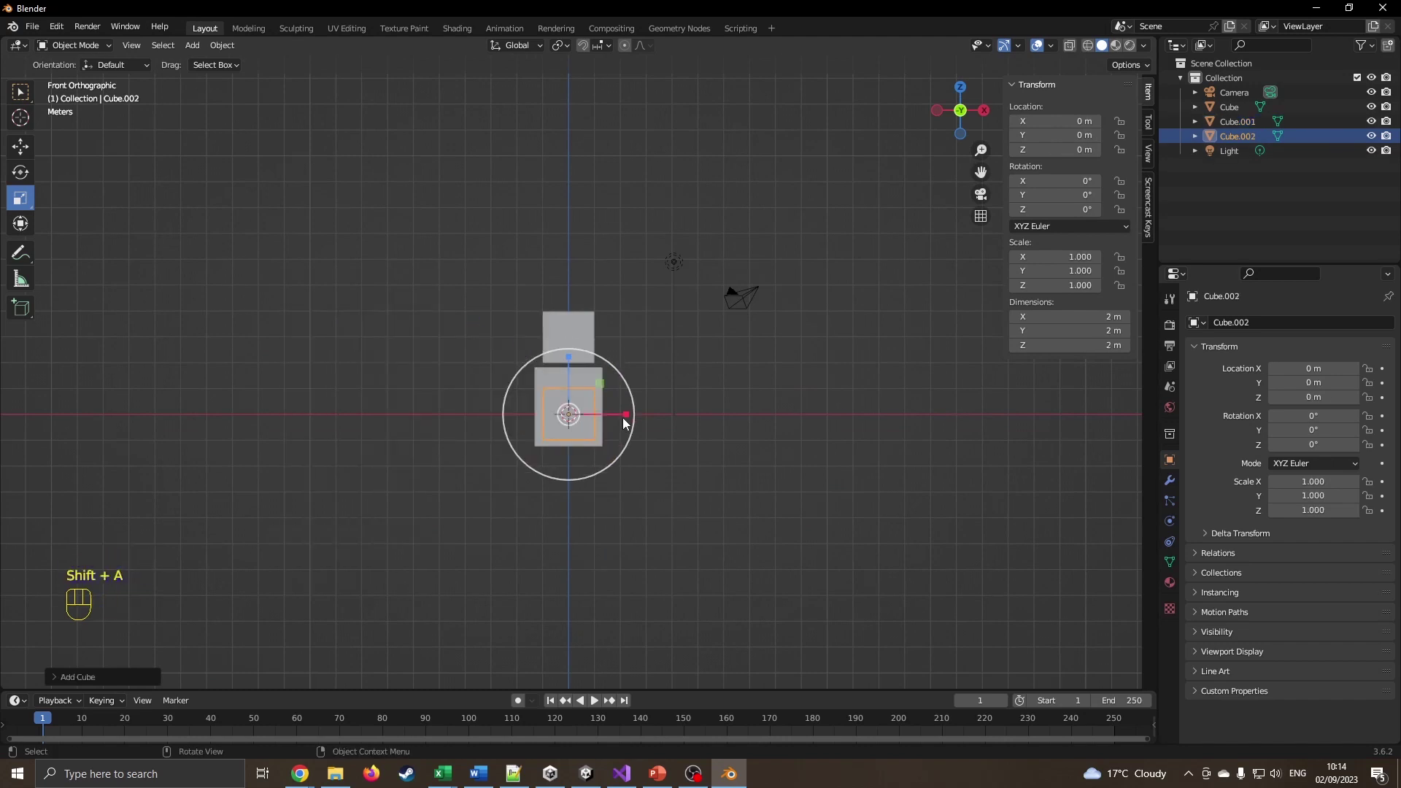
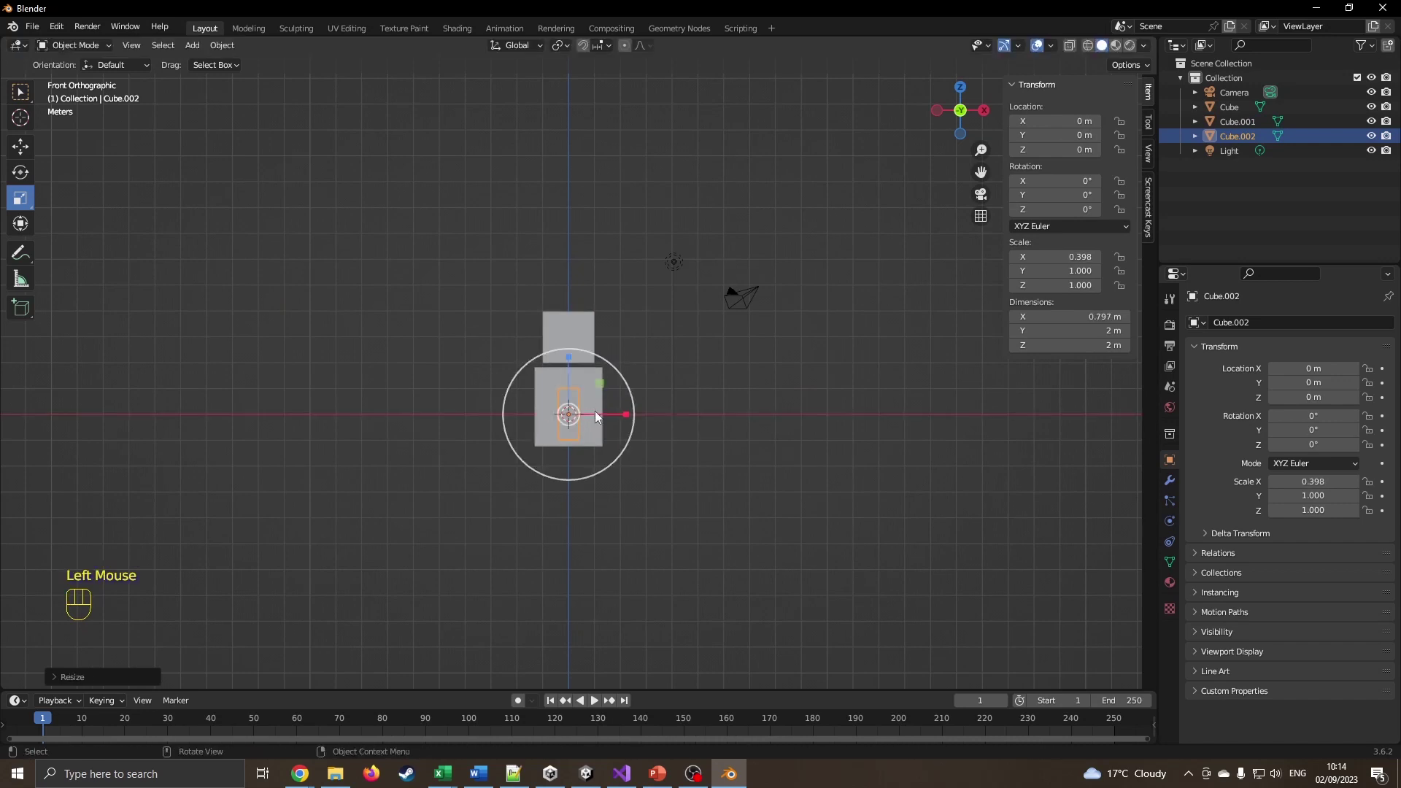
left_click(30, 157)
left_click_drag(631, 416, 583, 412)
left_click(526, 360)
left_click(520, 347)
key("KP_1")
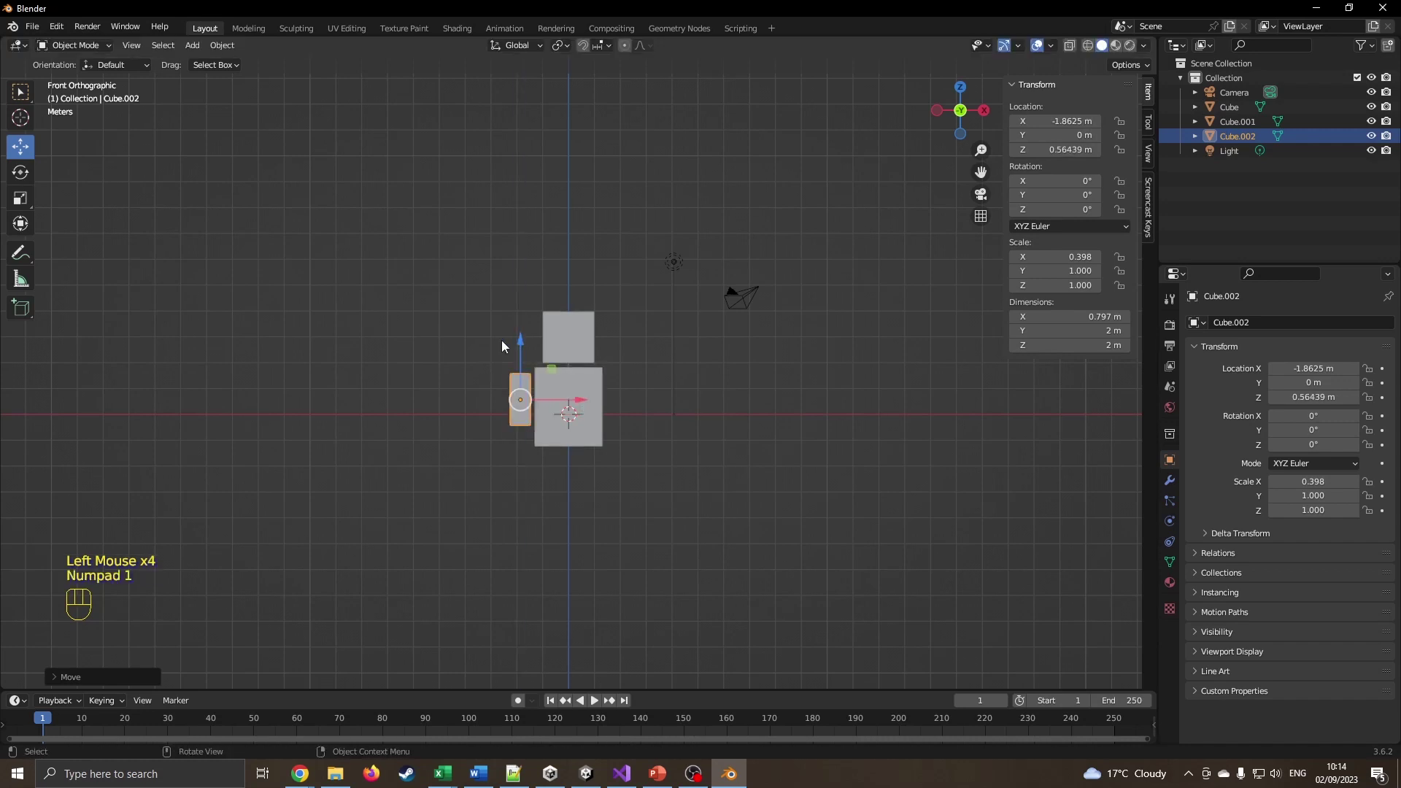
In side view, scale the arm cube thinner to about 0.312 by 0.396
key("KP_3")
scroll("up", 3)
left_click(22, 204)
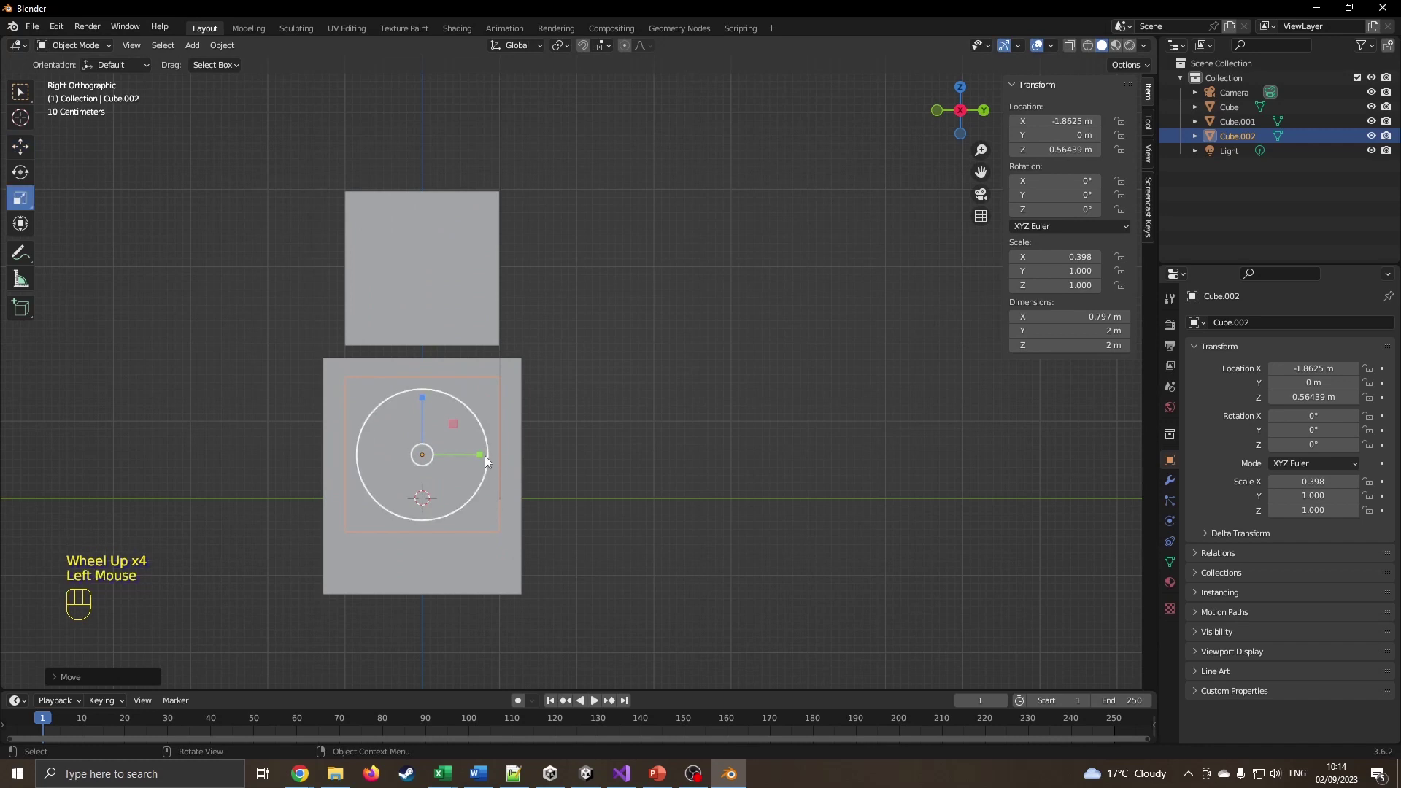
left_click_drag(484, 459, 442, 455)
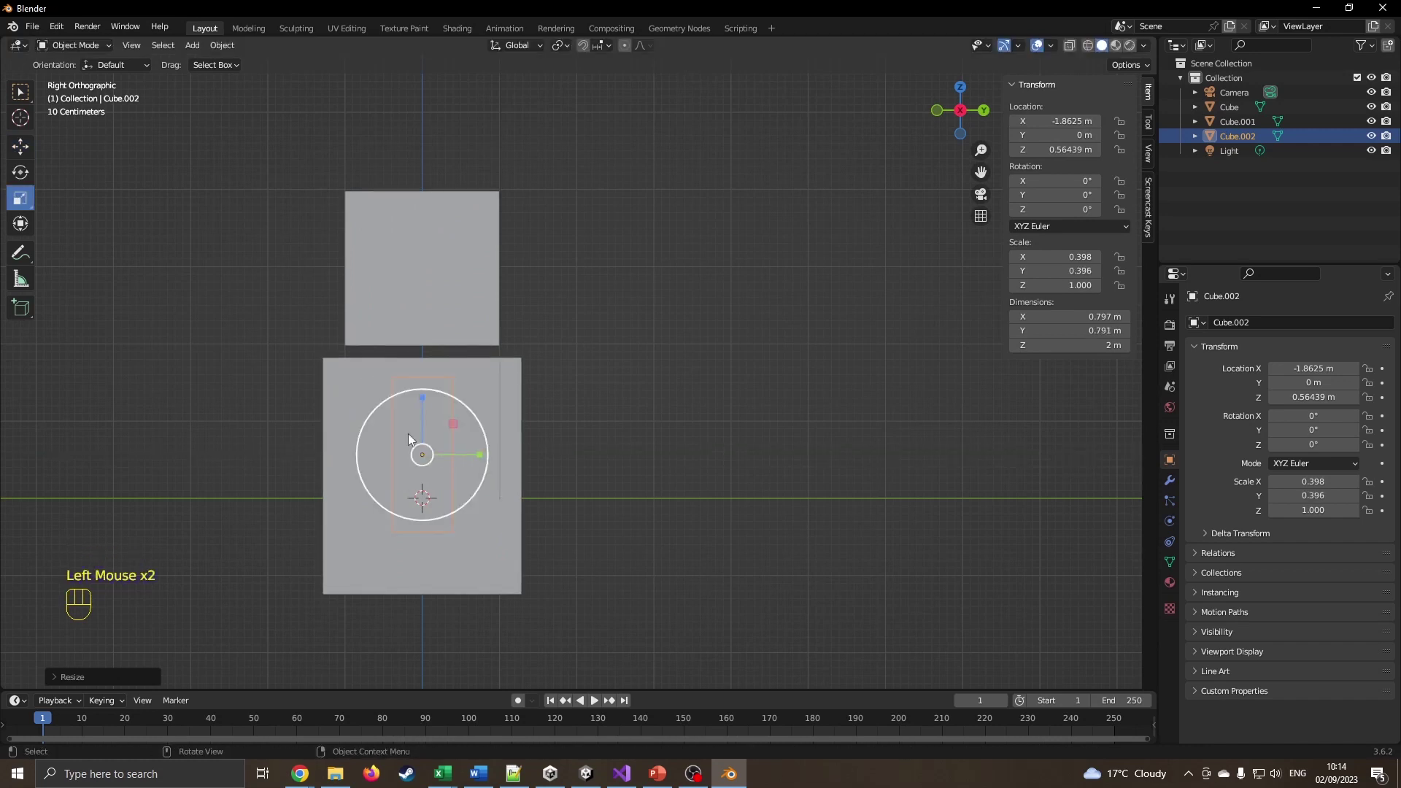
left_click_drag(316, 401, 500, 437)
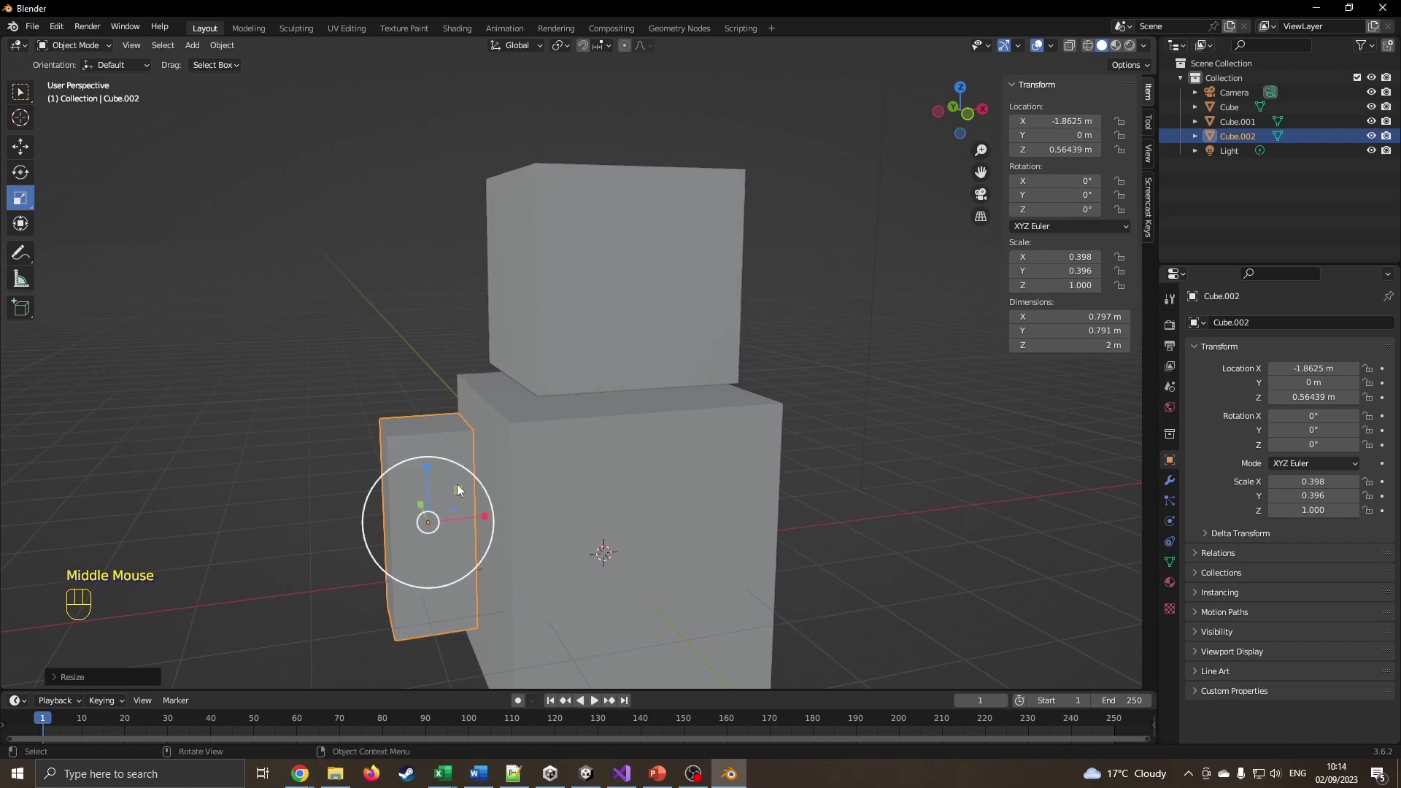
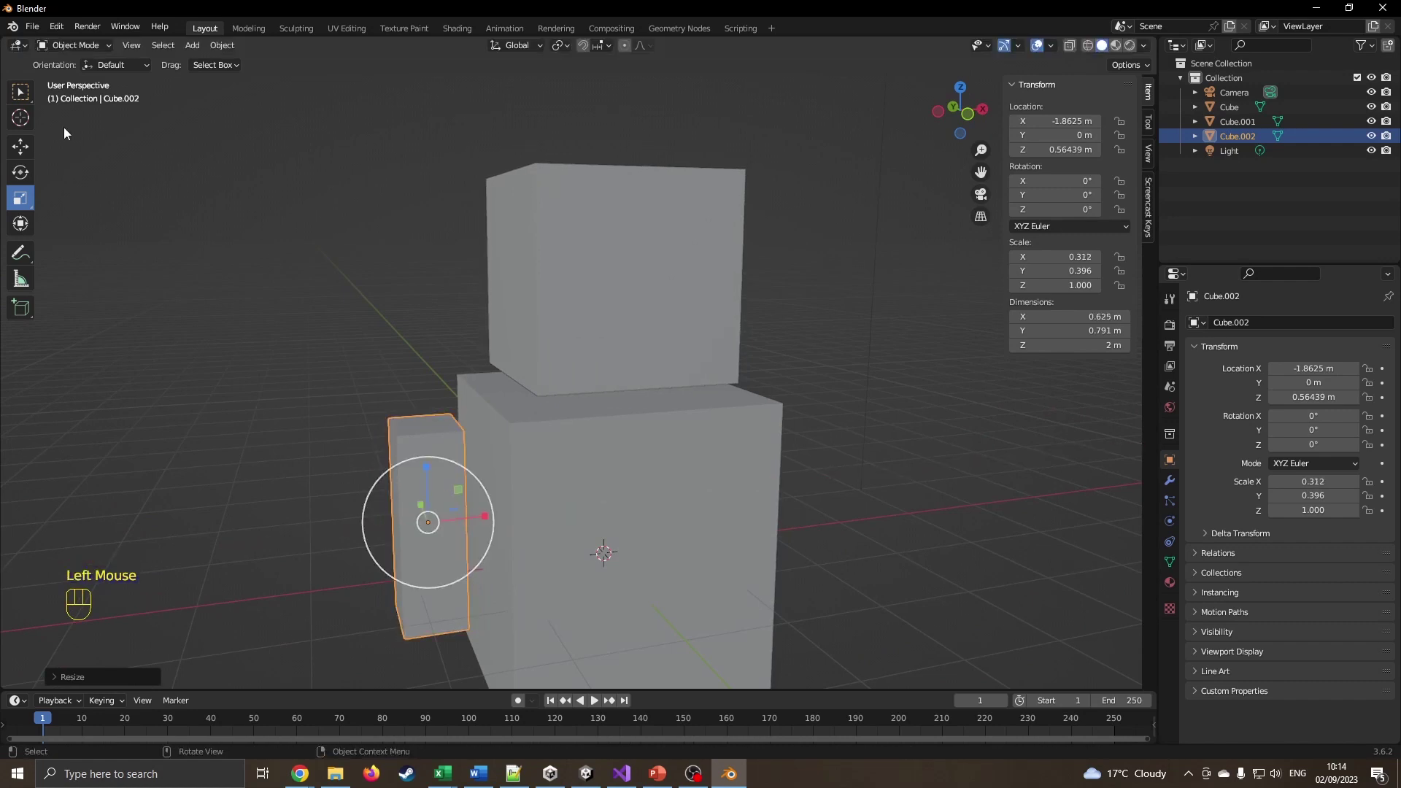
Move the slim arm beside the body at about -1.76 m and switch to the Rotate tool
left_click(32, 158)
left_click(490, 520)
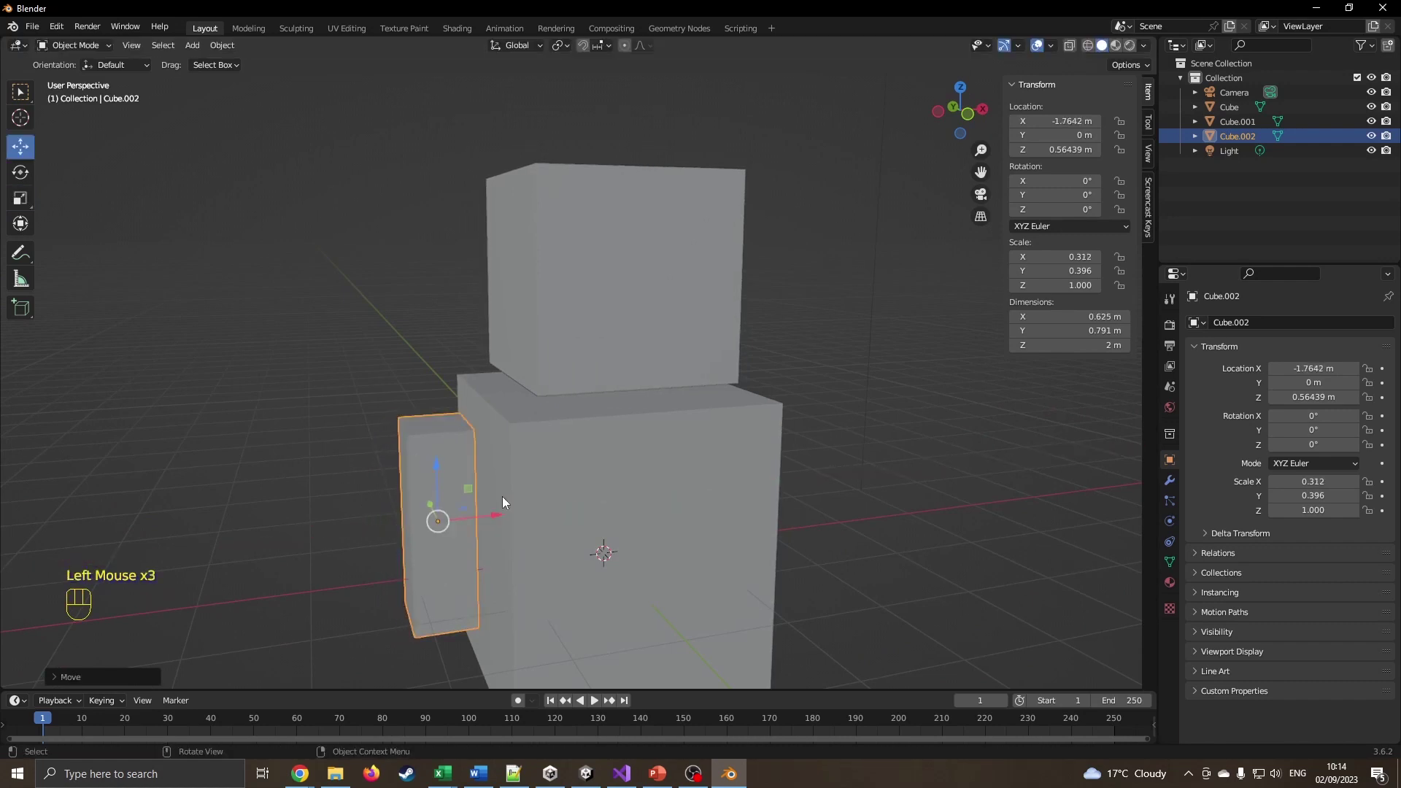
key("KP_1")
left_click_drag(266, 381, 399, 389)
left_click(32, 179)
View the arm from the opposite side and tilt it about -40.8° around X
key("KP_3")
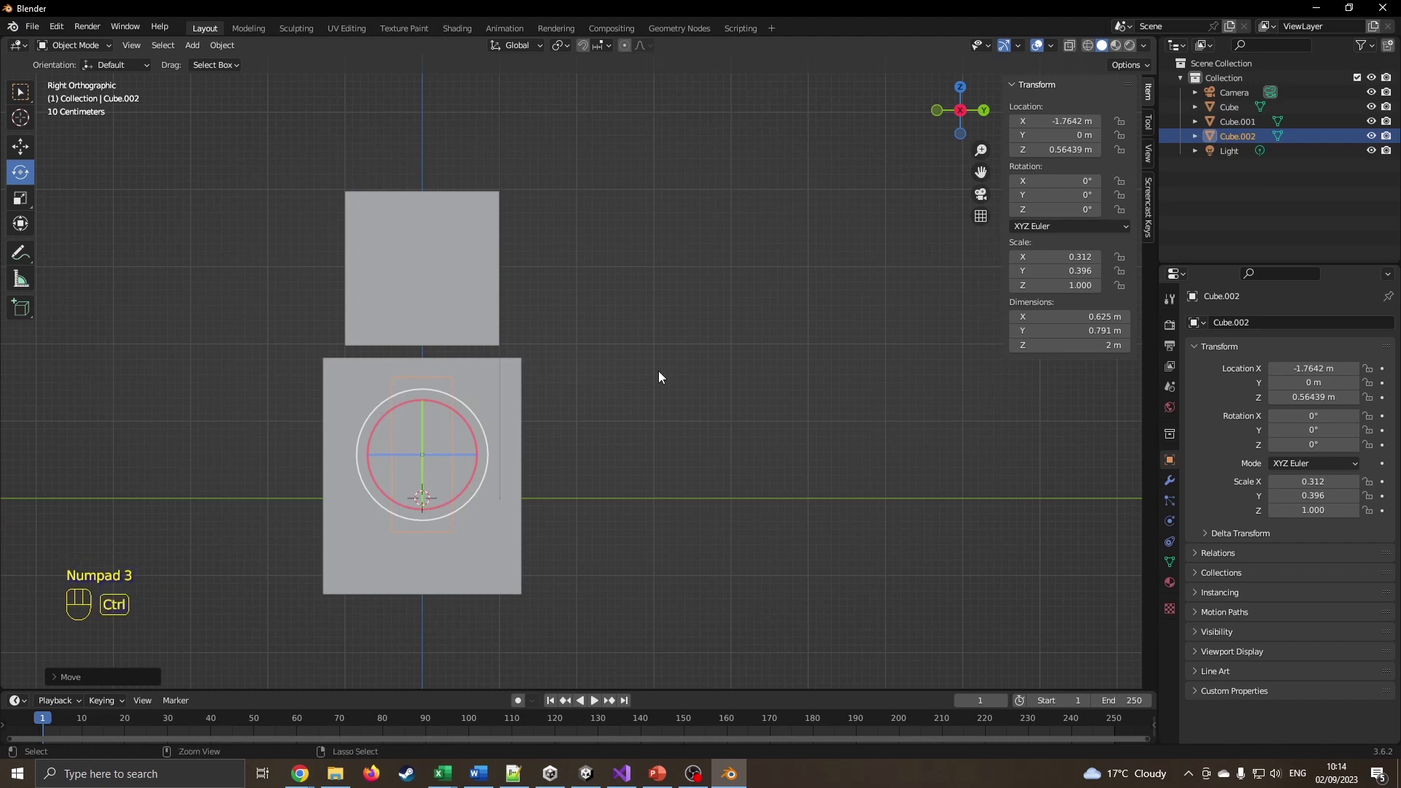
key("ctrl+KP_3")
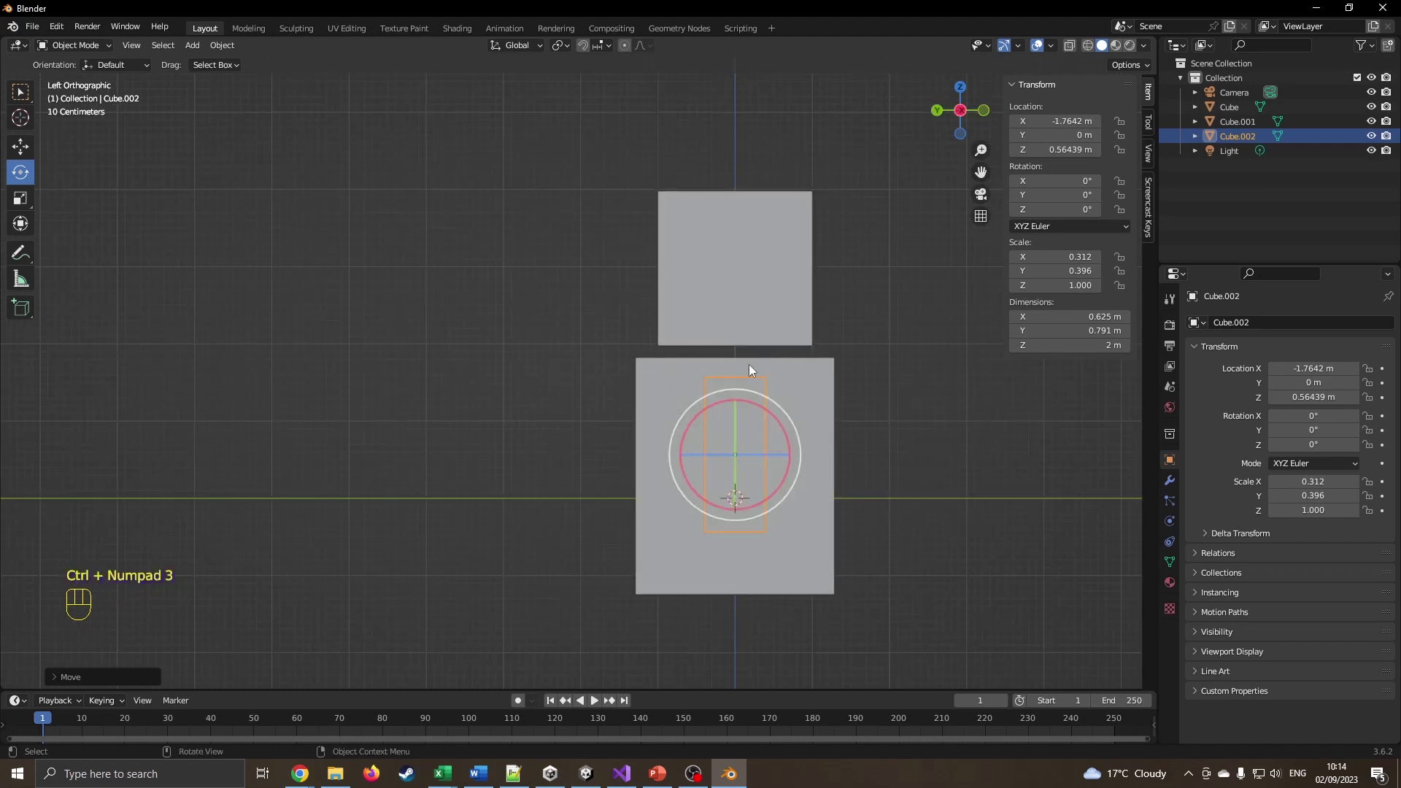
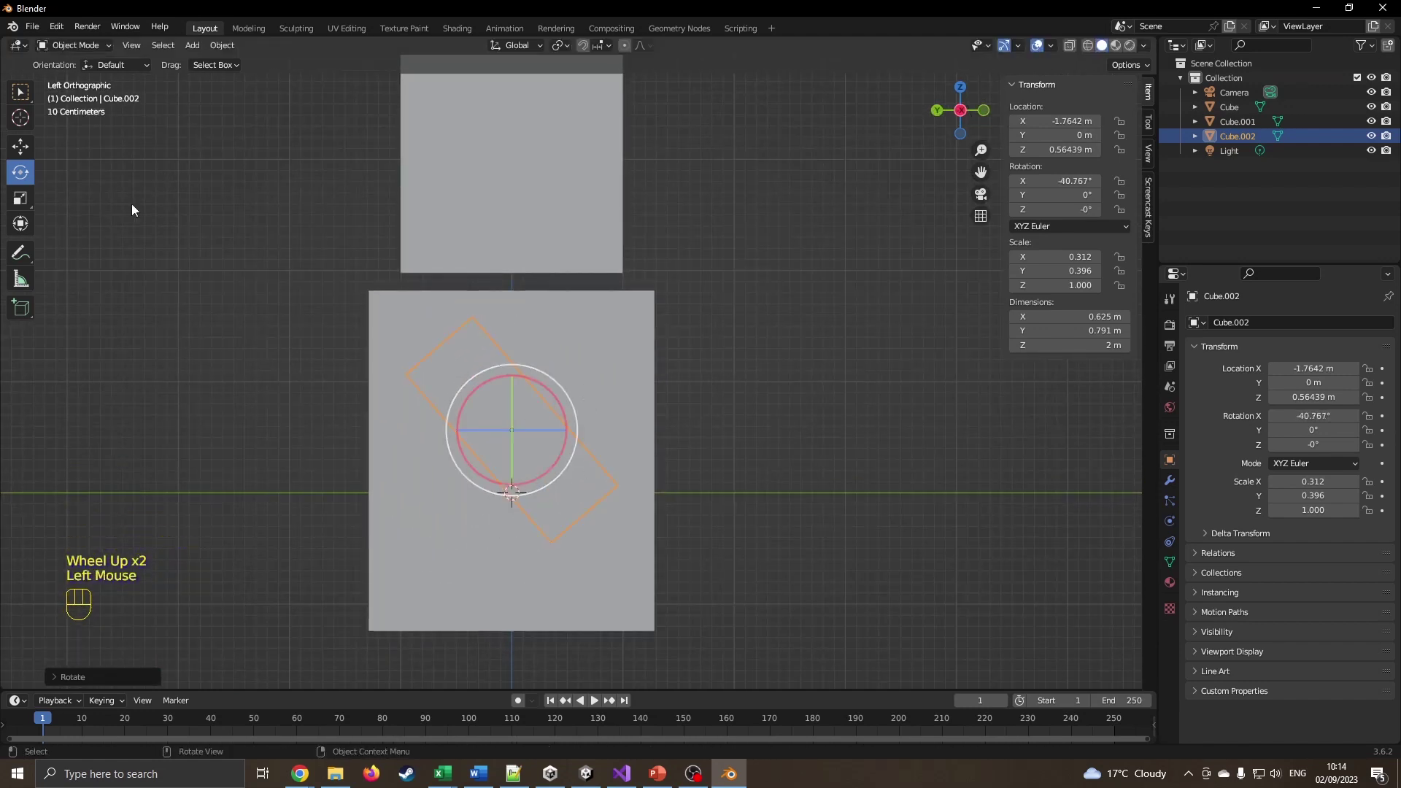
left_click(33, 152)
left_click_drag(465, 426, 569, 434)
Slide the tilted arm along Y to about -0.50 m and return to front view
left_click_drag(763, 410, 602, 422)
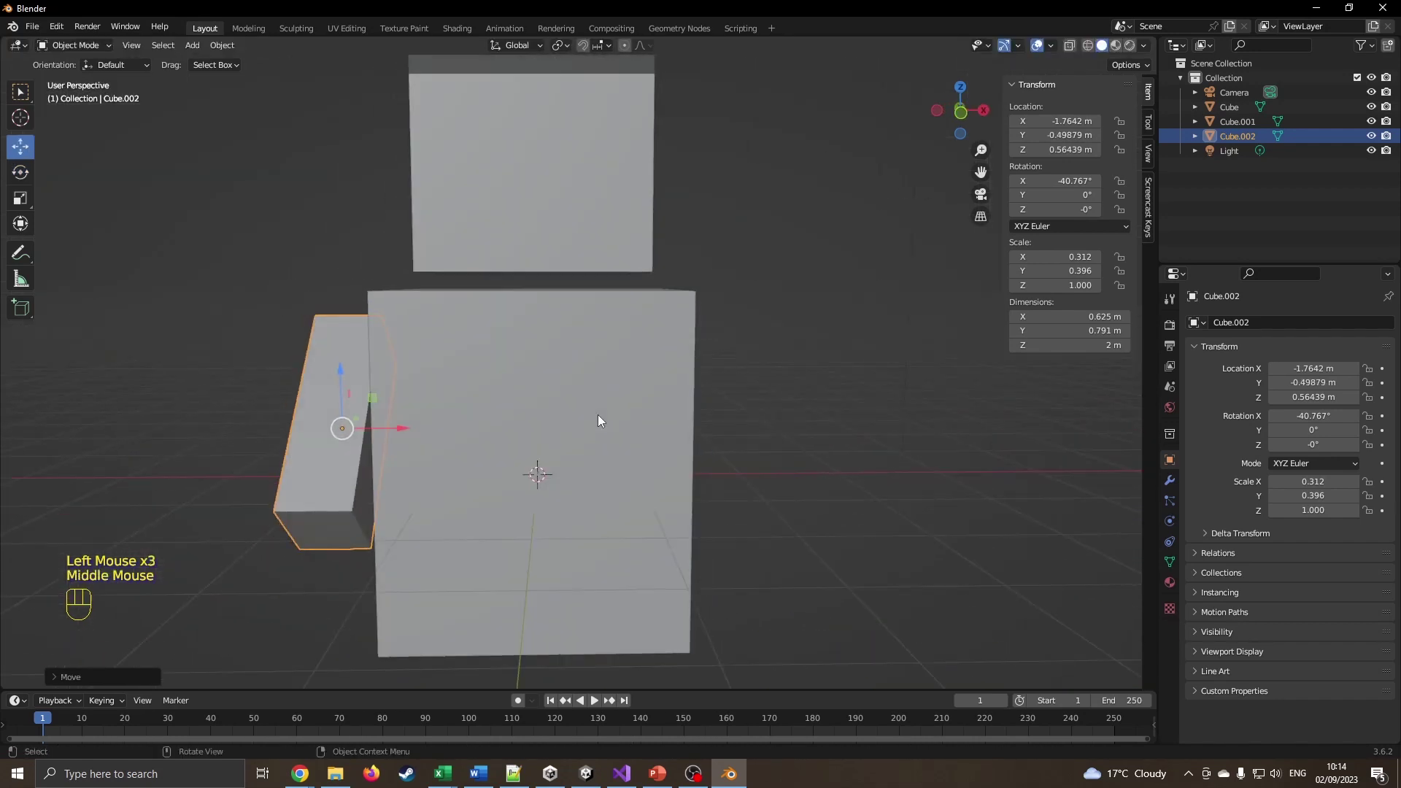
key("KP_3")
key("KP_1")
scroll("down", 3)
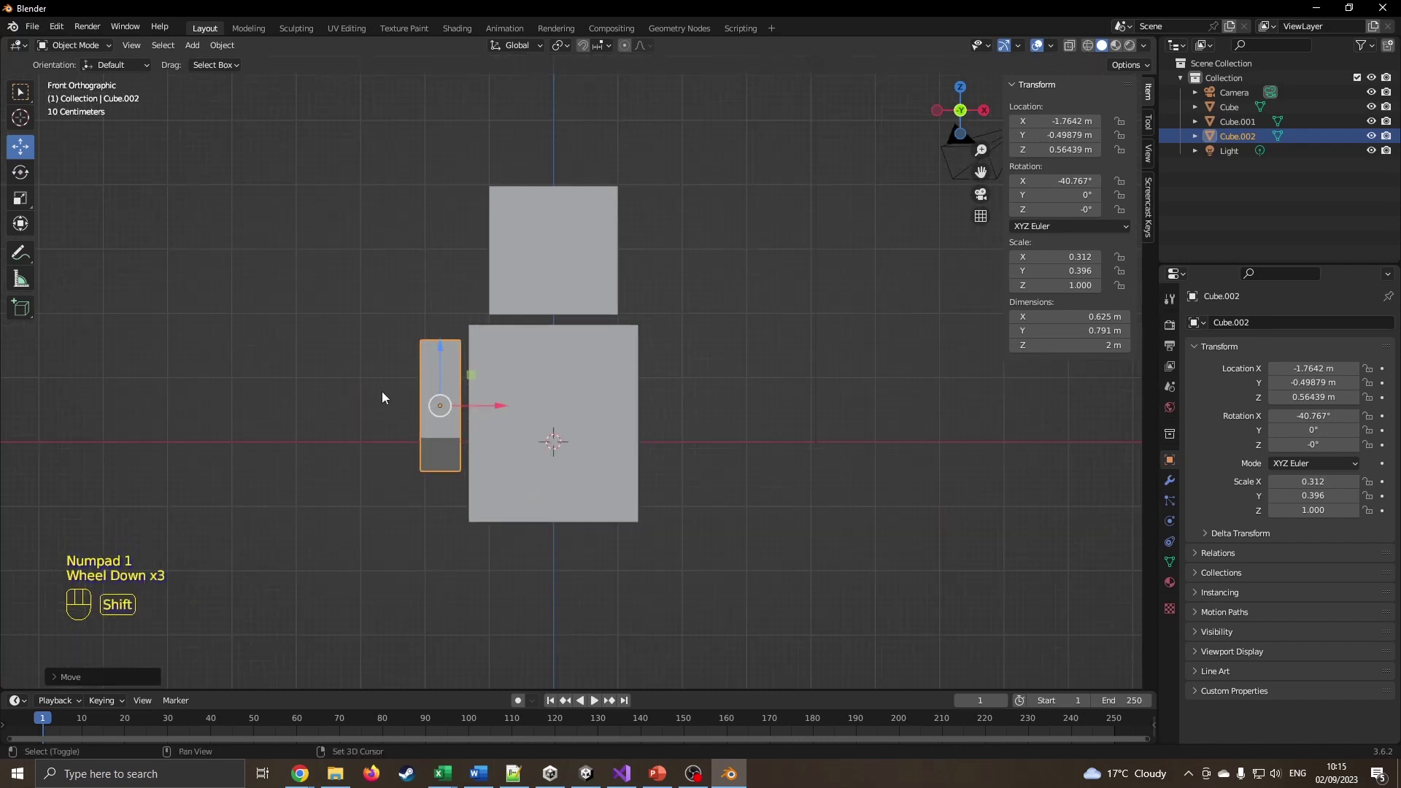
Duplicate the arm with Shift+D and place the copy on the body's right side at about 1.73 m
key("shift+d")
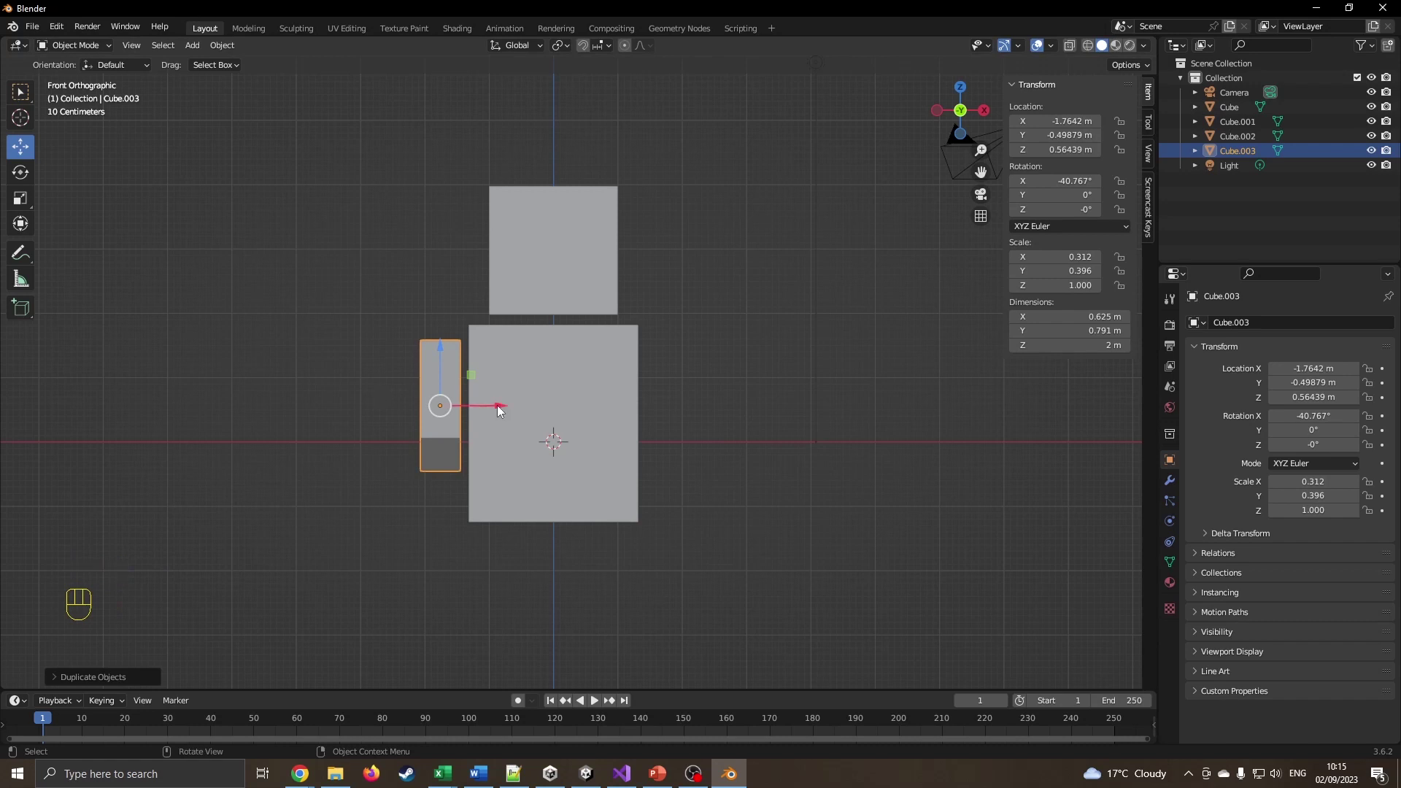
left_click_drag(499, 411, 726, 430)
left_click_drag(367, 334, 429, 356)
Return to front view and add a new cube for the legs below the torso
scroll("down", 3)
key("KP_1")
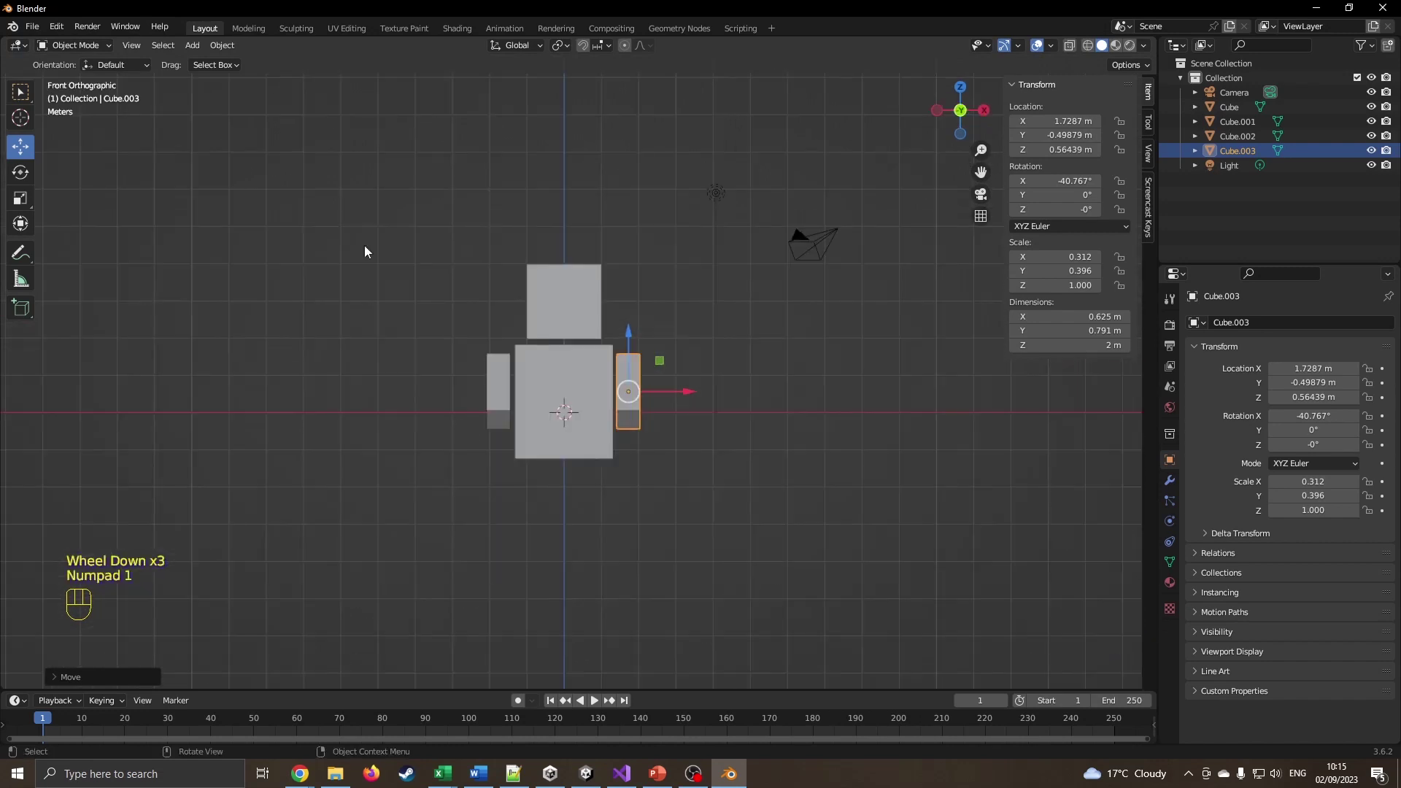
key("shift+a")
Move the new cube below the torso and scale it into a tall, narrow leg
key("g")
key("s")
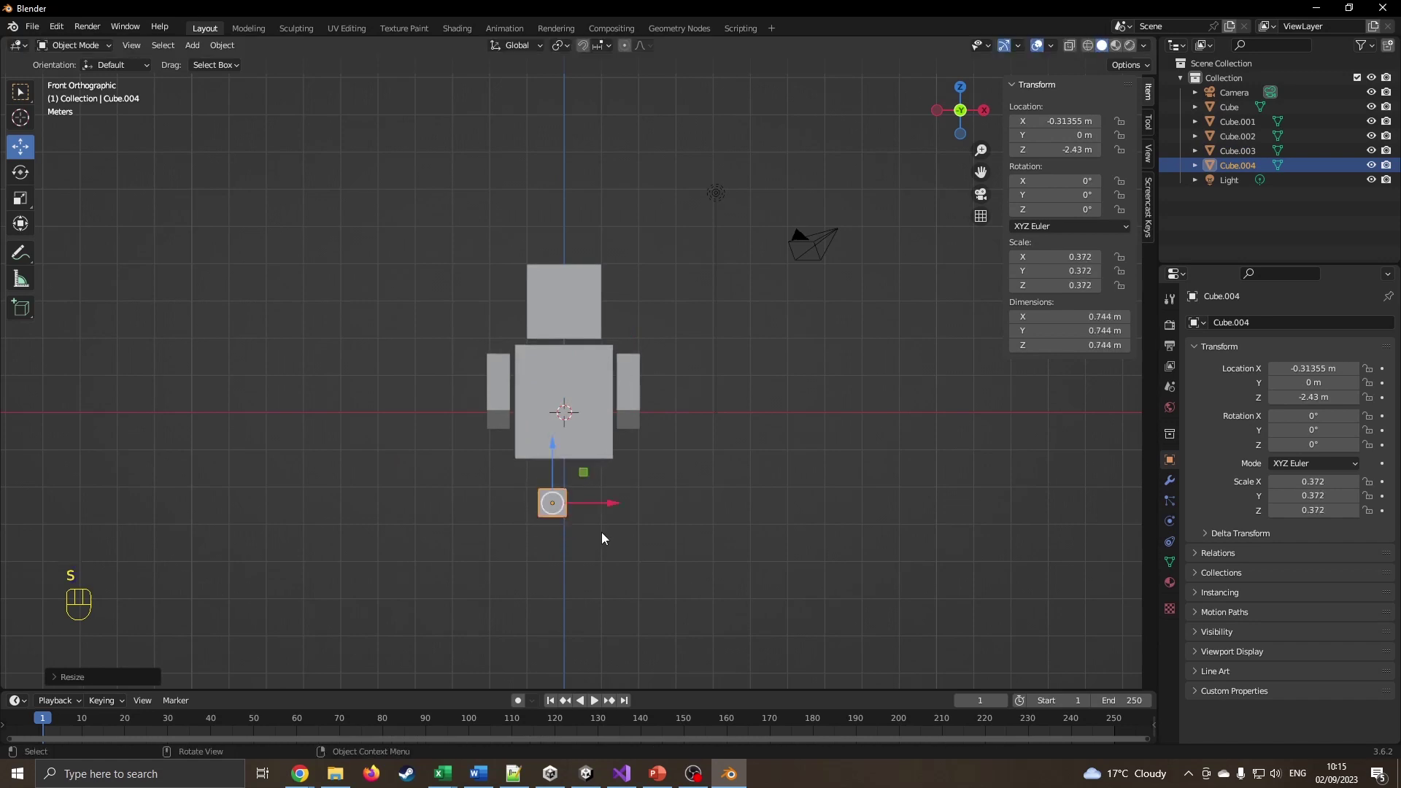
left_click(34, 201)
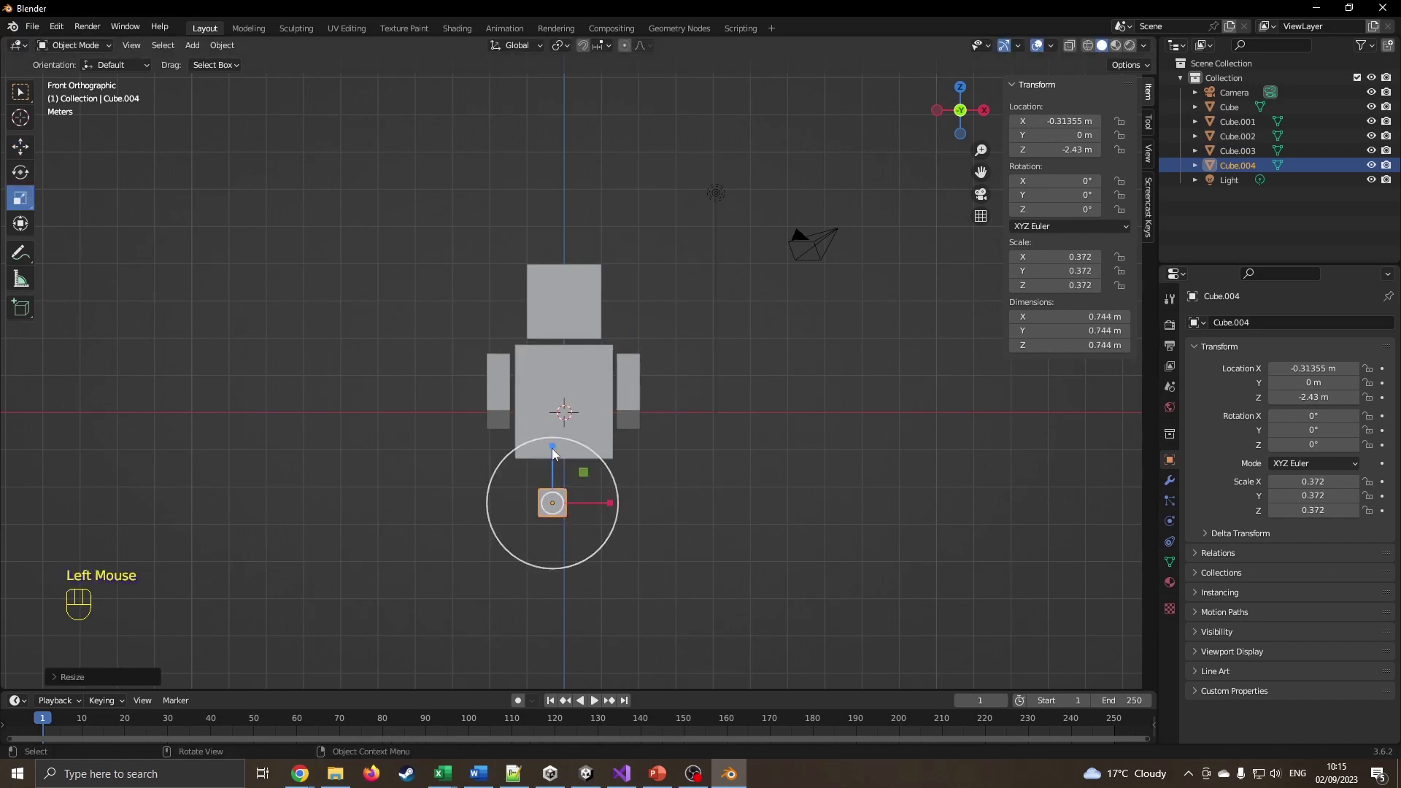
left_click_drag(562, 447, 572, 338)
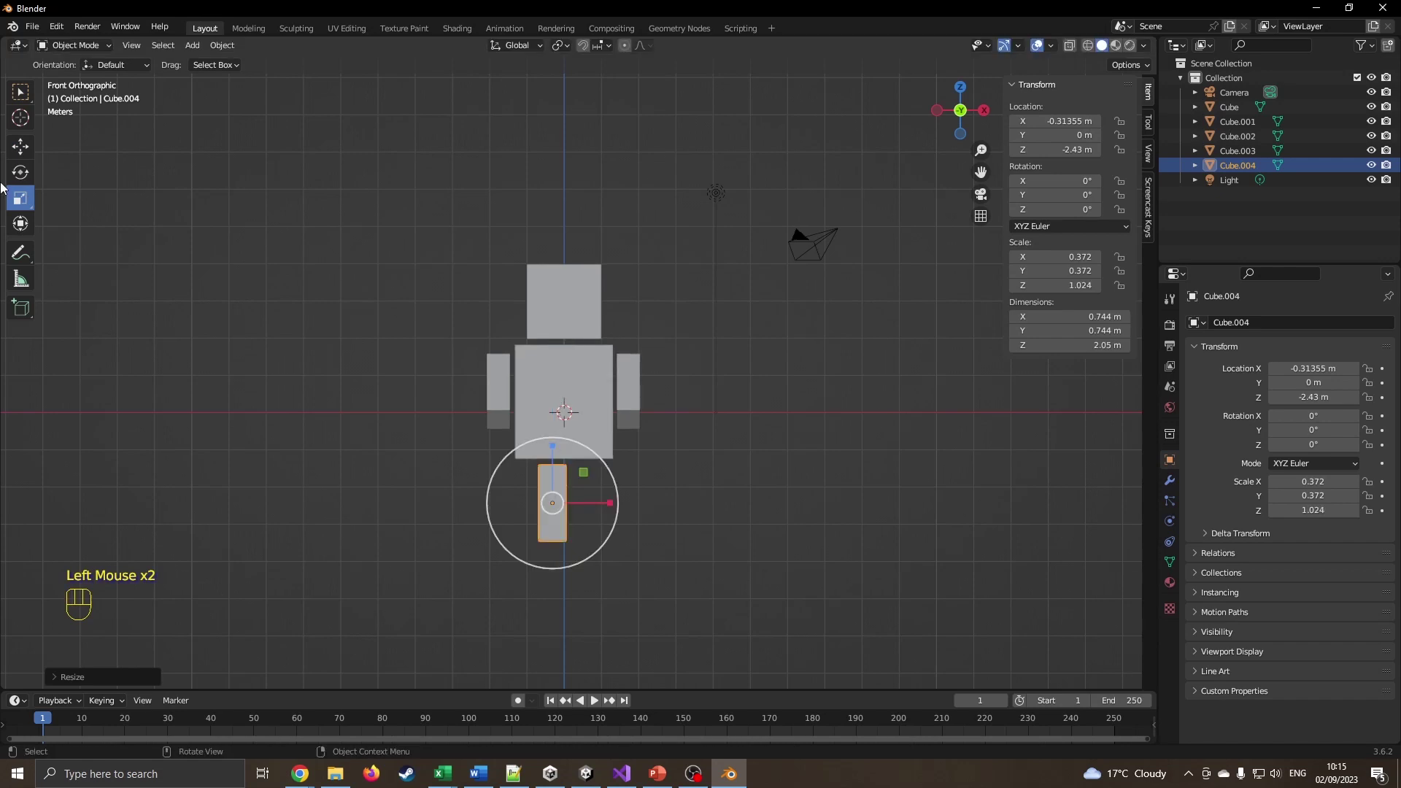
left_click(31, 153)
left_click_drag(622, 506, 605, 507)
Duplicate the leg with Shift+D and place the second leg beside it at about 0.82 m
key("shift+d")
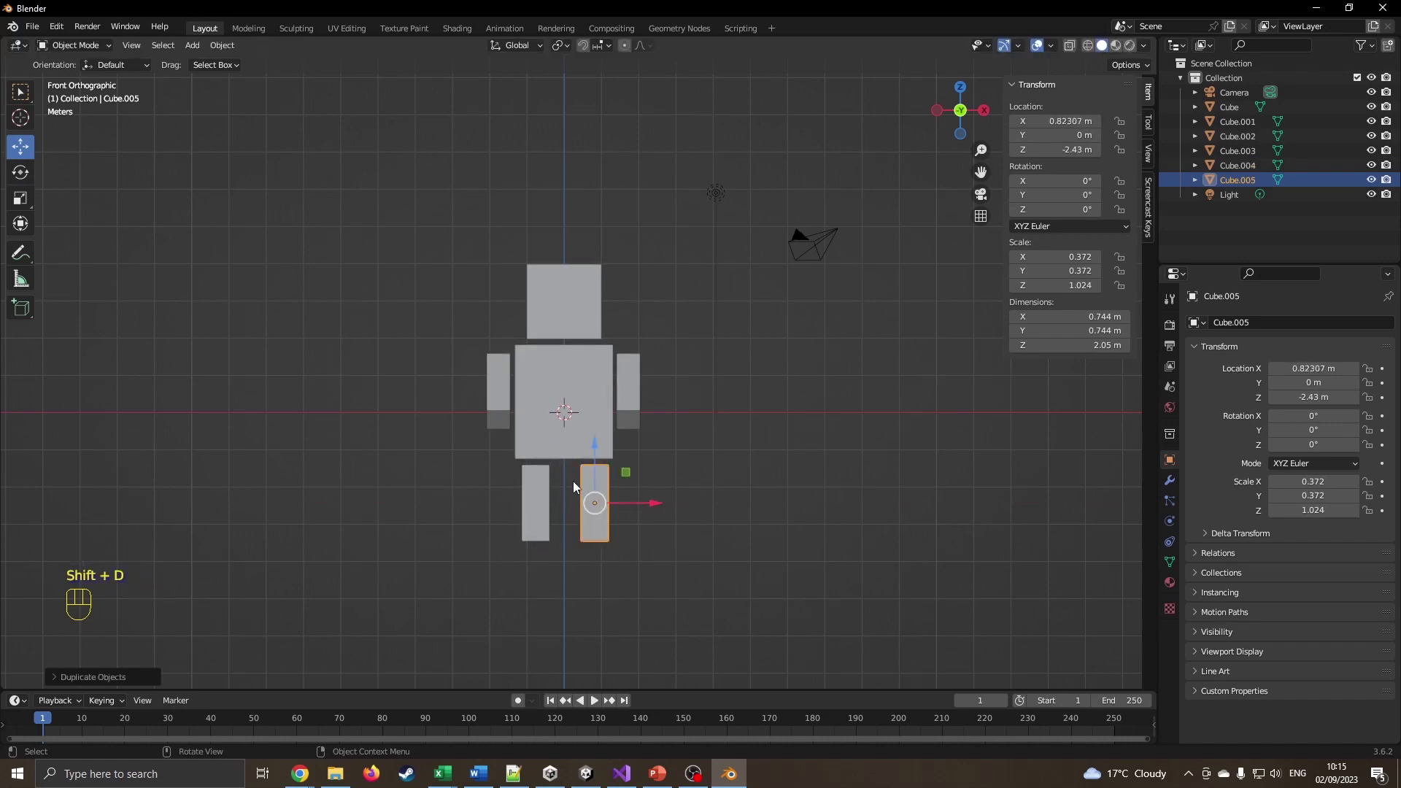
scroll("up", 3)
key("KP_3")
key("KP_1")
key("KP_3")
key("KP_1")
key("KP_3")
Orbit around the finished blocky figure and select the head cube
left_click_drag(462, 344, 679, 372)
left_click_drag(544, 411, 591, 381)
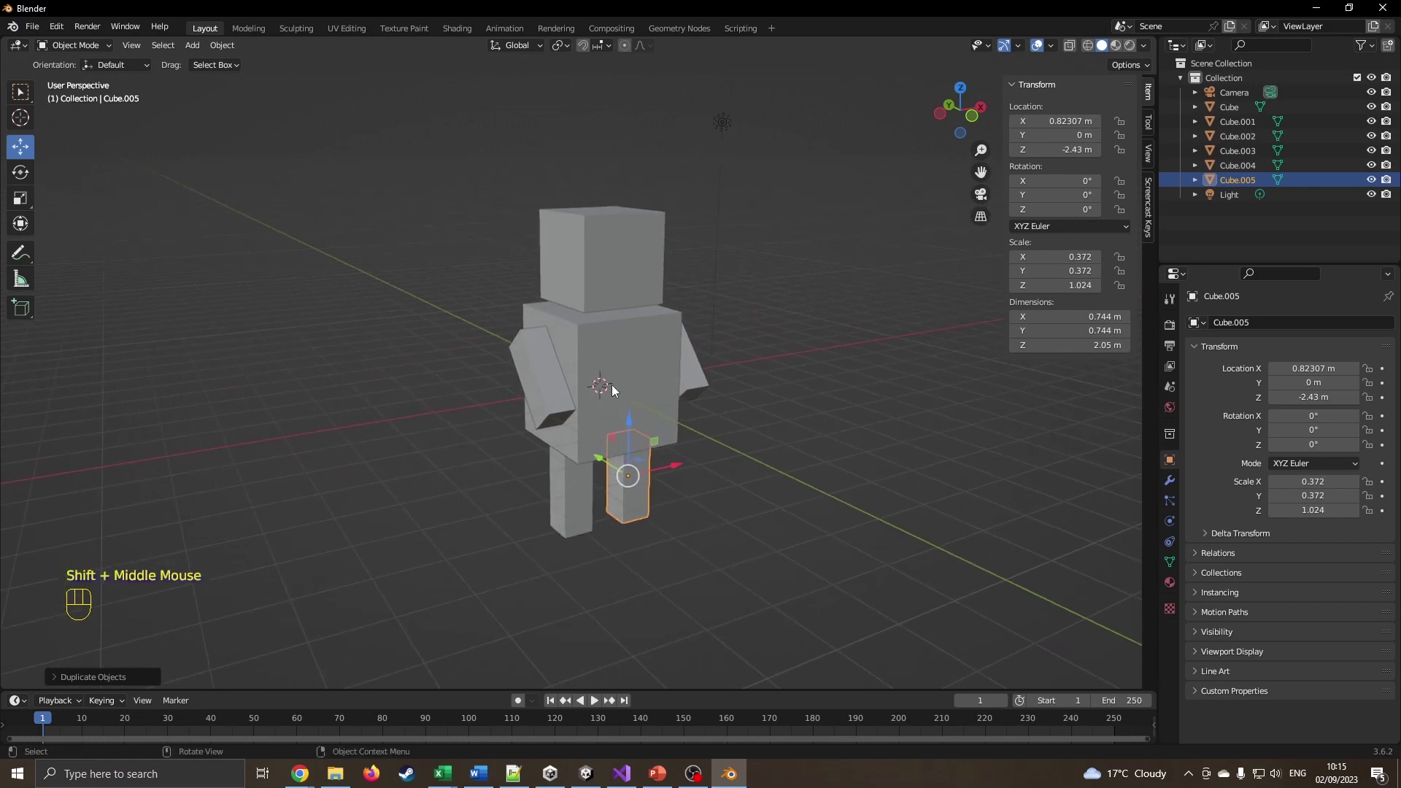
left_click(629, 292)
Create a new material on the head cube and set its Base Color to brown
left_click(646, 360)
left_click(624, 286)
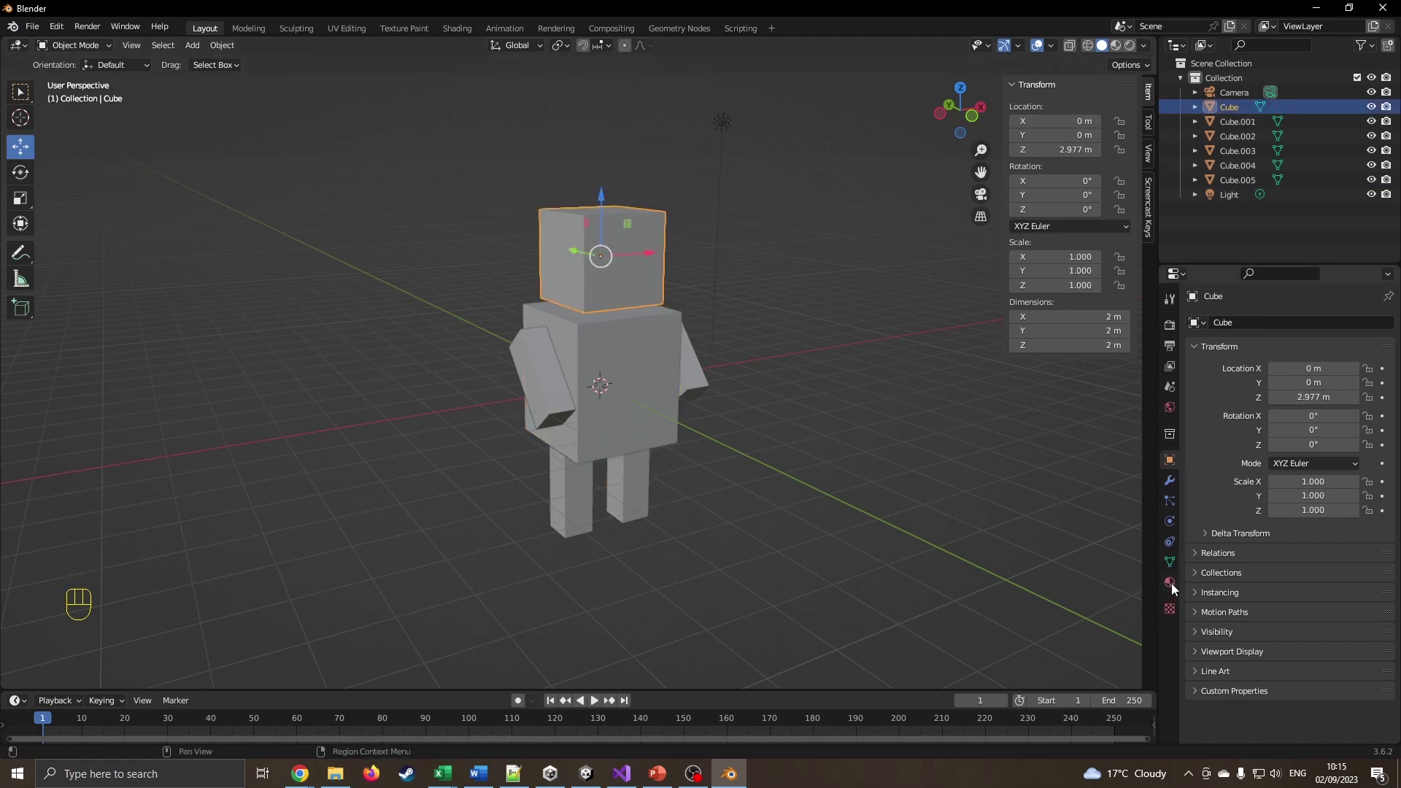
left_click(1179, 590)
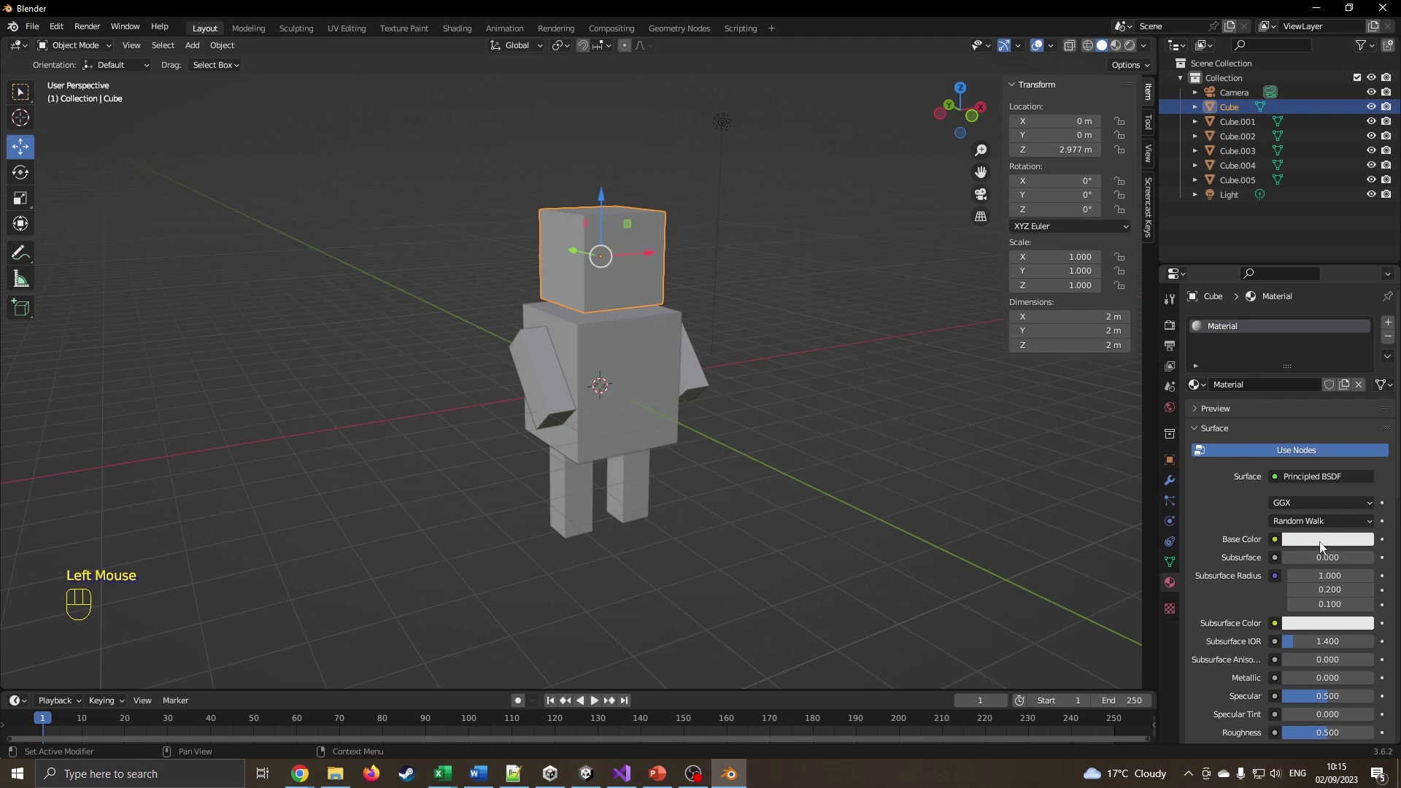
left_click_drag(1341, 541, 1280, 544)
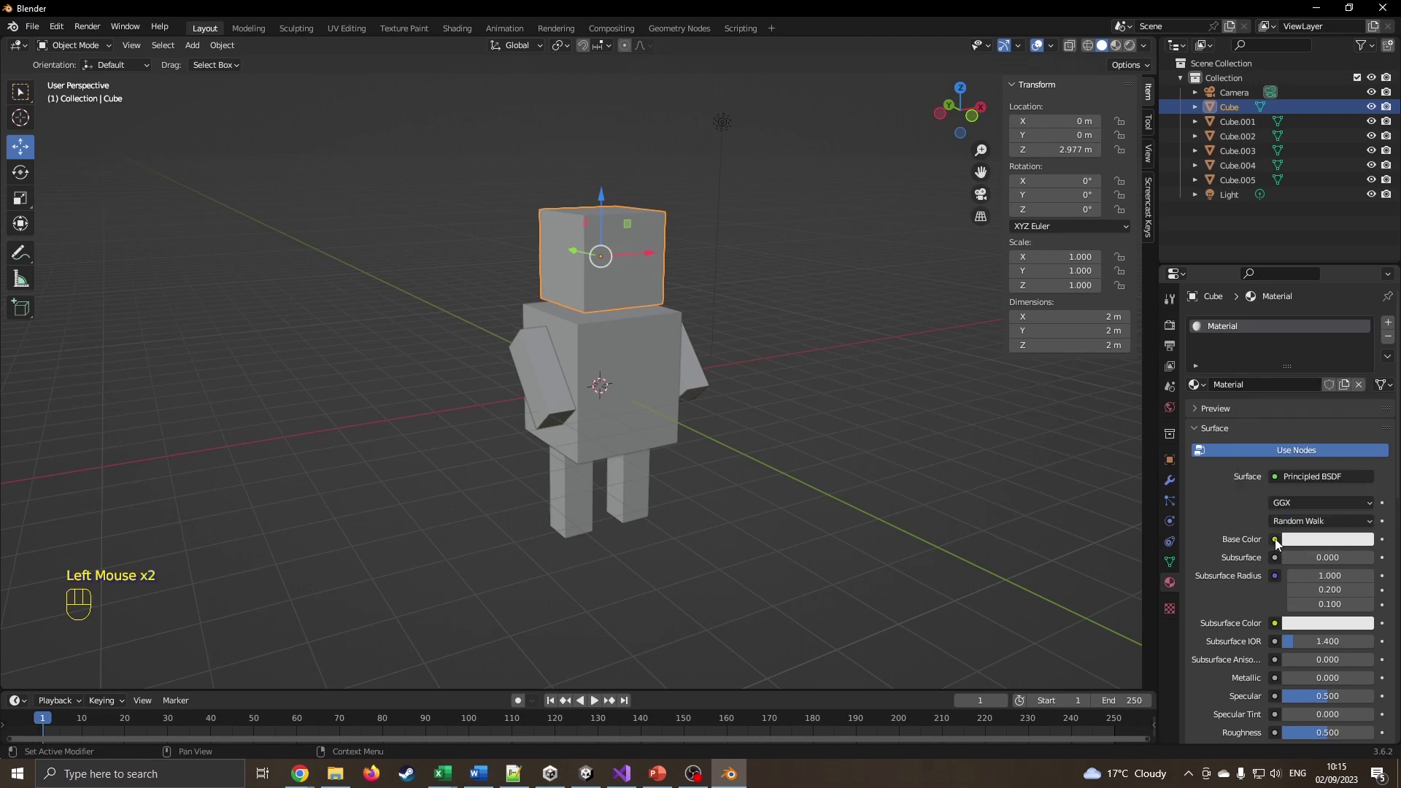
left_click(1319, 546)
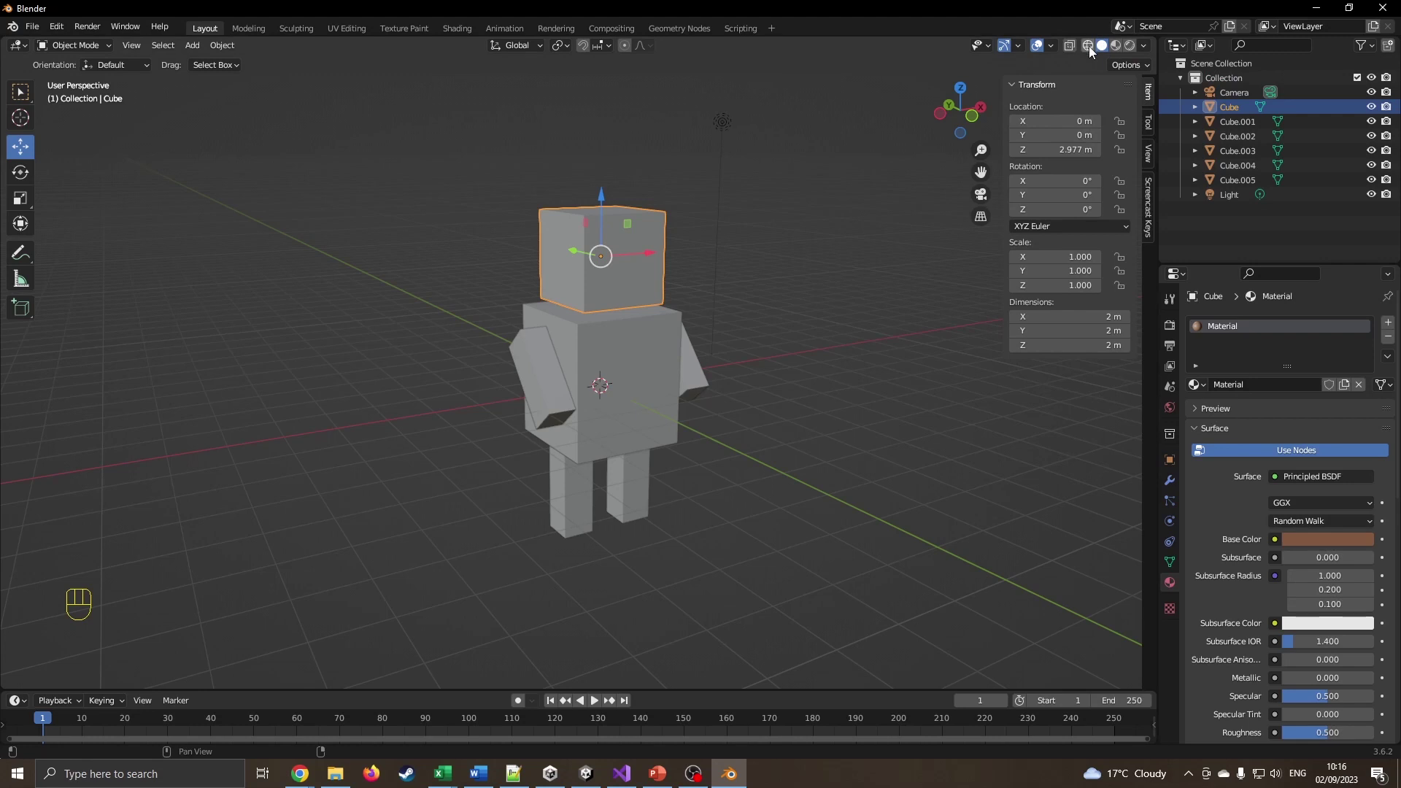
Switch the viewport to Material Preview shading so the brown head shows
double_click(1097, 53)
left_click(1113, 53)
left_click(1119, 54)
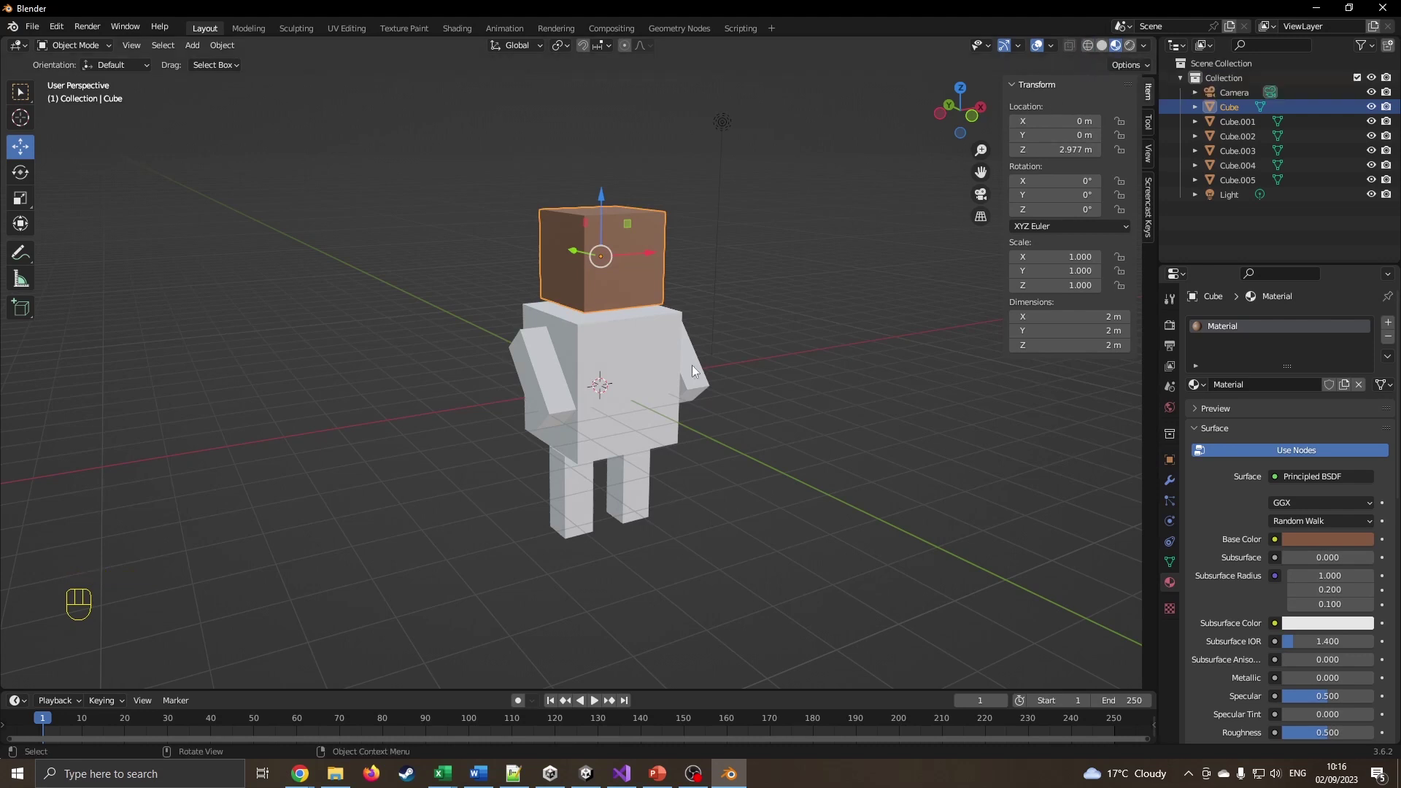
Assign the head's existing 'Material' to the torso, arms and legs and begin adjusting its Base Color
left_click(646, 363)
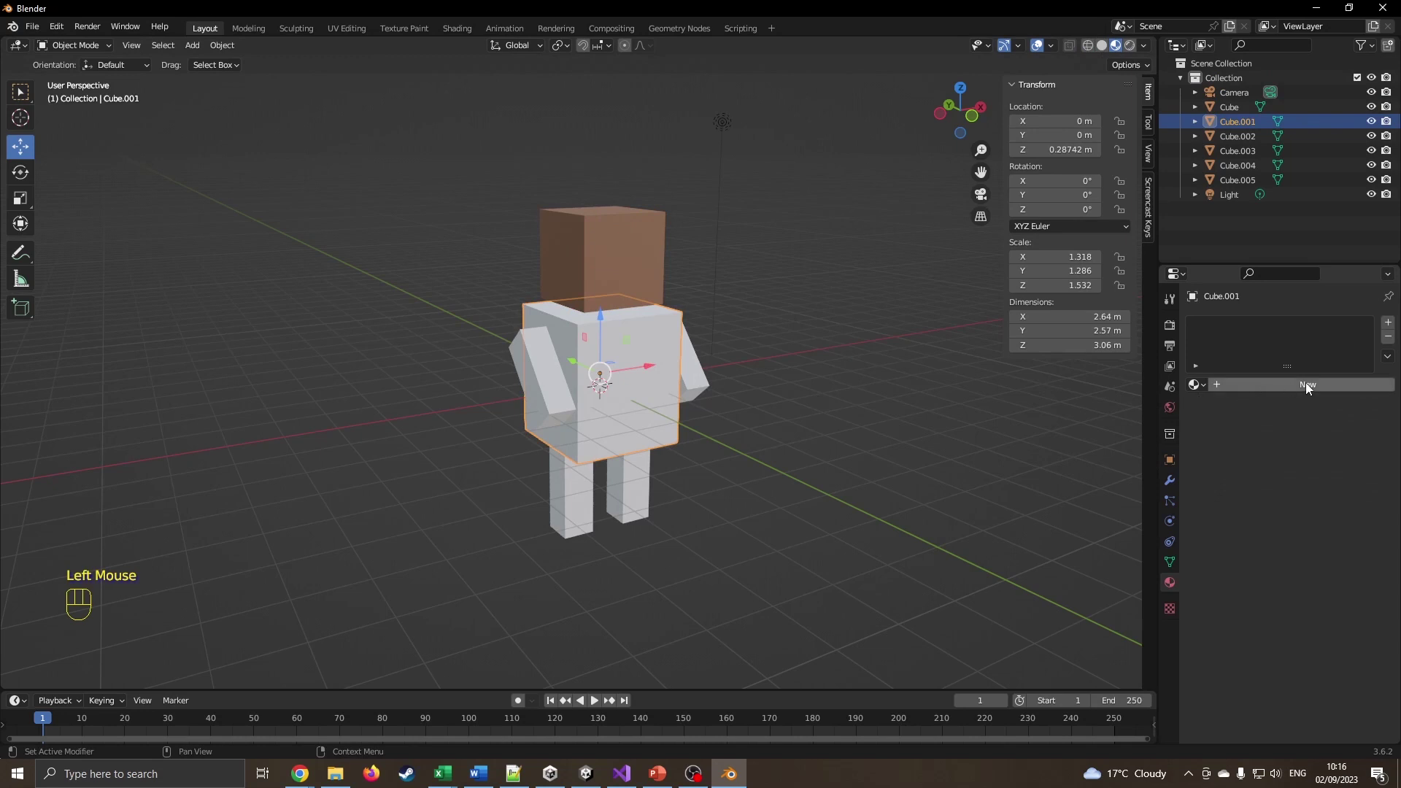
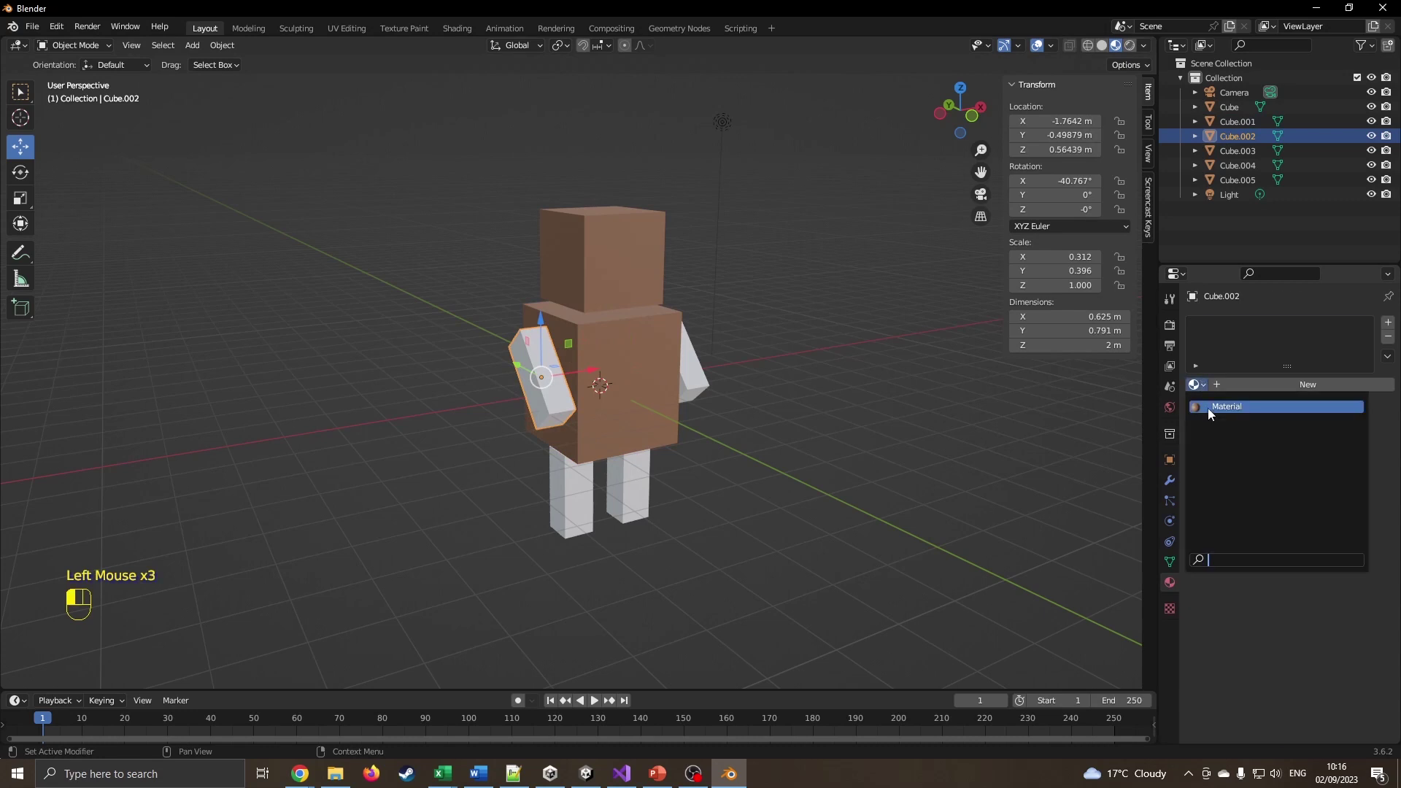
left_click(686, 377)
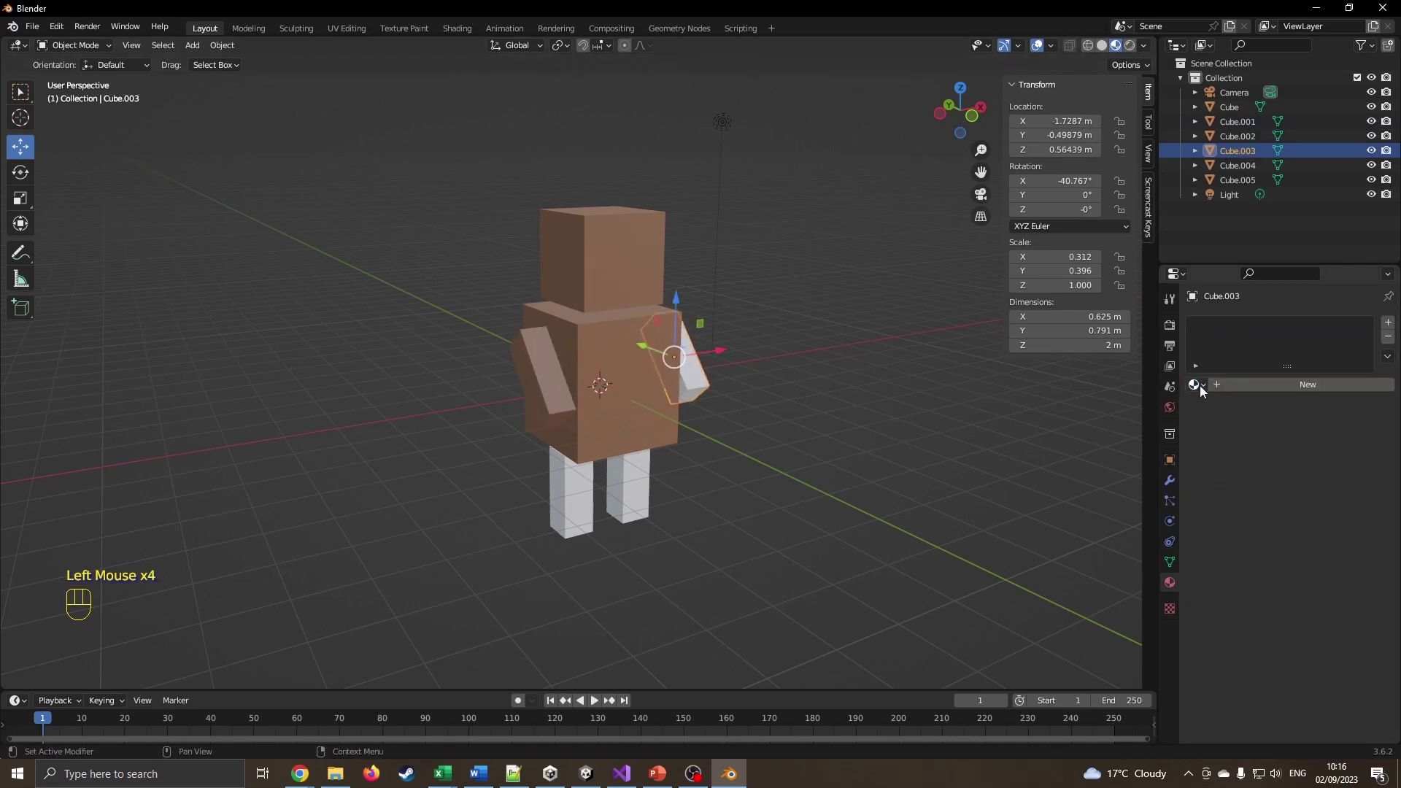
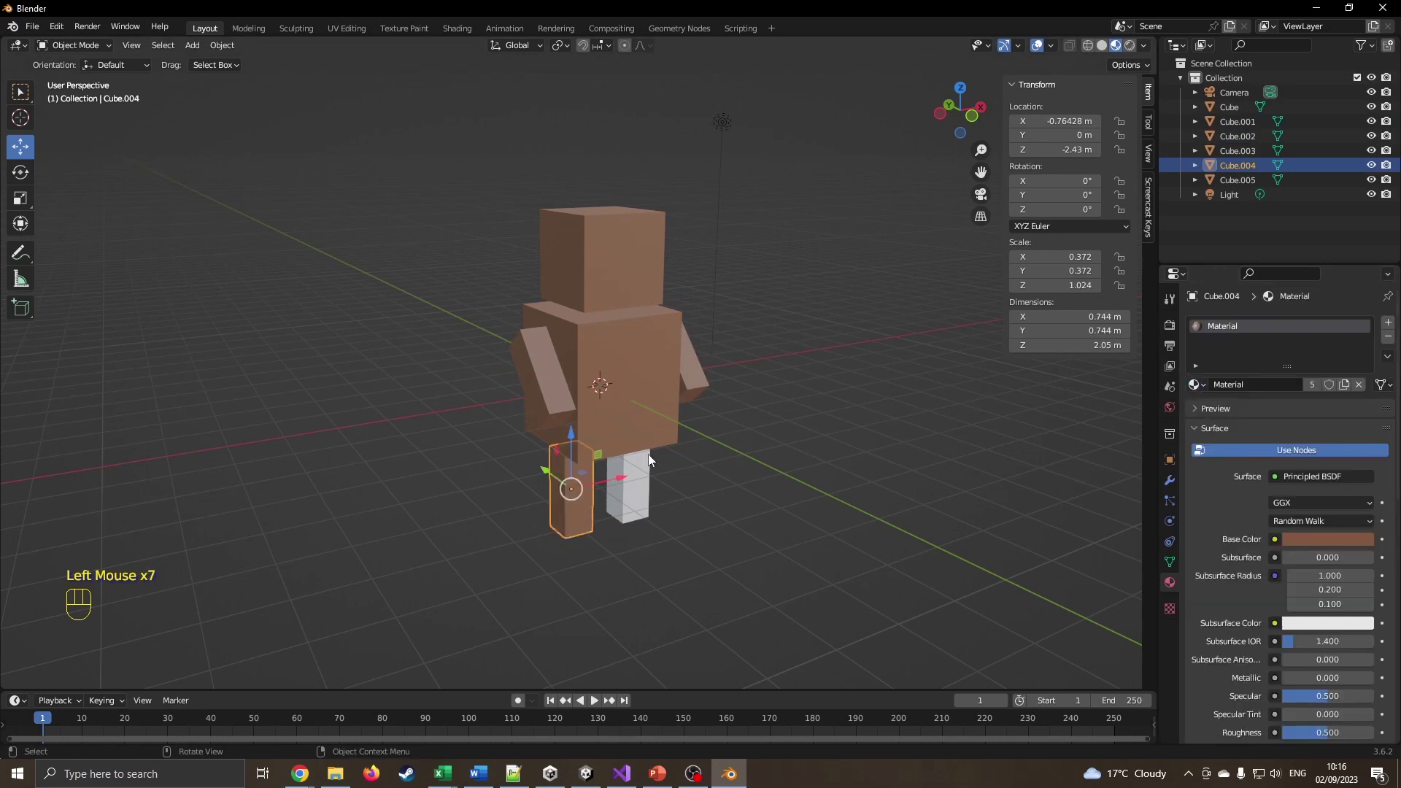
left_click(645, 464)
left_click_drag(1214, 390, 1218, 413)
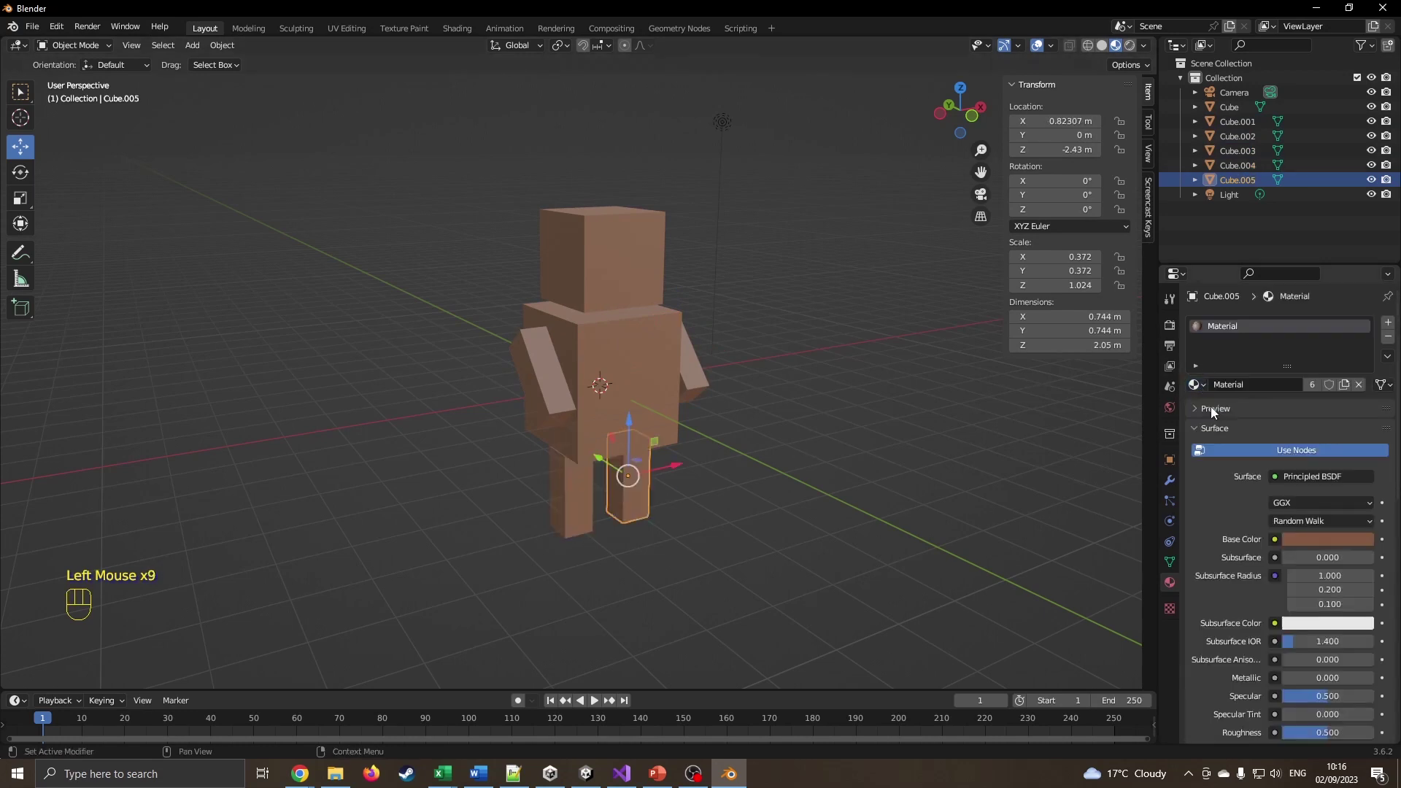
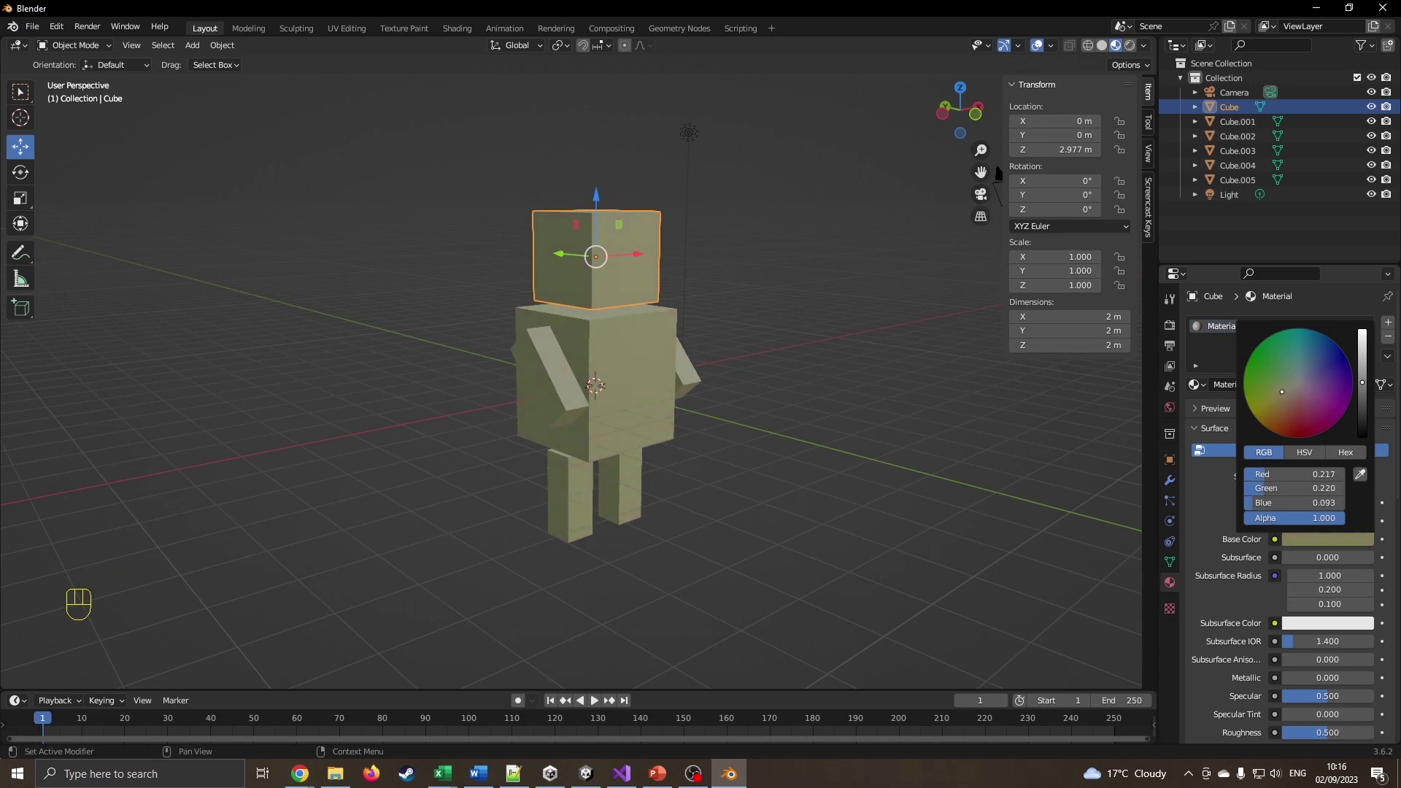
Rename the shared material to Cardboard and shift its base colour to a light tan
left_click(1227, 334)
left_click_drag(1227, 334, 1227, 332)
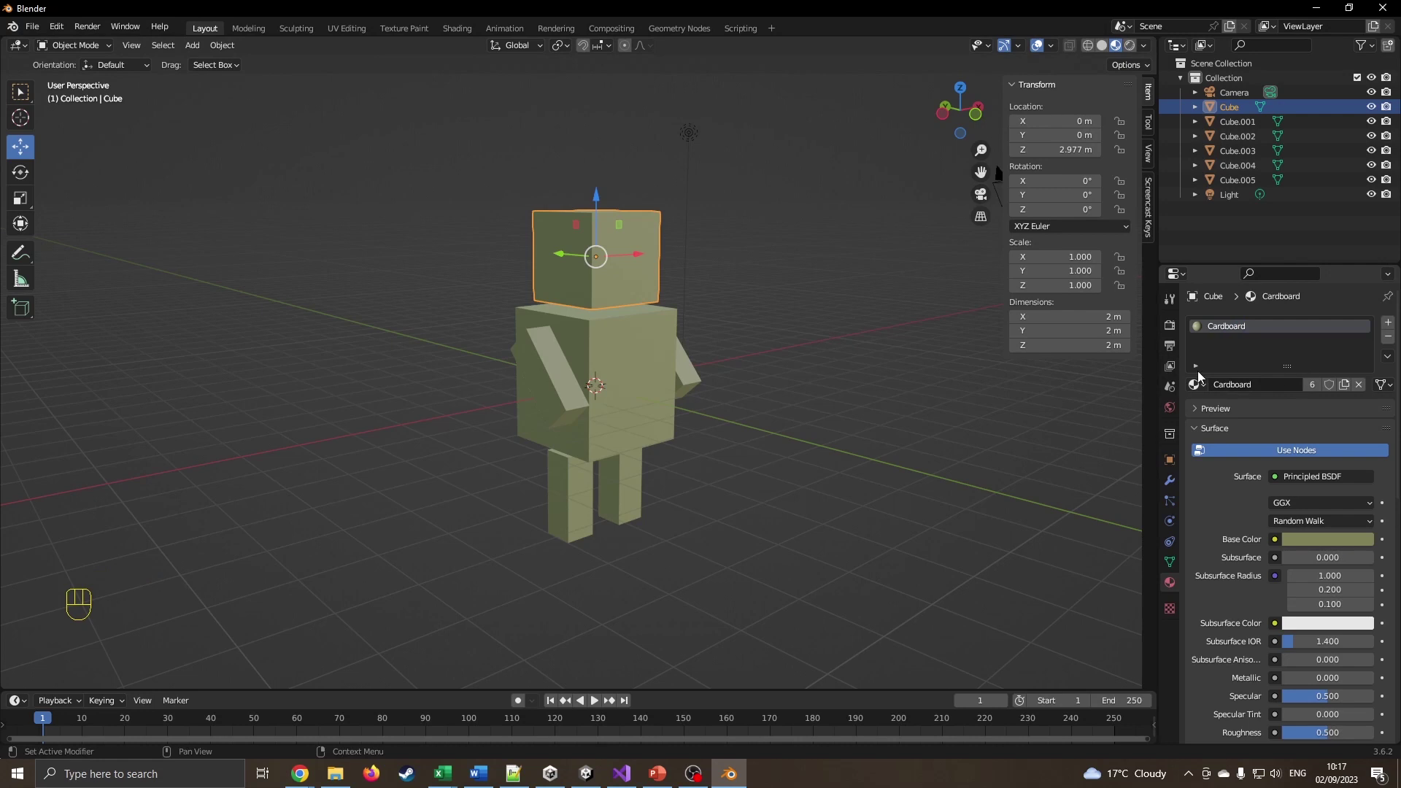
left_click_drag(759, 405, 867, 413)
left_click(1333, 549)
Orbit and zoom out to view the whole cardboard-coloured box-man
left_click_drag(702, 410, 785, 417)
scroll("down", 3)
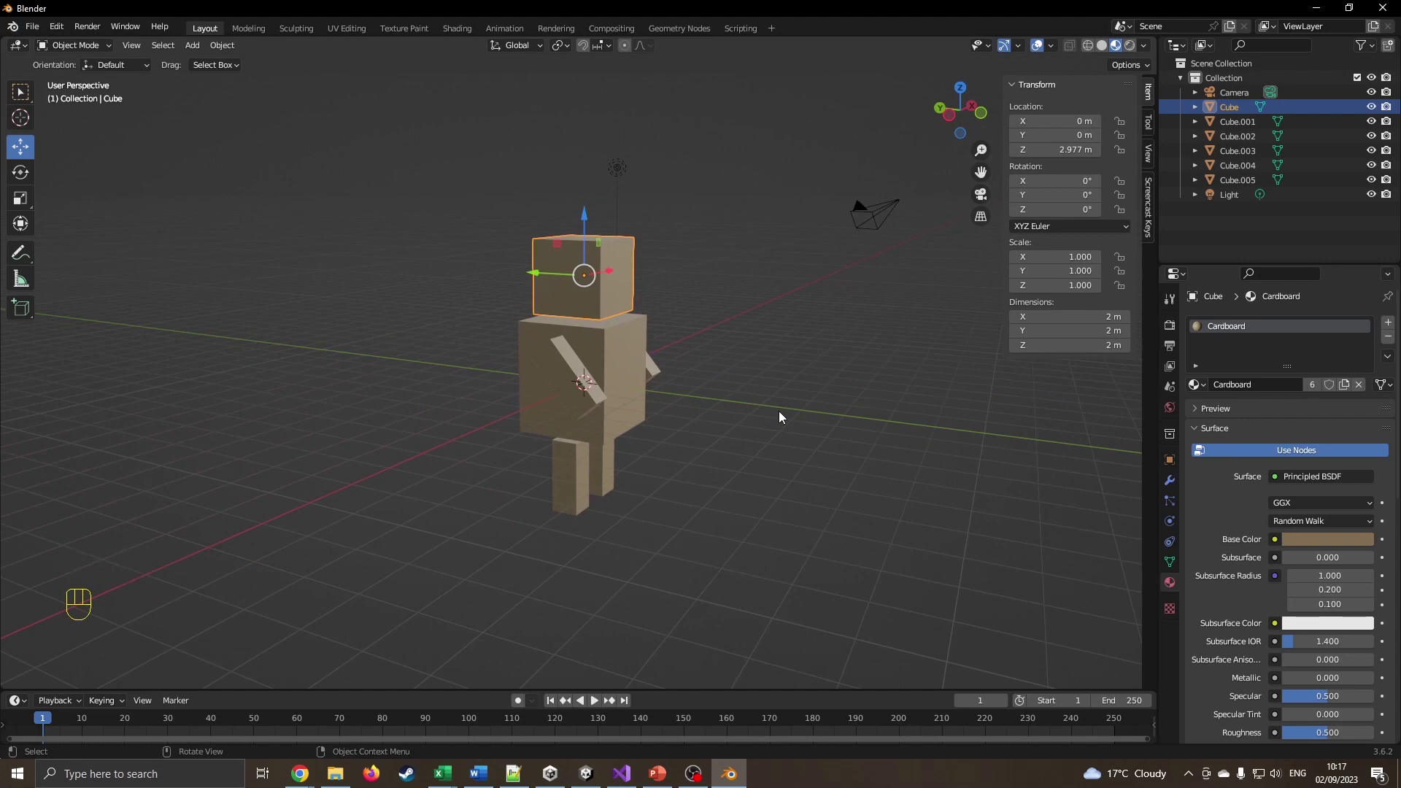
left_click_drag(701, 376, 678, 393)
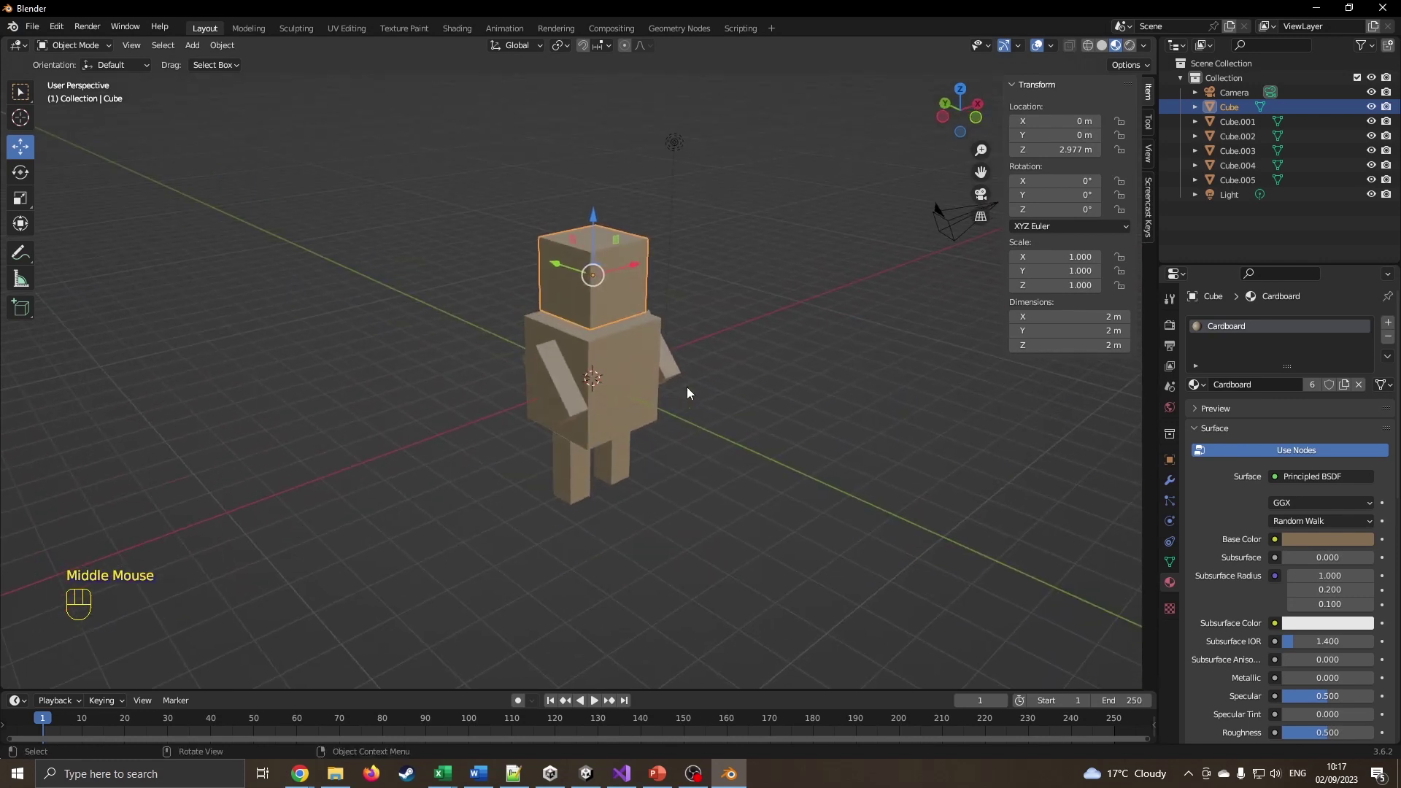
scroll("down", 3)
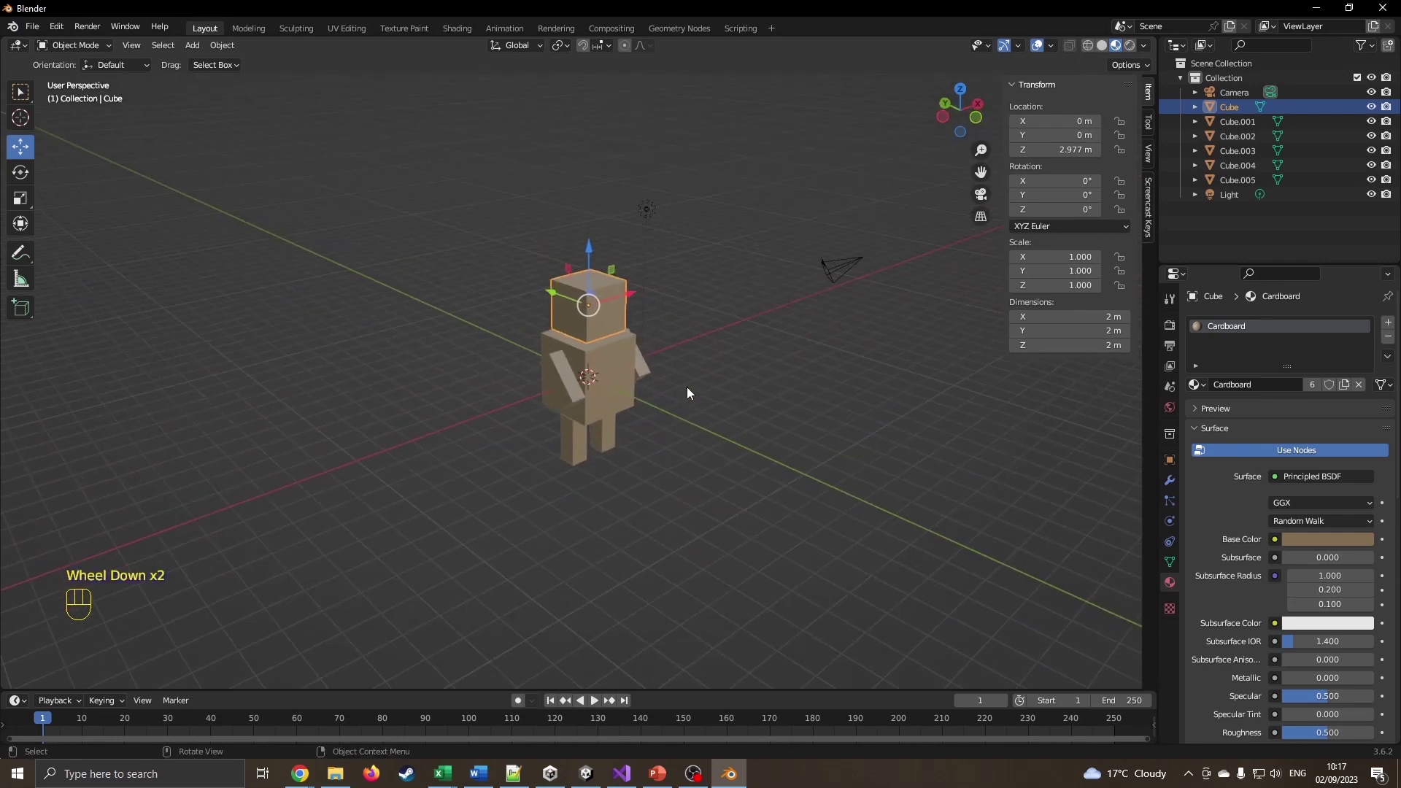
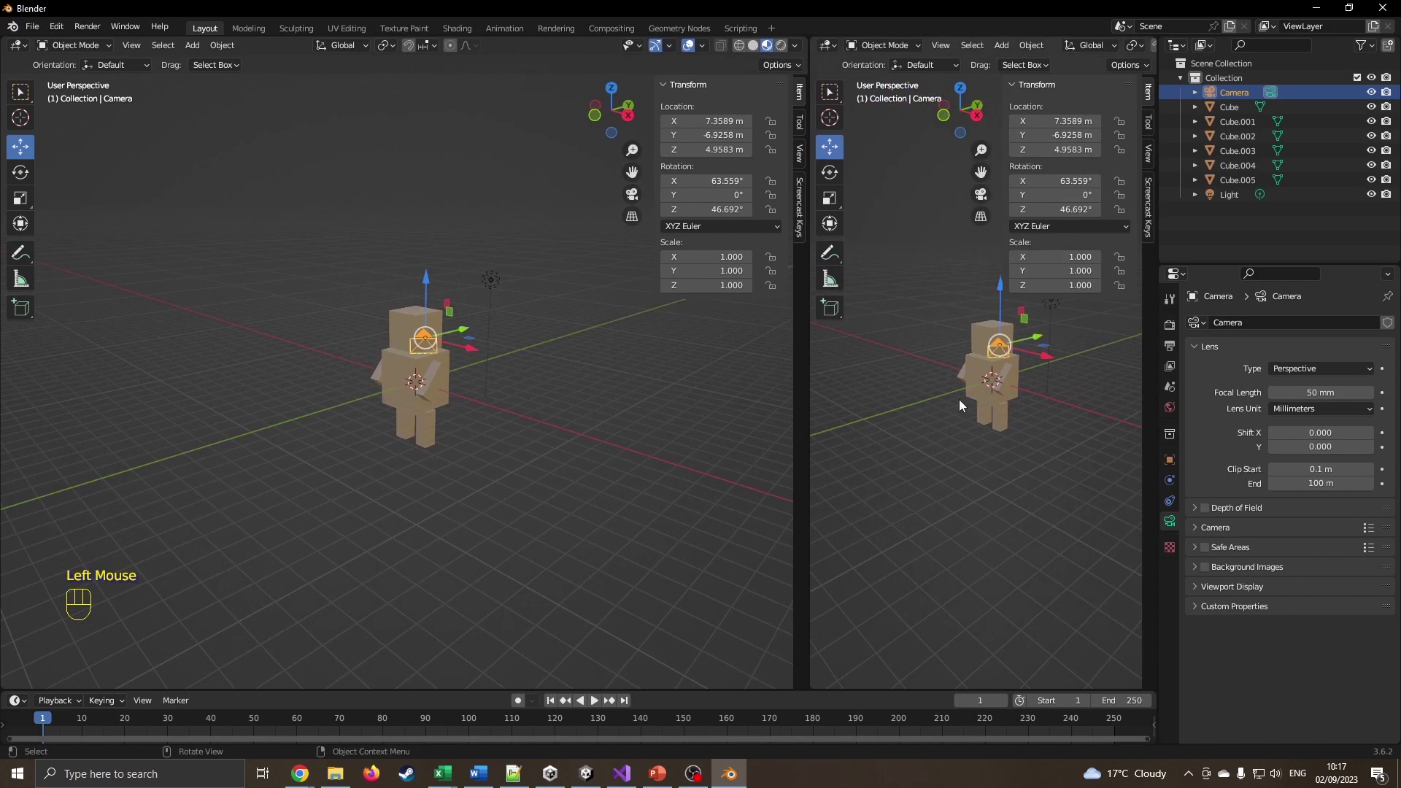
Pull the camera back from the figure in top view and turn it about 45° toward him
key("KP_0")
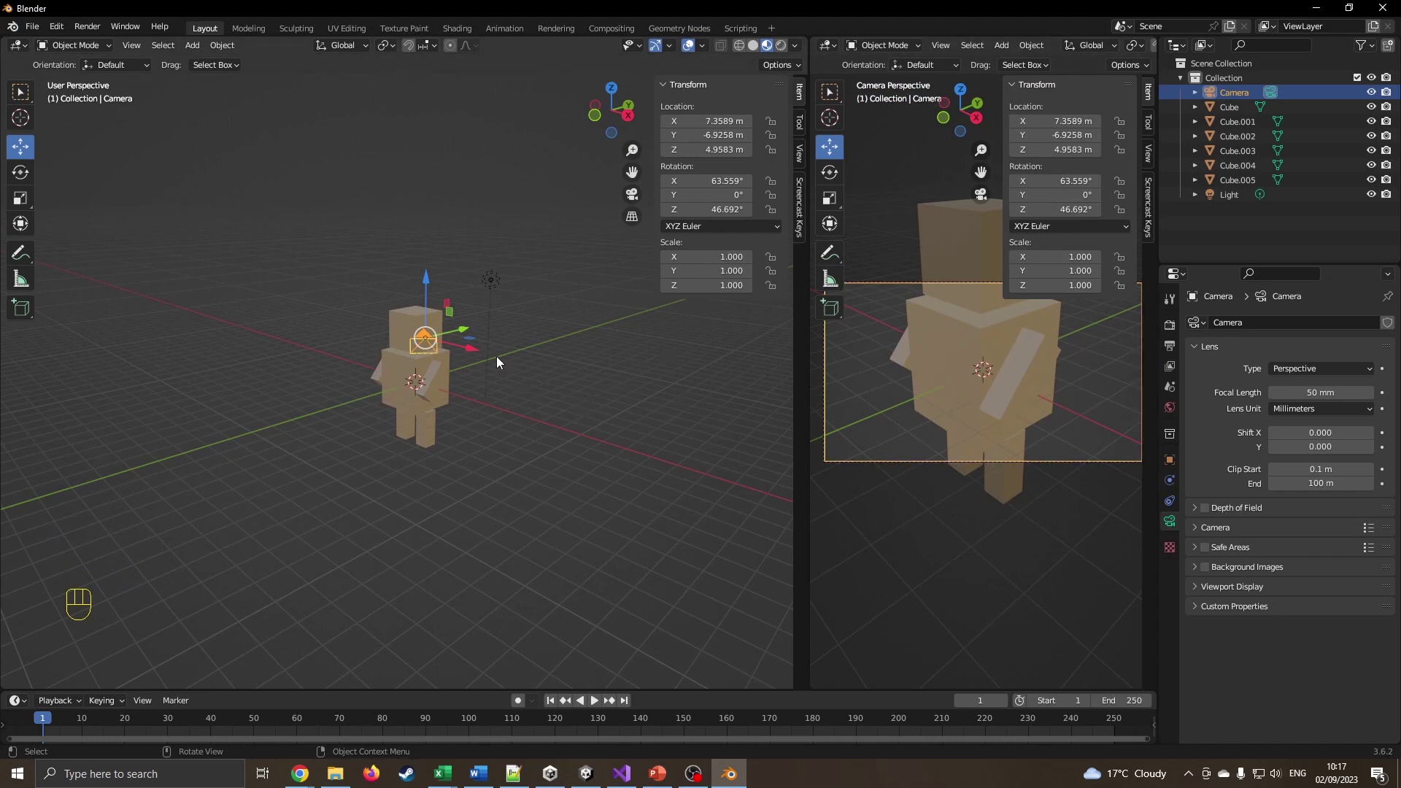
key("KP_7")
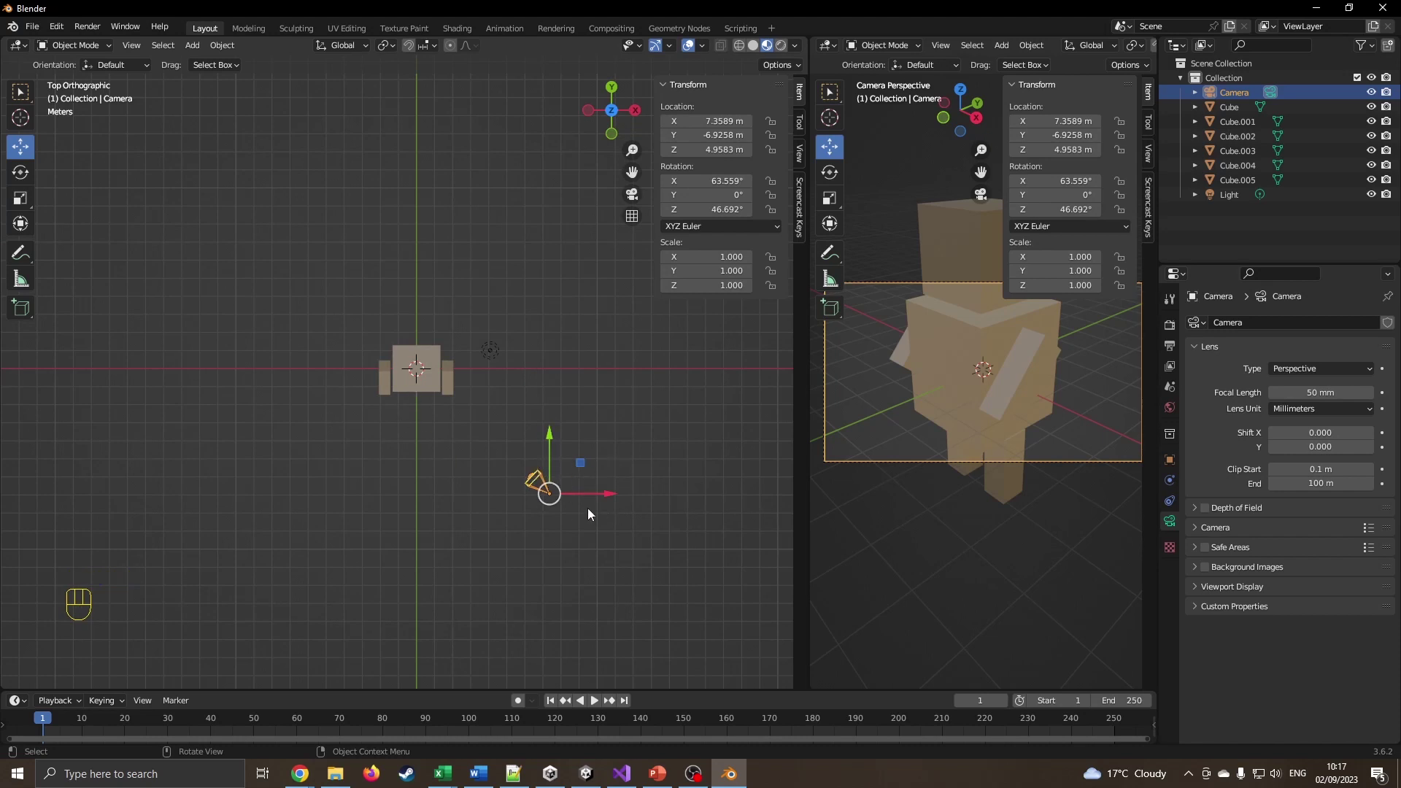
key("g")
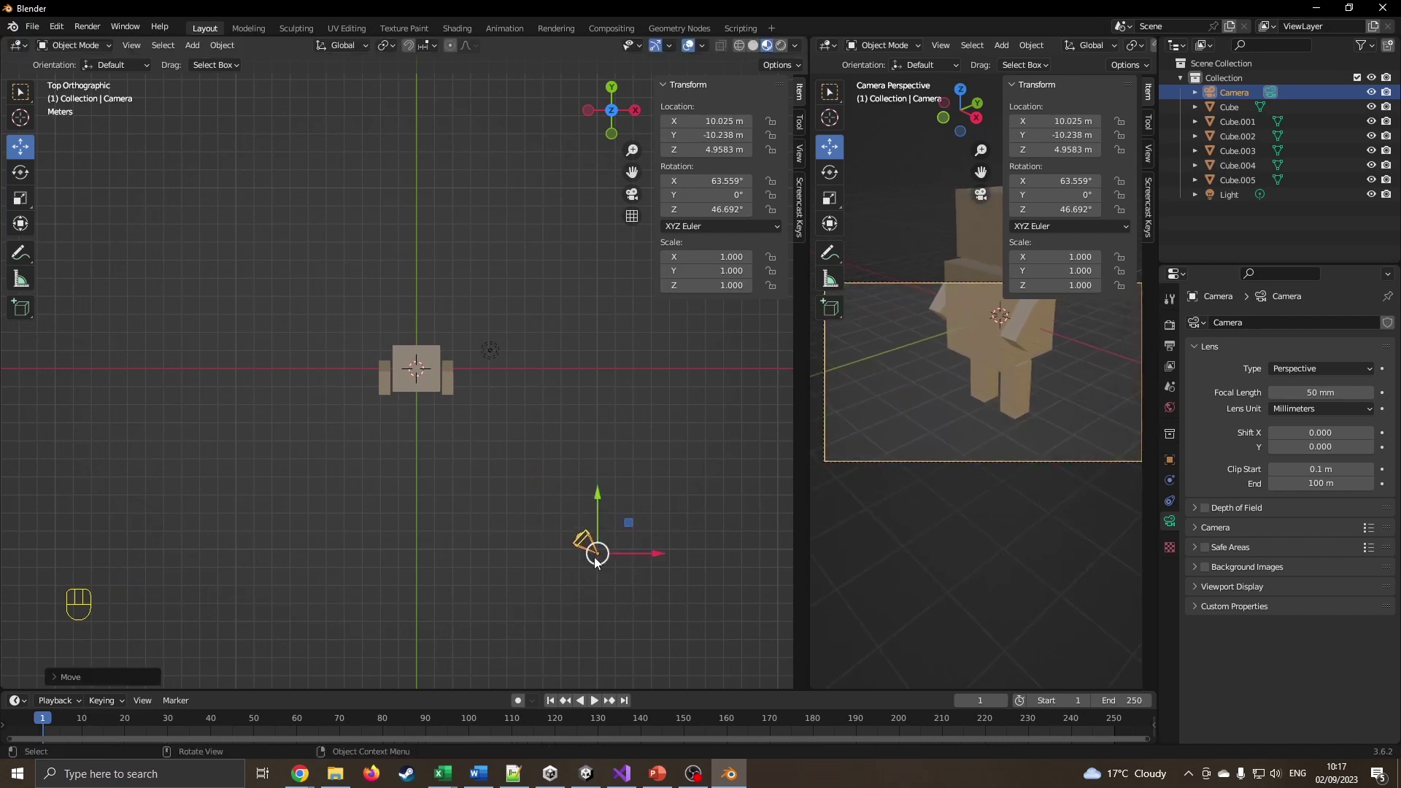
key("KP_1")
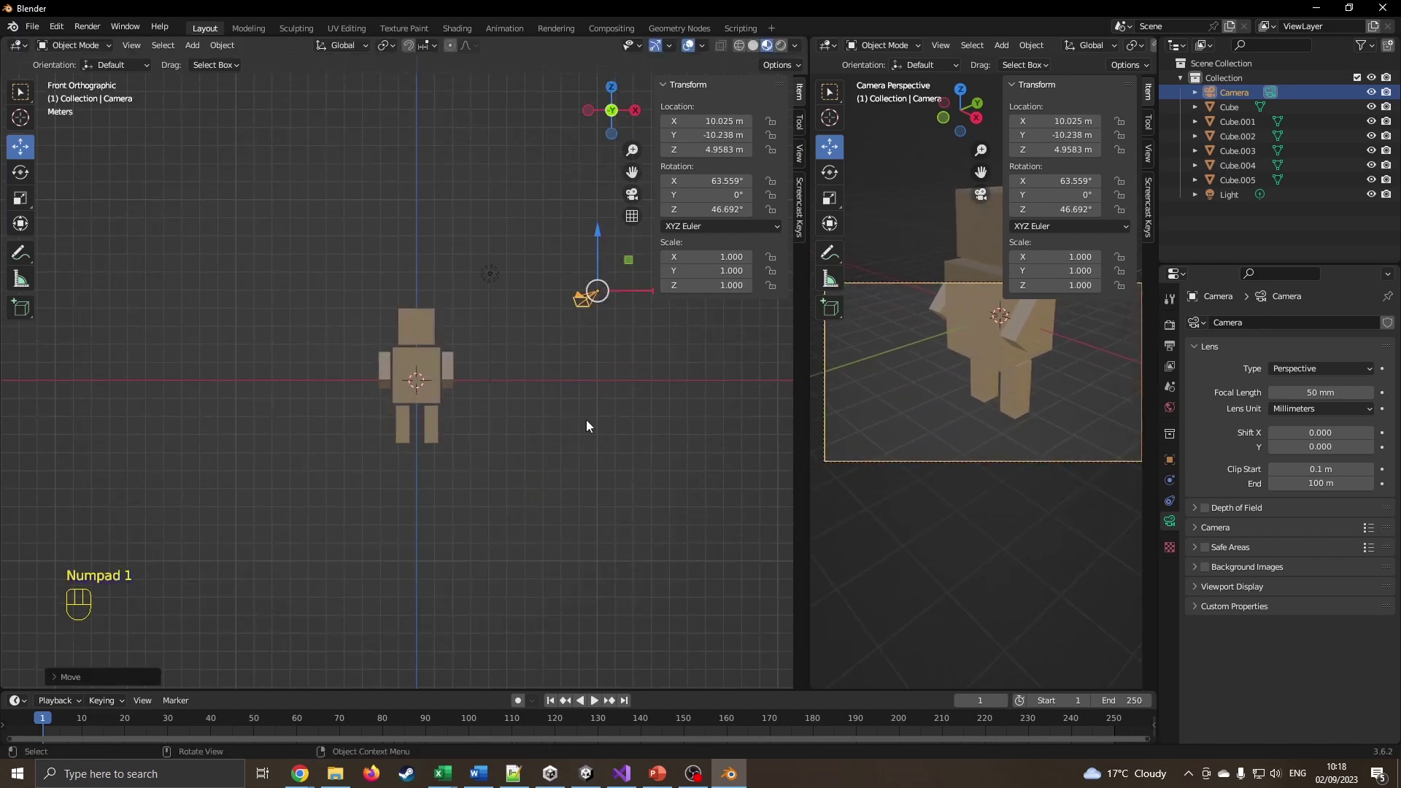
key("KP_7")
key("r")
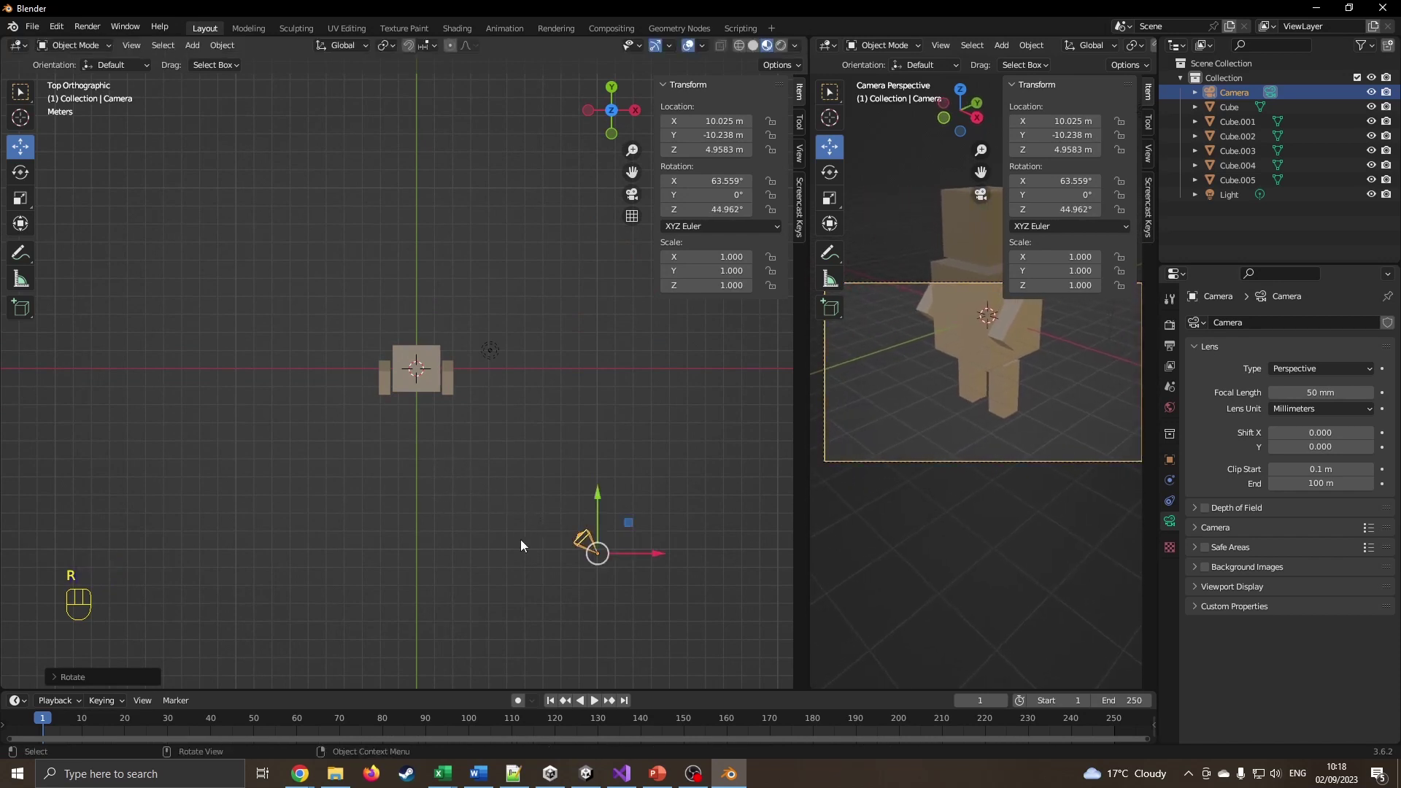
Move the camera farther back and raise it to about 12.5, -12.9, 9.1 m so the whole figure is framed
middle_click(525, 547)
scroll("down", 3)
key("g")
key("KP_3")
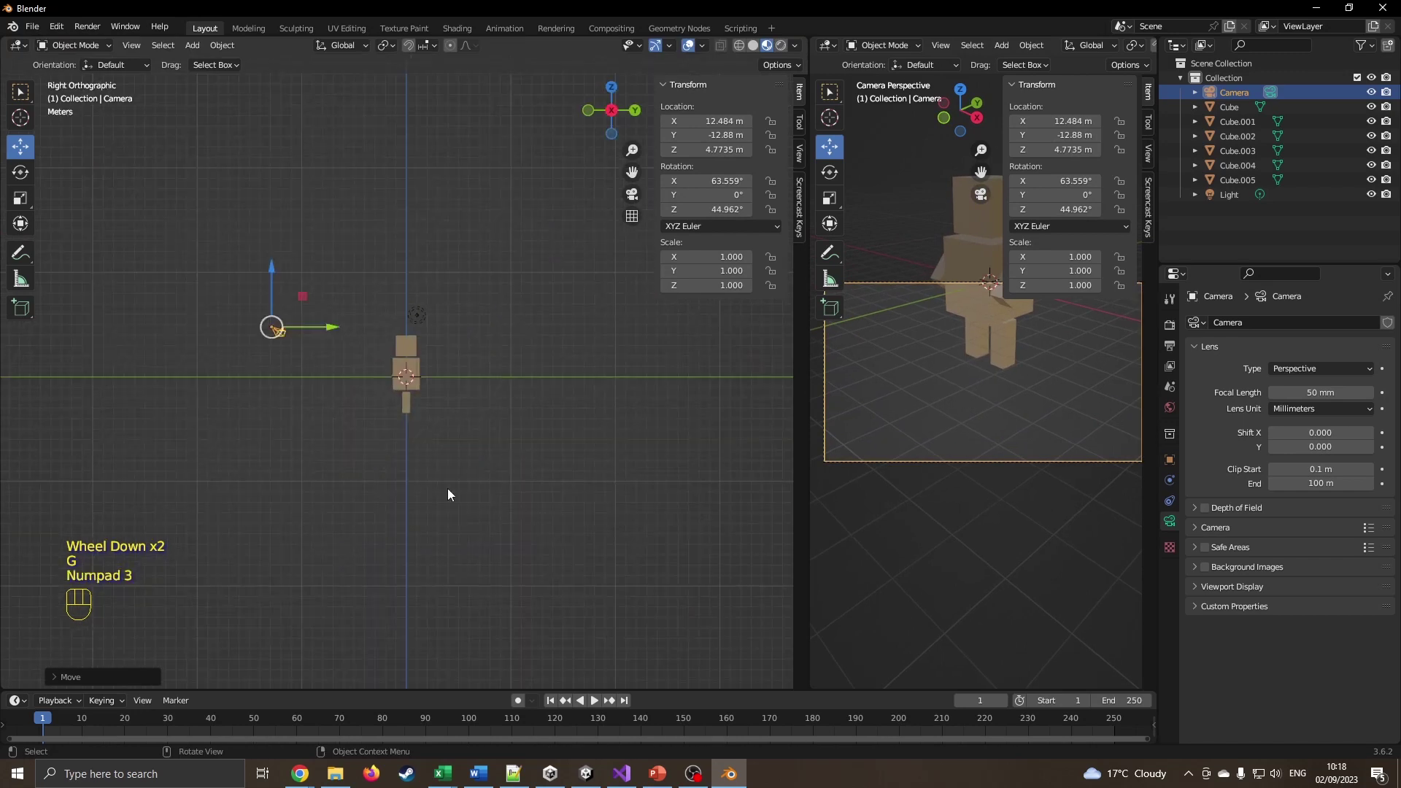
left_click_drag(276, 271, 286, 223)
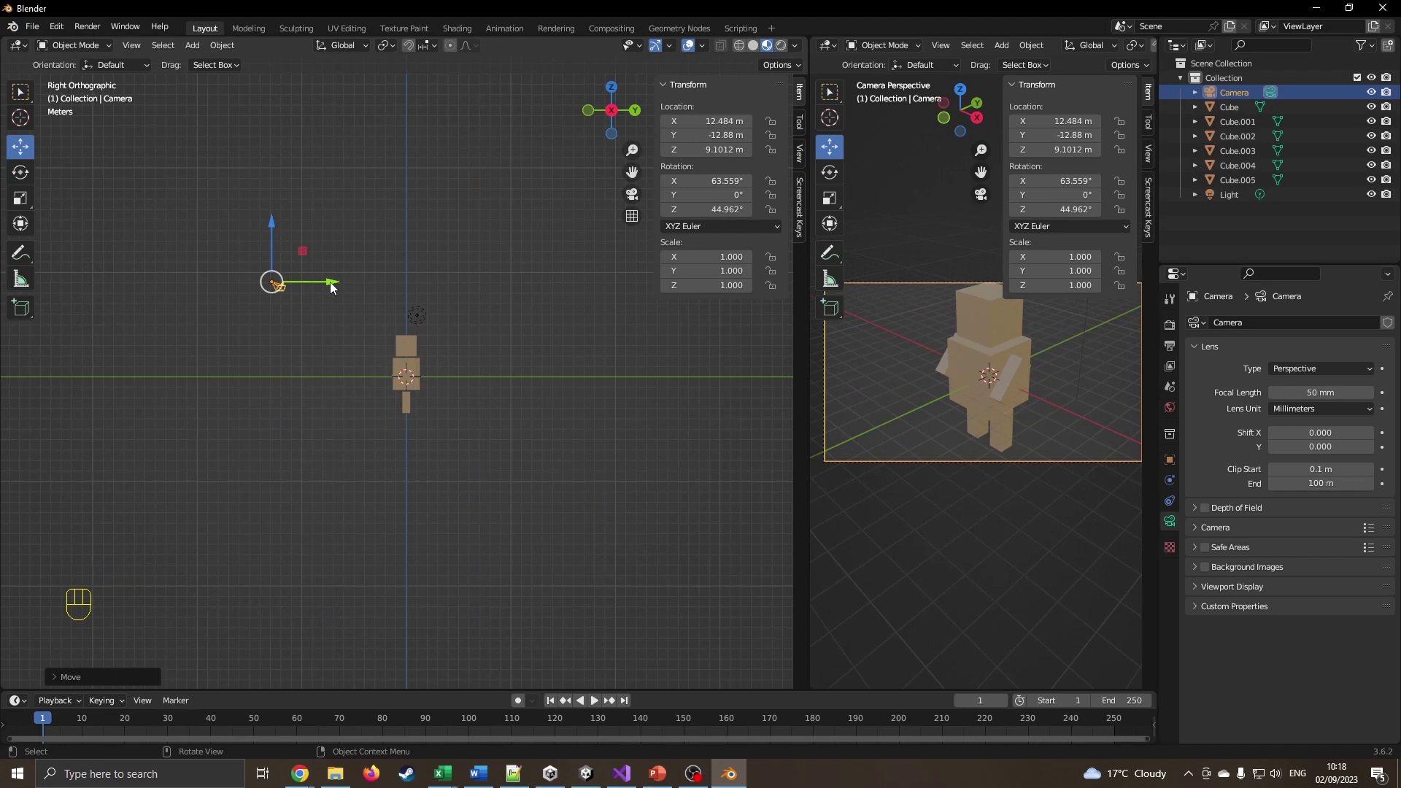
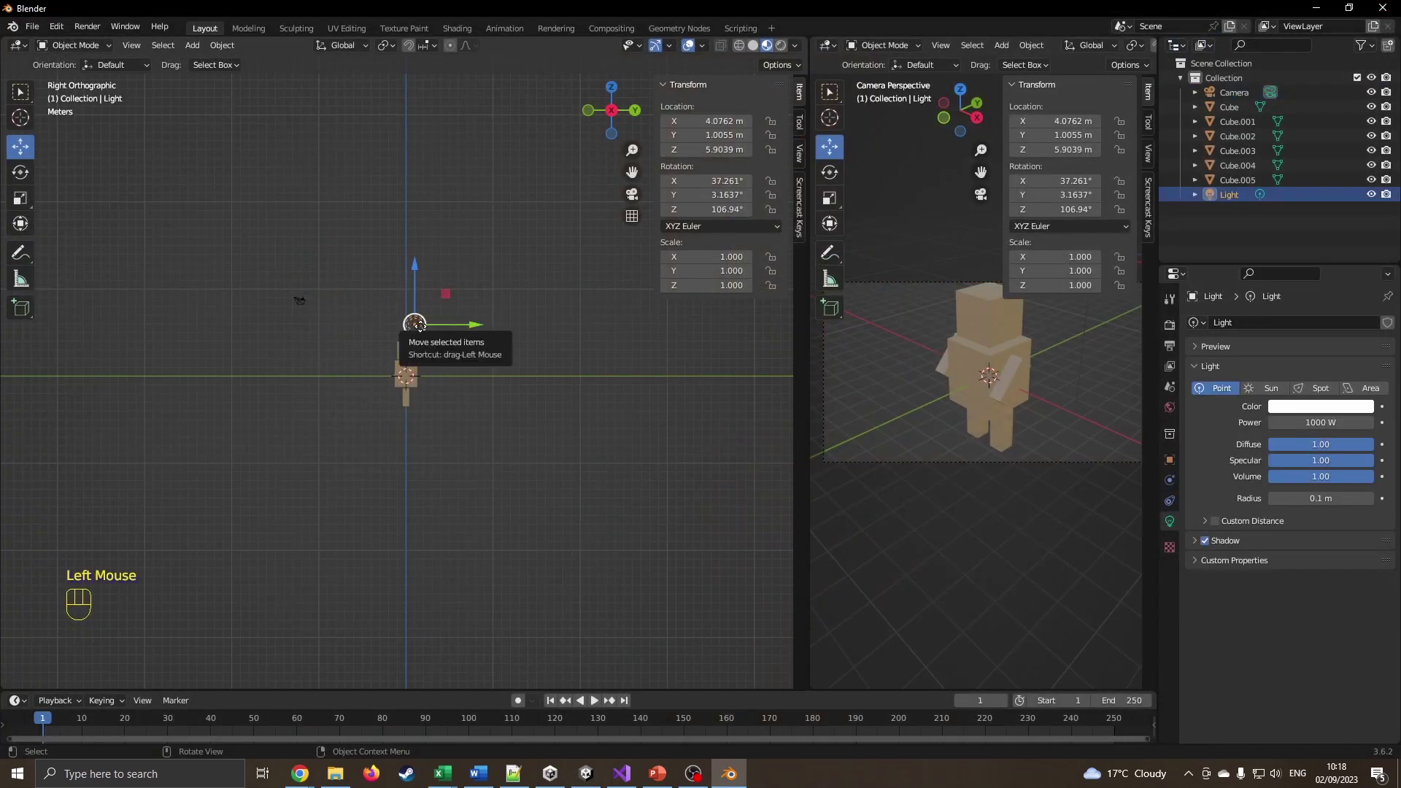
Shift the point light out beside the figure to about -7.09, -5.95, 5.49 m and colour it yellow
key("KP_7")
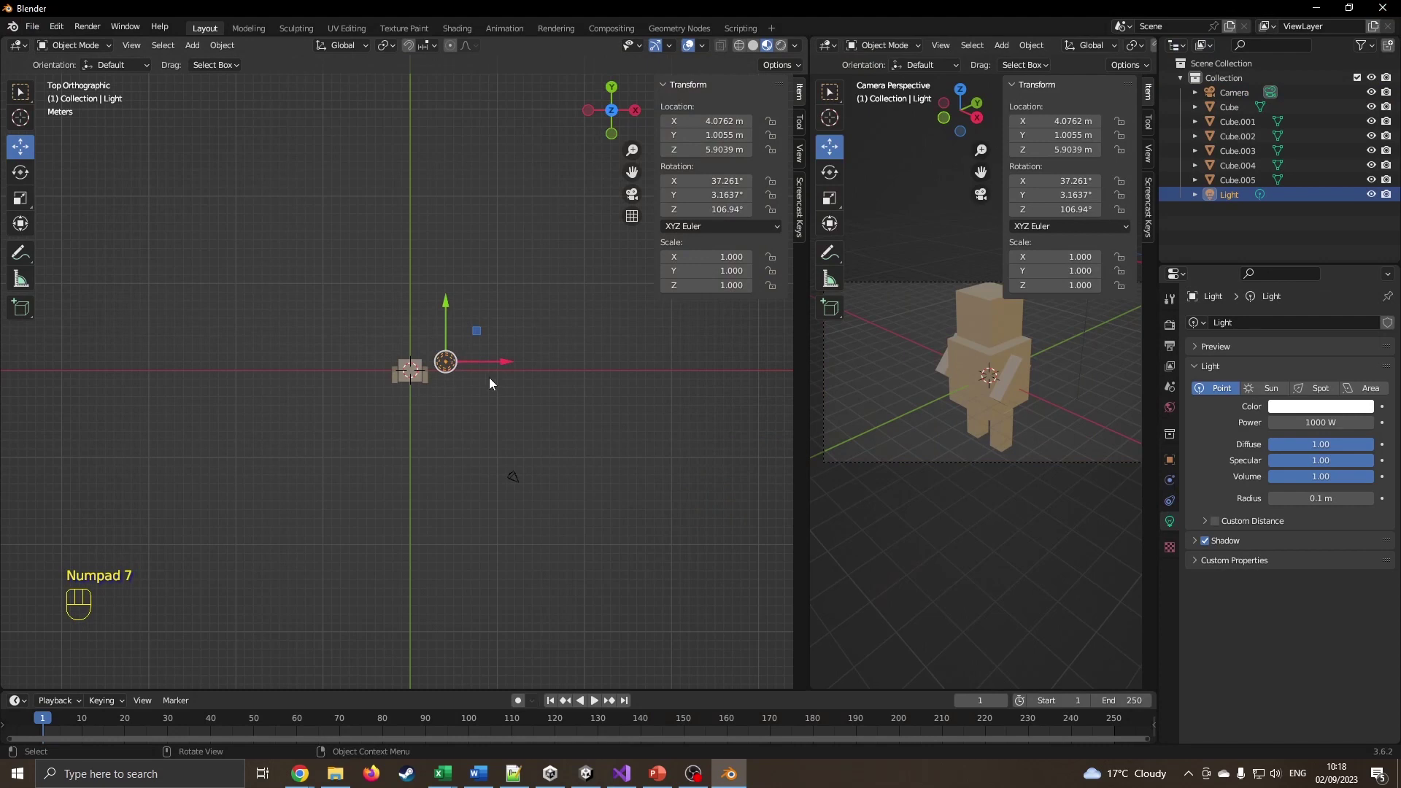
key("g")
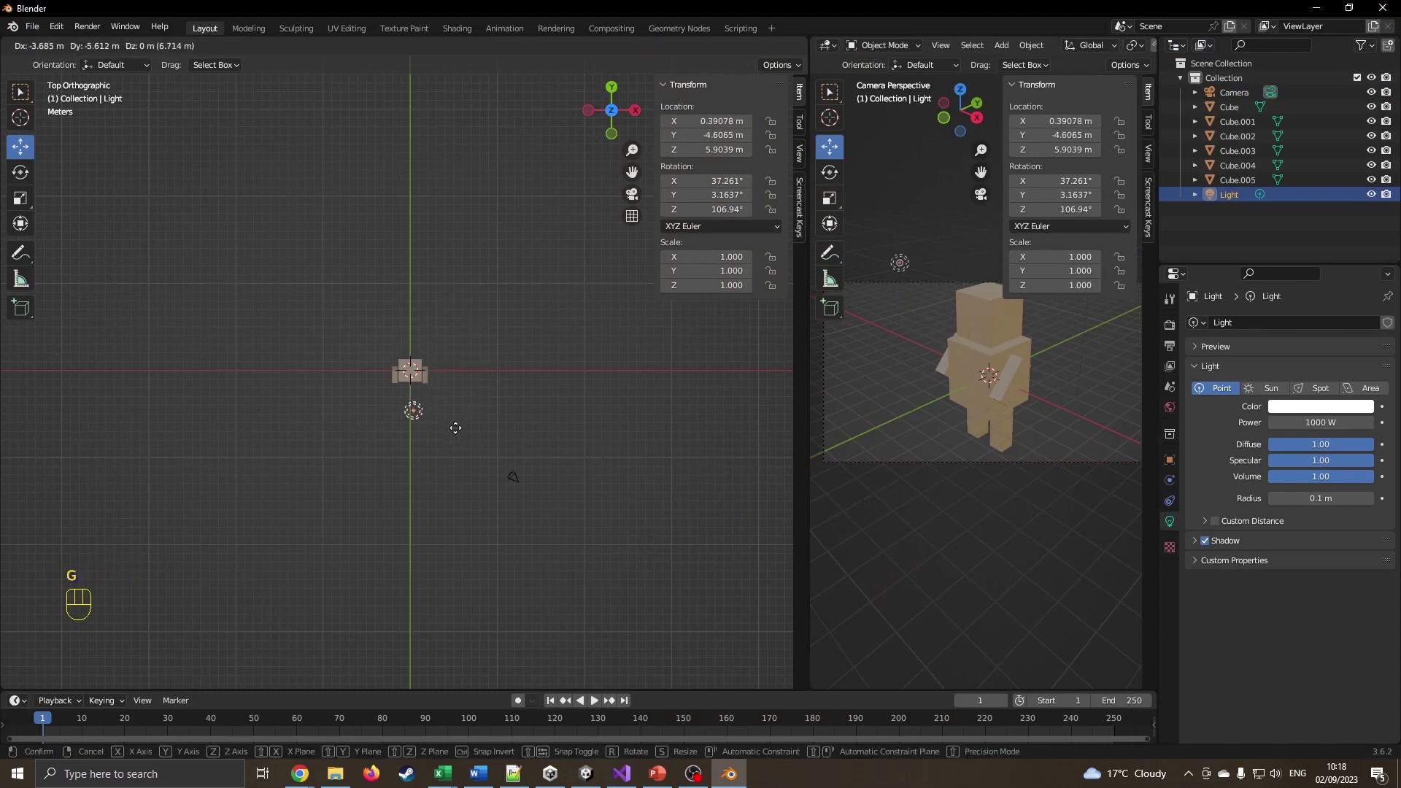
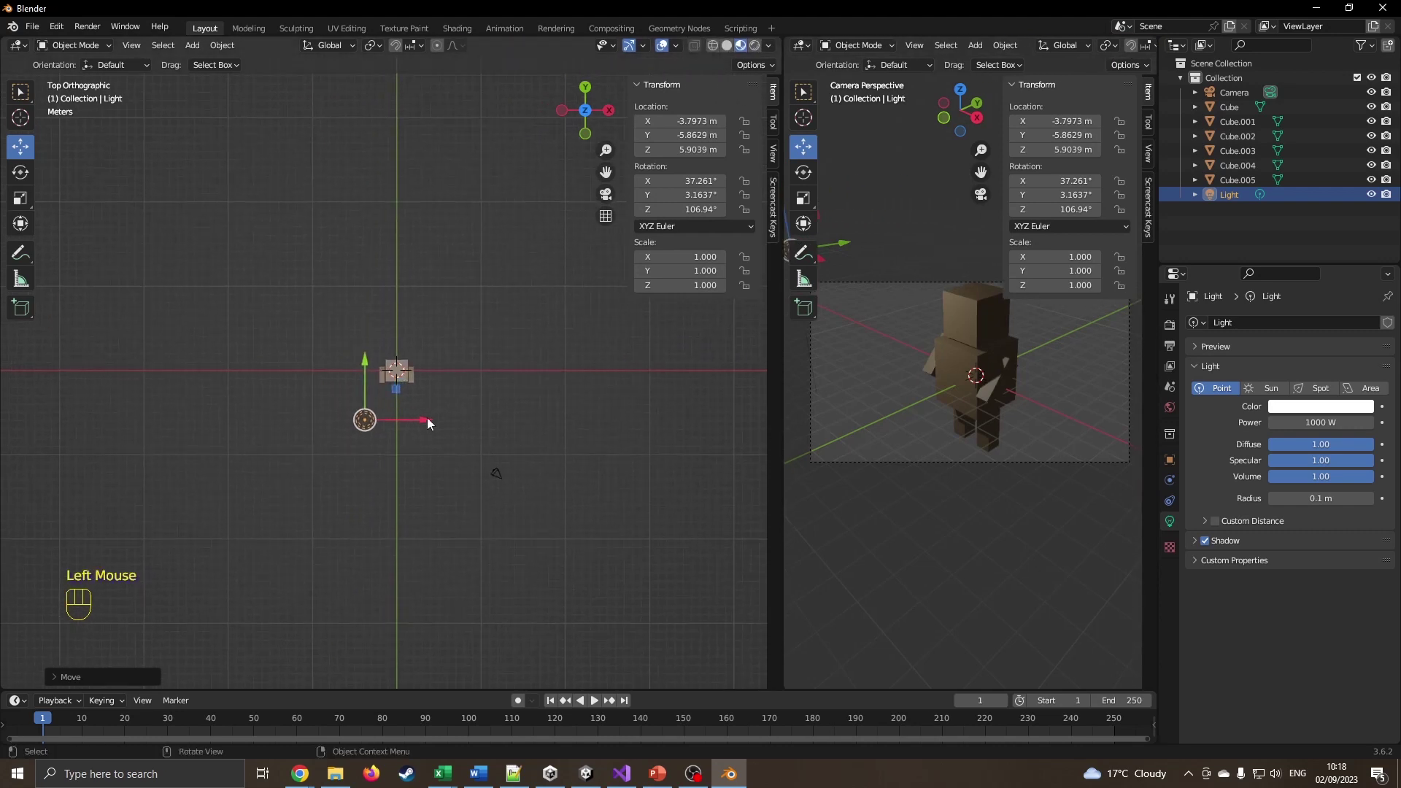
key("g")
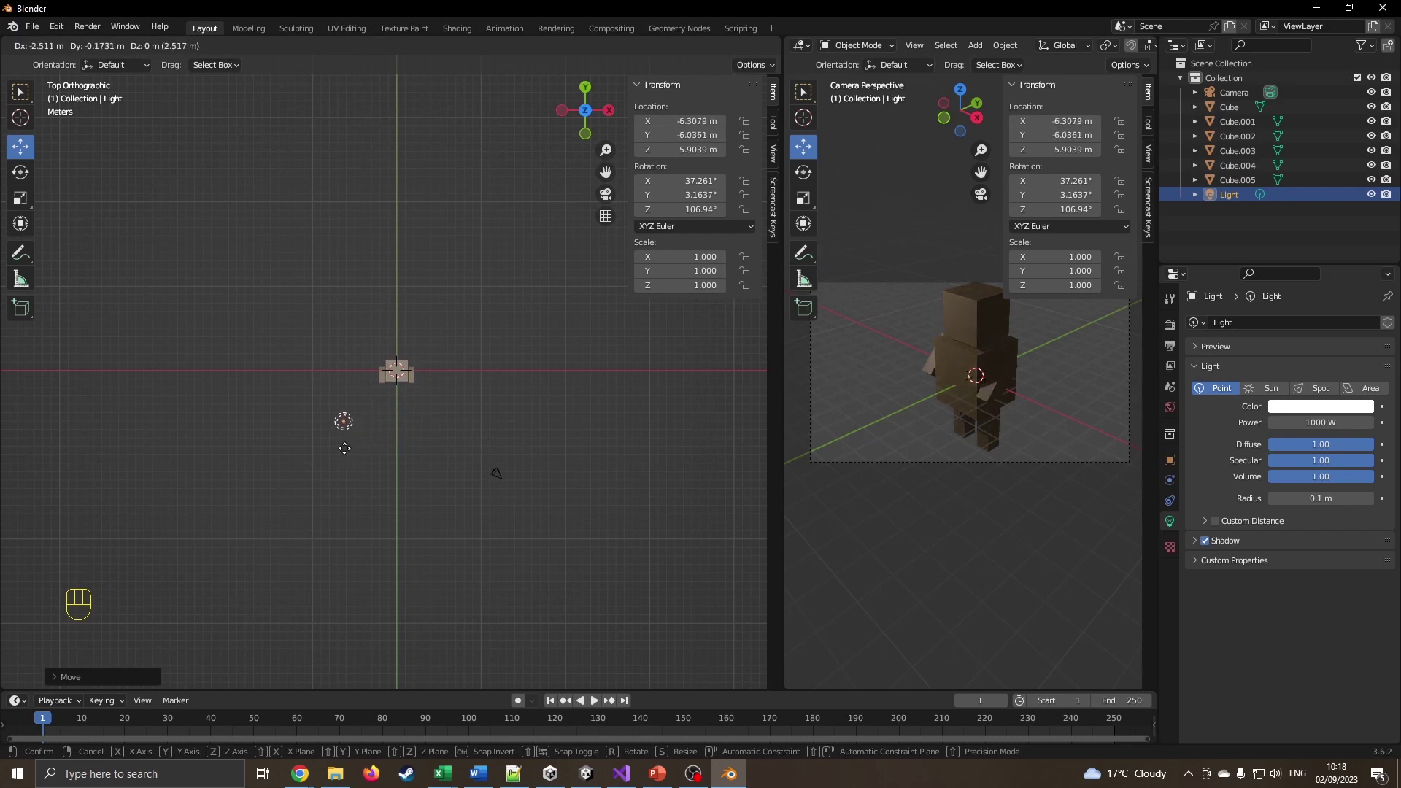
left_click_drag(402, 465, 375, 317)
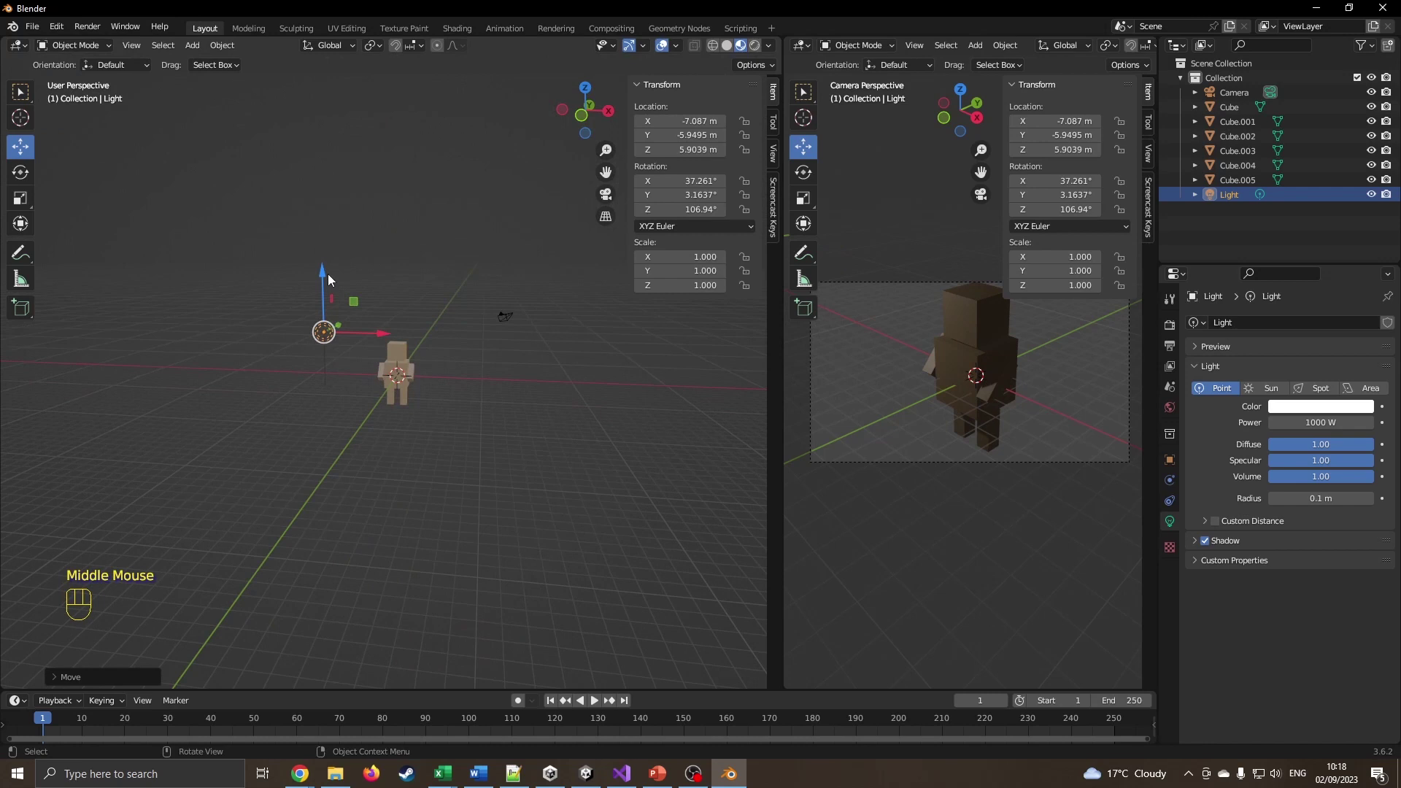
left_click_drag(327, 272, 346, 286)
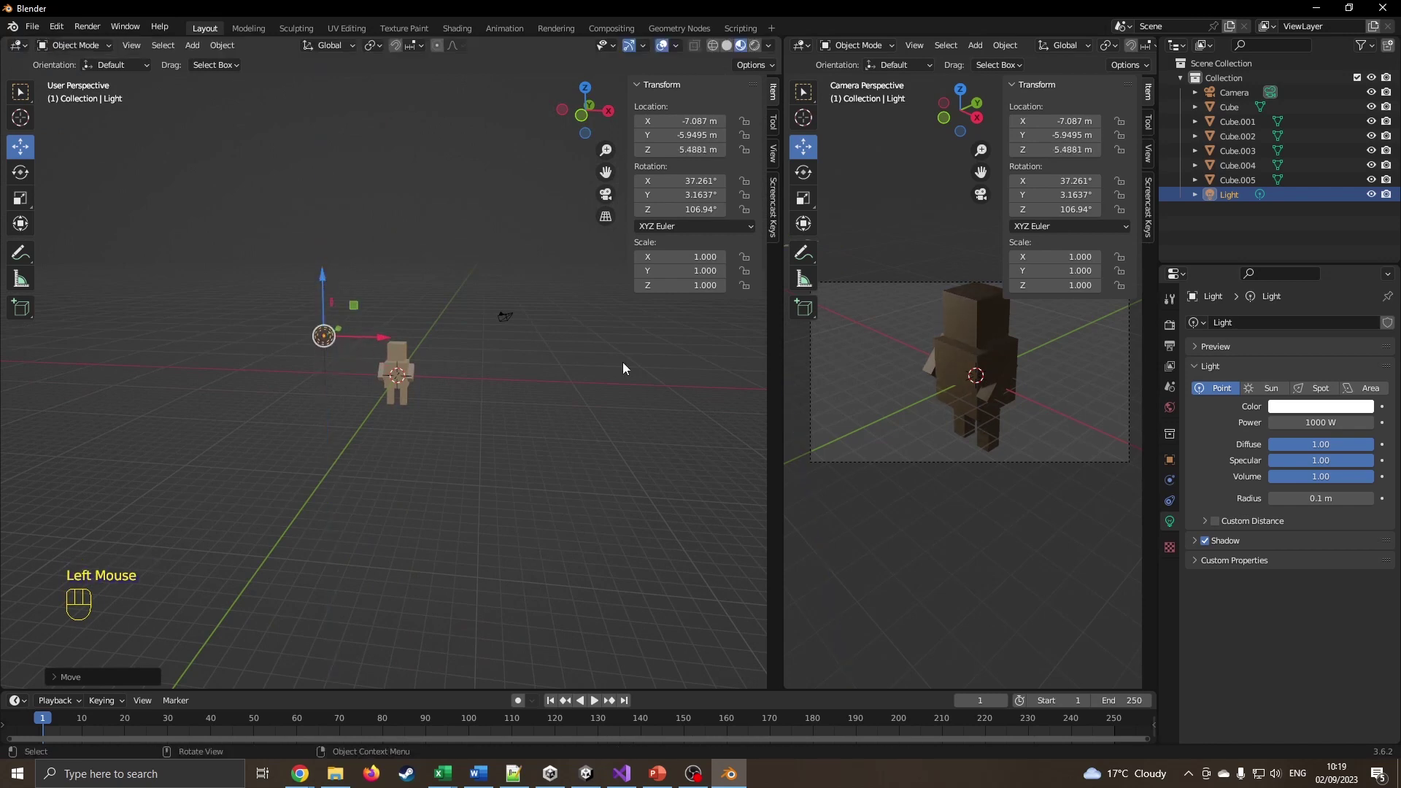
left_click(1320, 410)
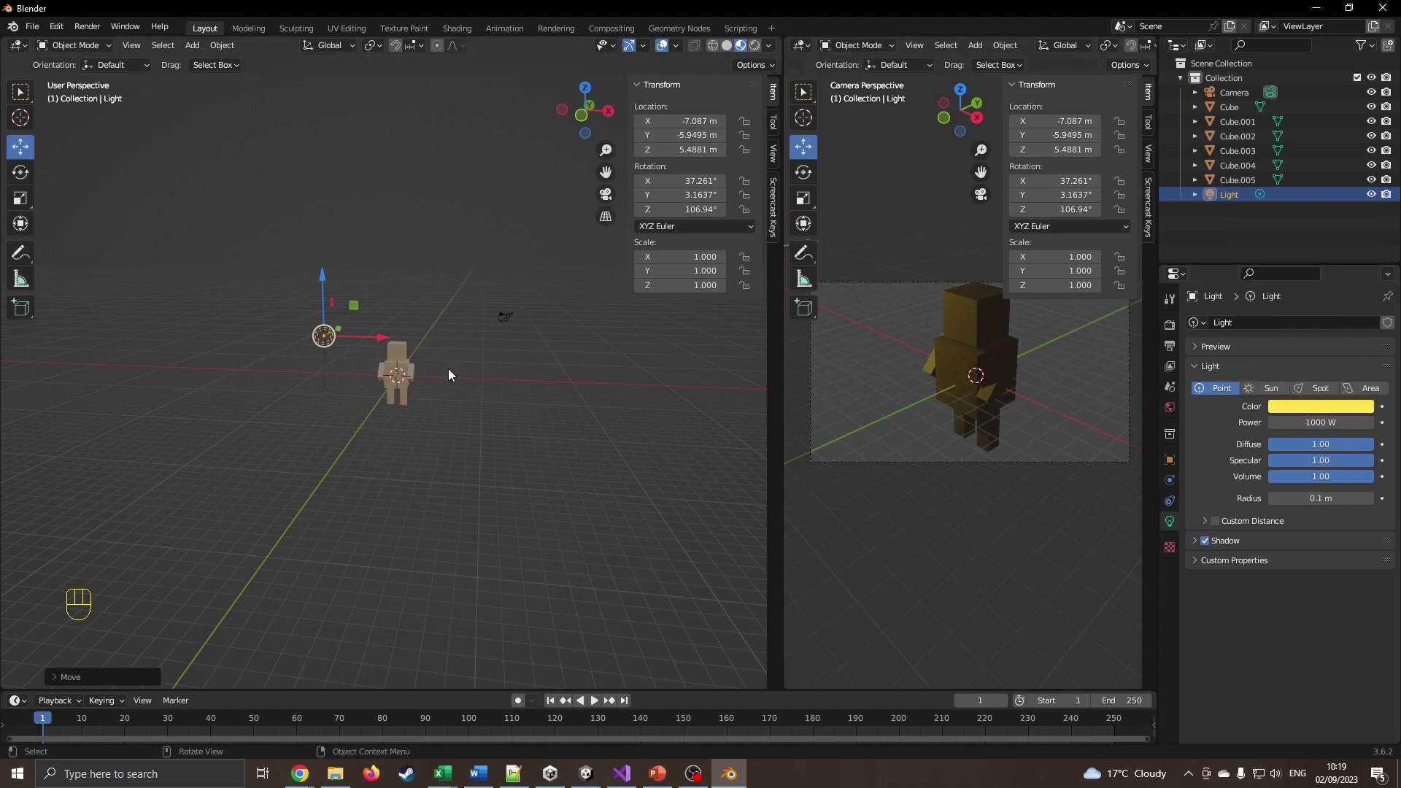
Duplicate the light to the other side at about 8.58, -4.56, 5.49 m, pale green at 500 W, and render
key("KP_7")
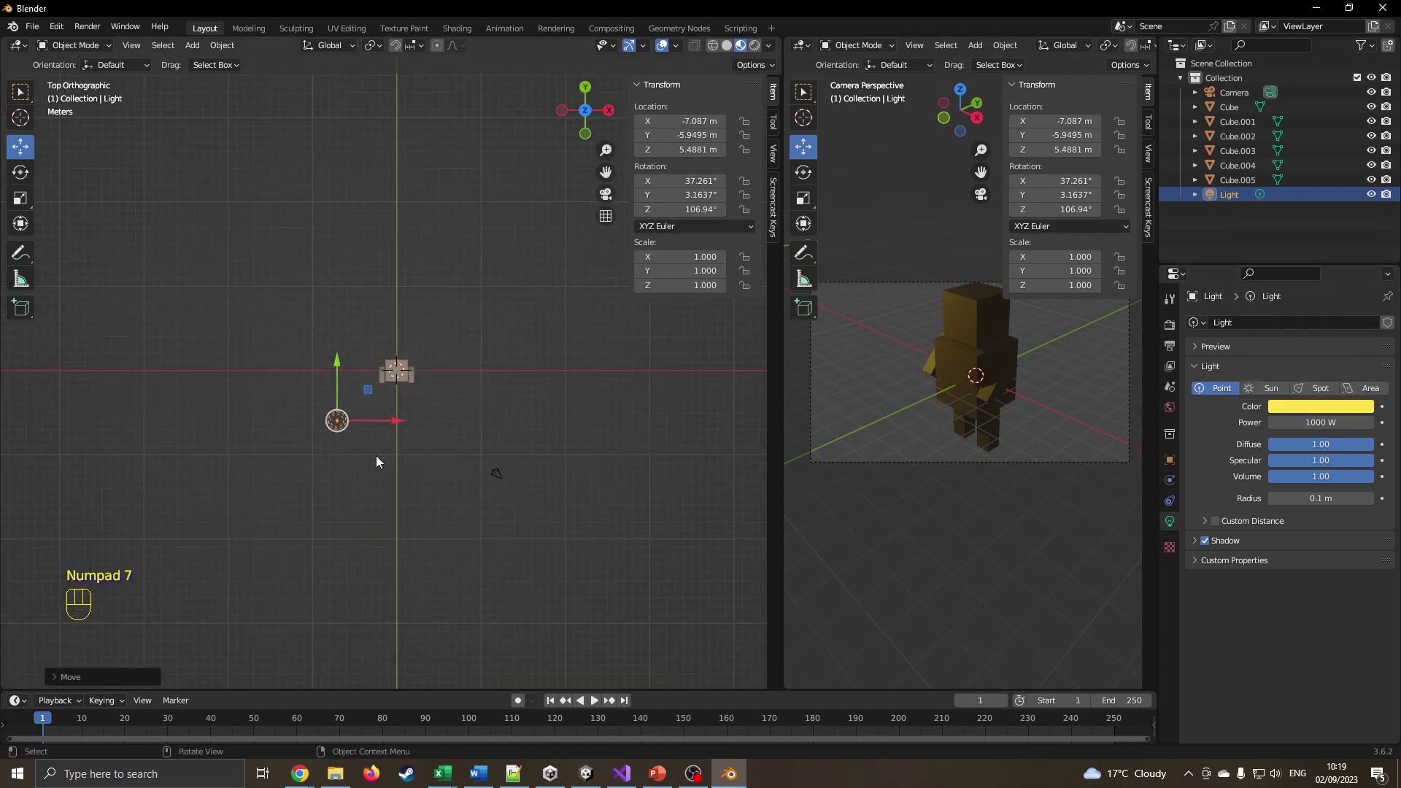
key("shift+d")
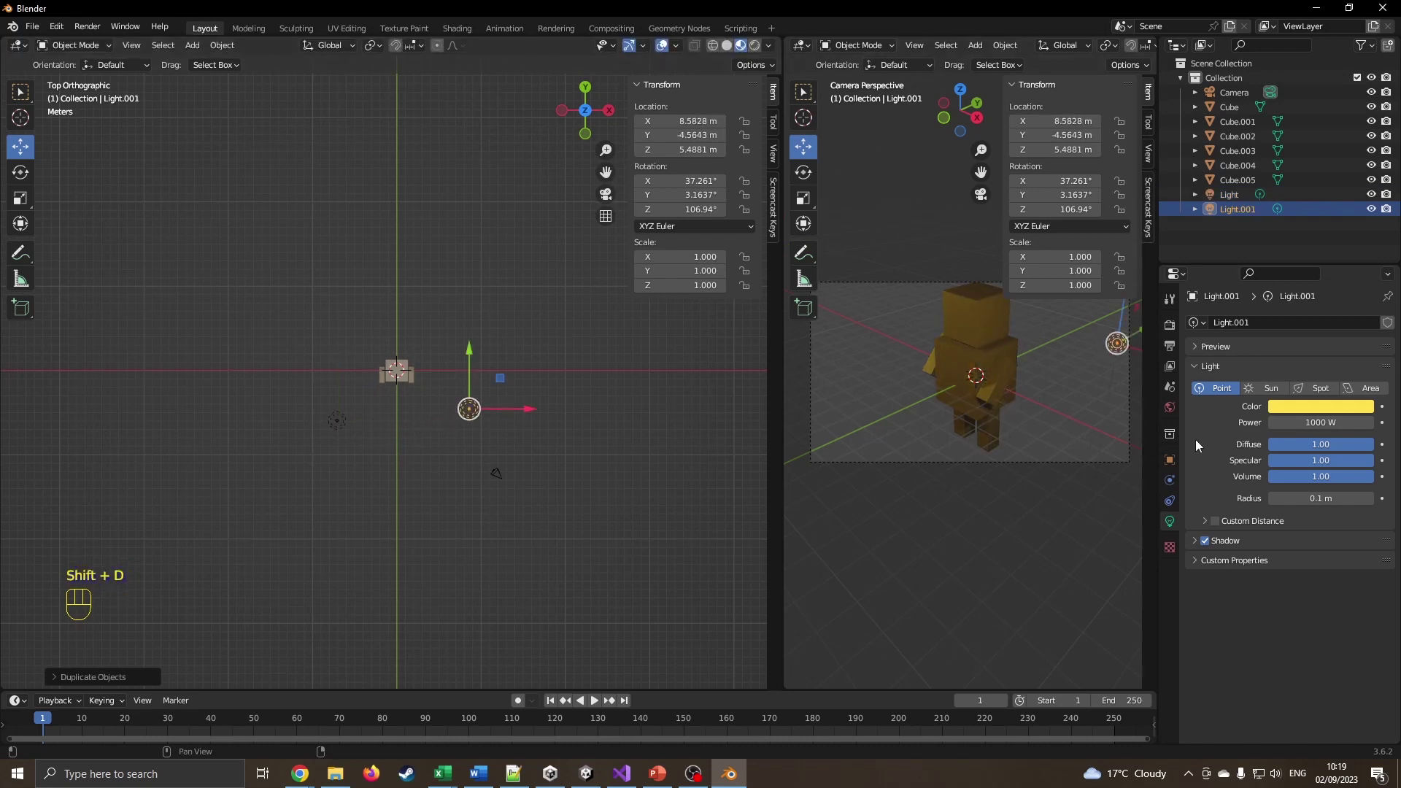
left_click(1298, 416)
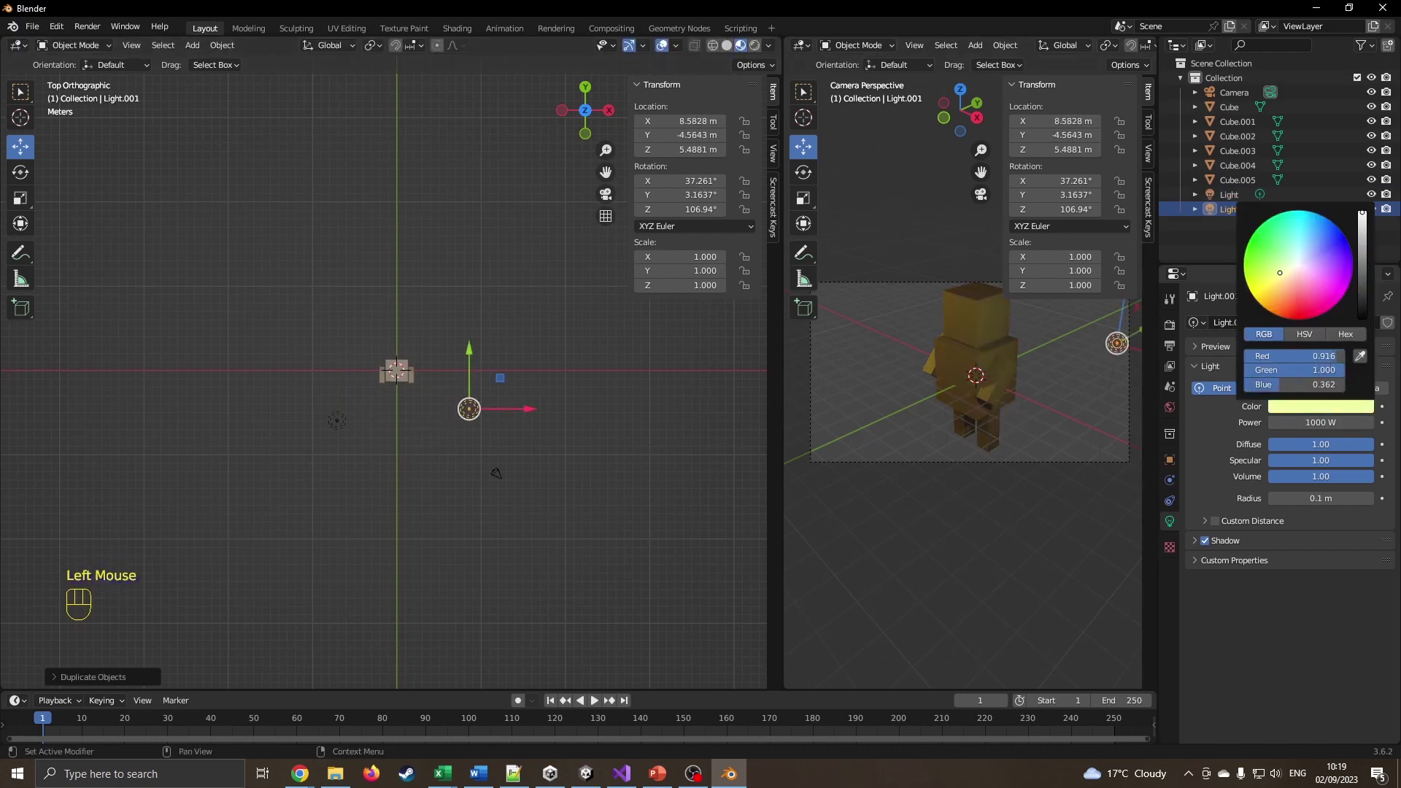
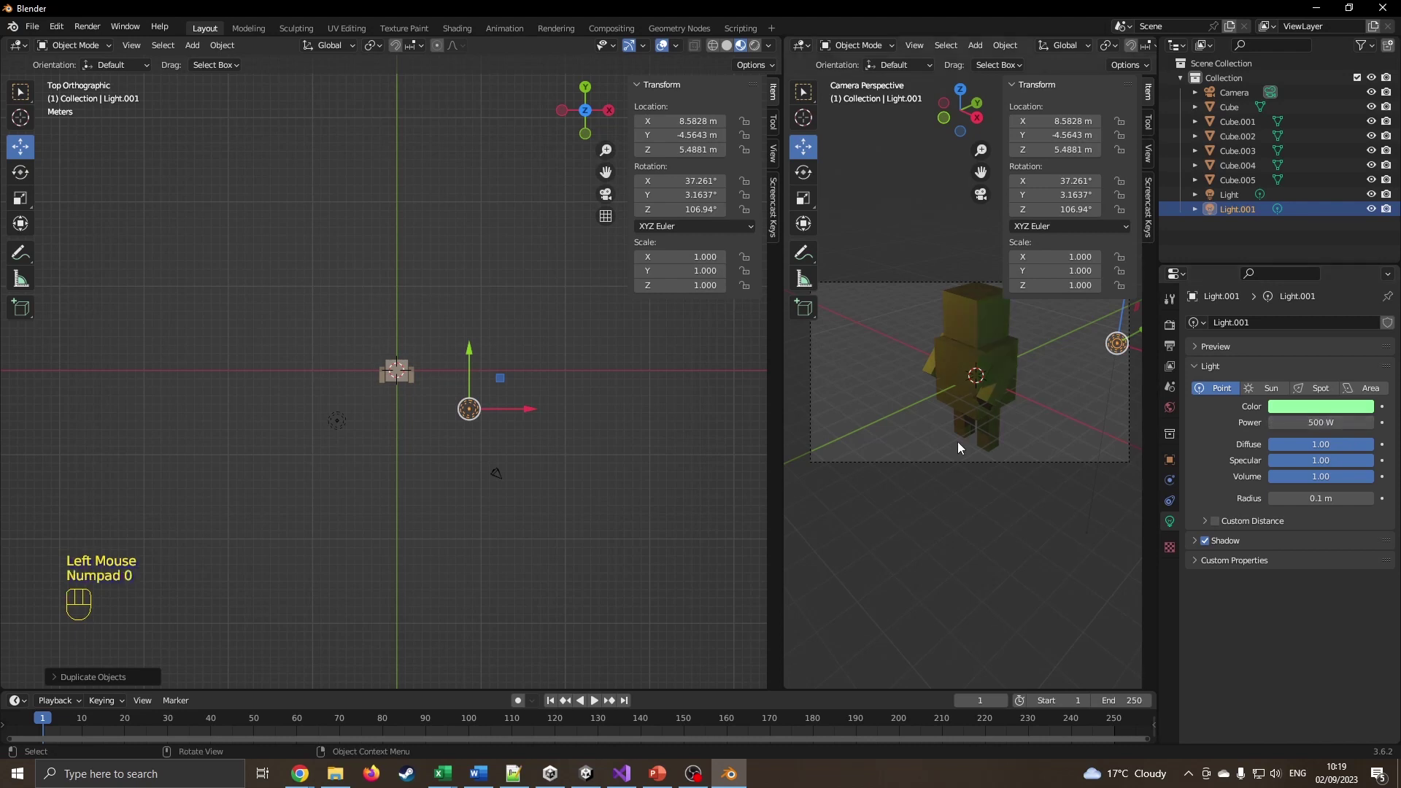
left_click_drag(385, 467, 372, 353)
scroll("down", 3)
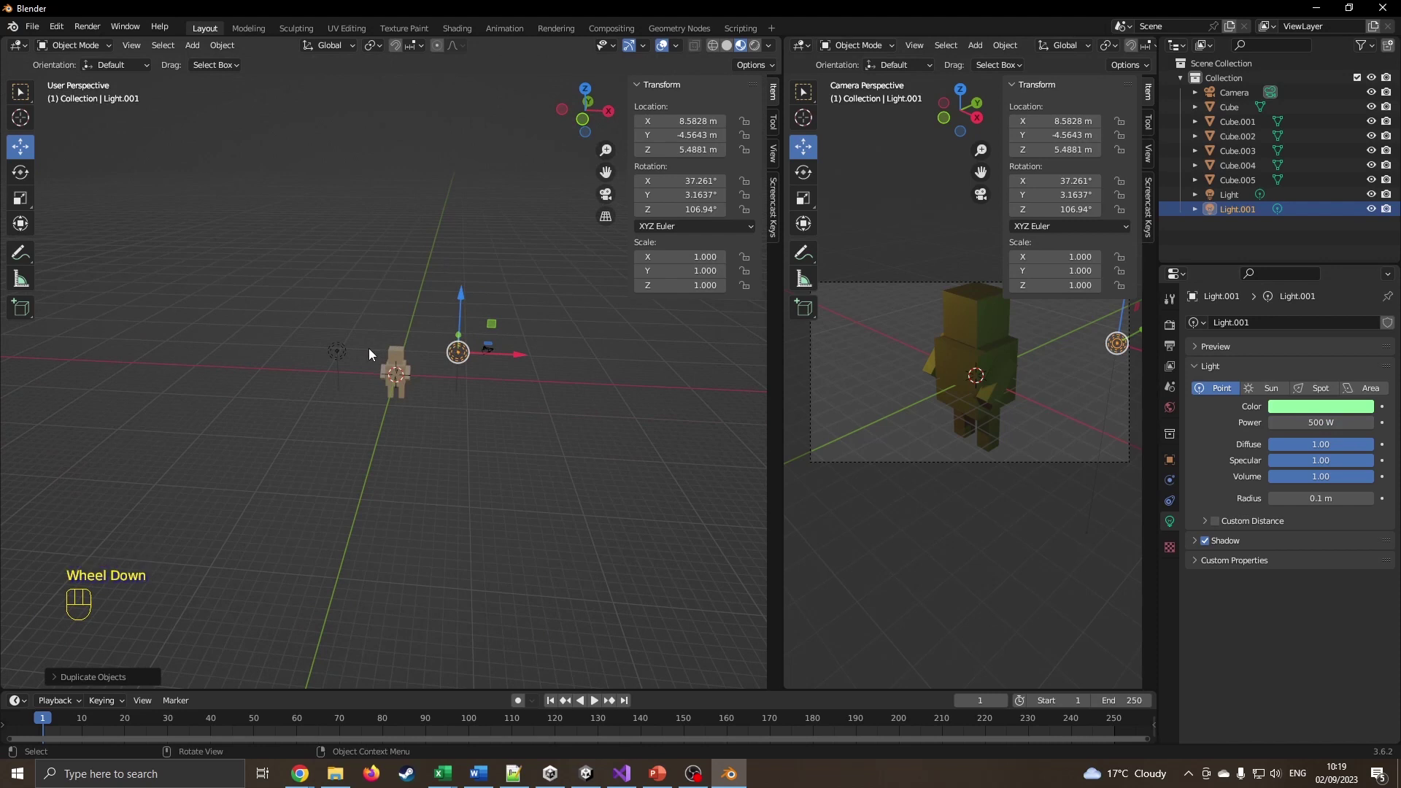
left_click_drag(435, 394, 430, 399)
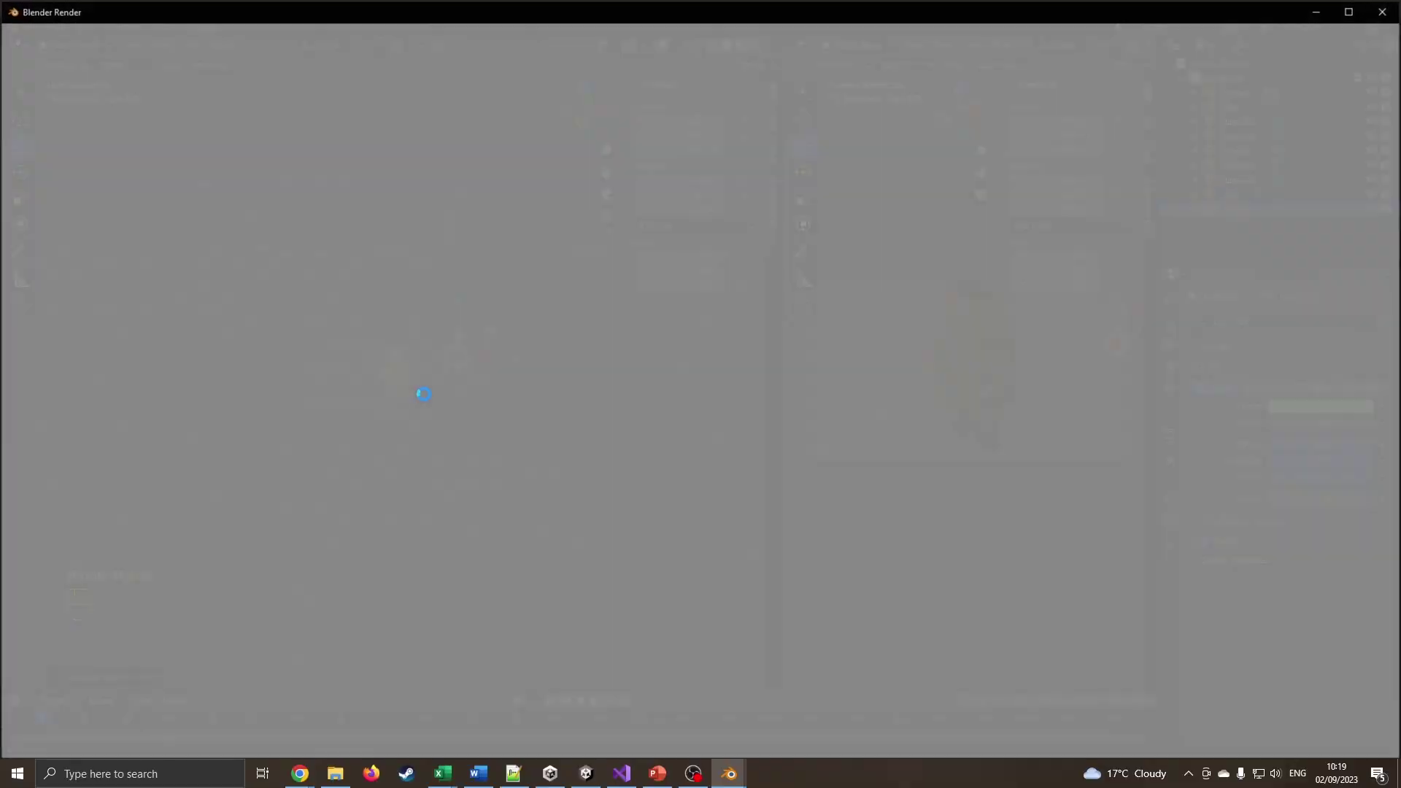